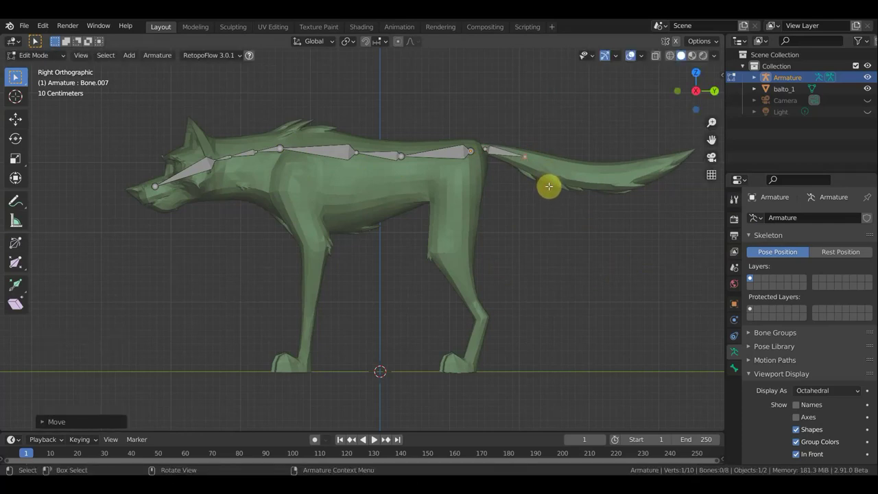
Step: Extrude three bones from the tail base along the tail out to its tip
key(e)
key(e)
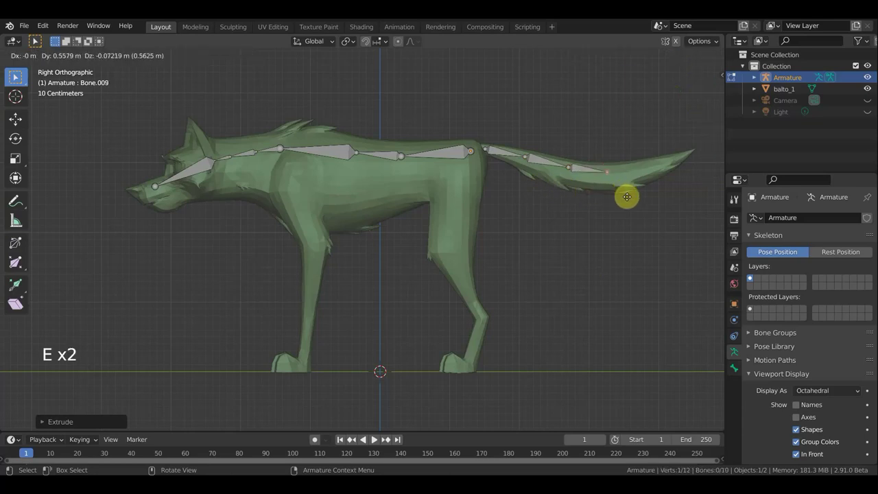
key(e)
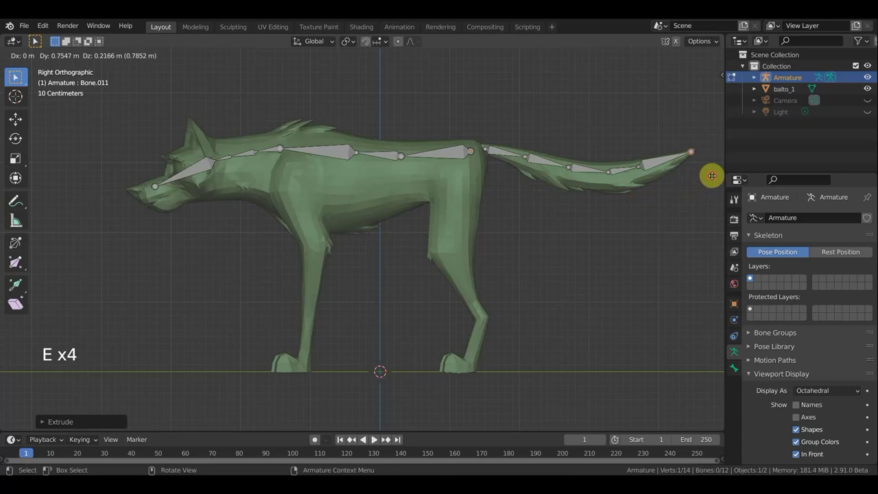
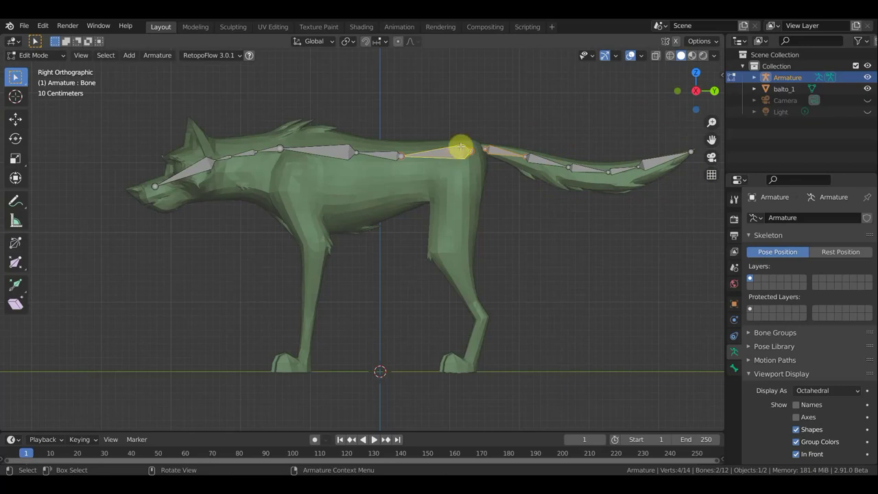
Step: Parent the first tail bone to the last spine bone with Keep Offset
key(ctrl+p)
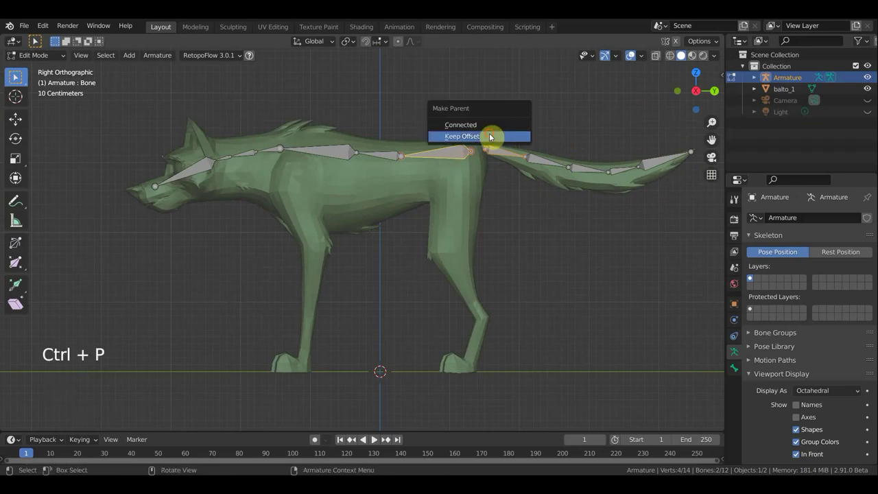
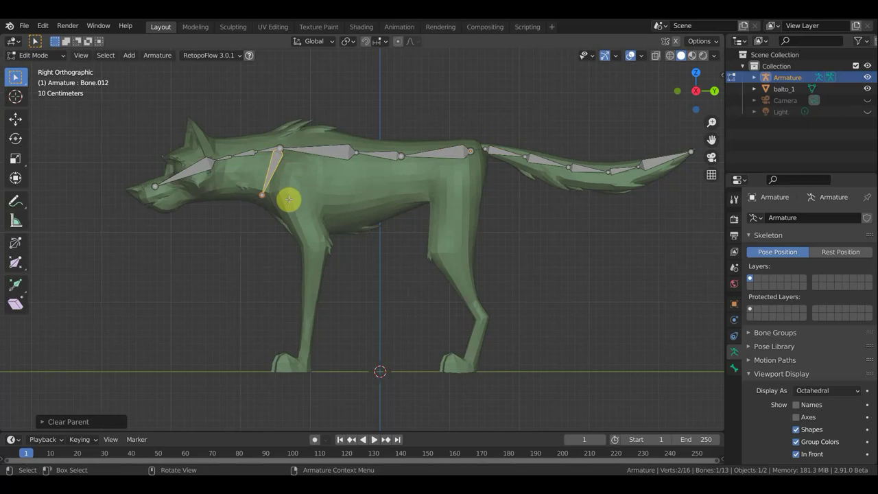
Step: Move the shoulder bone into the front leg and extrude two bones down the leg
key(g)
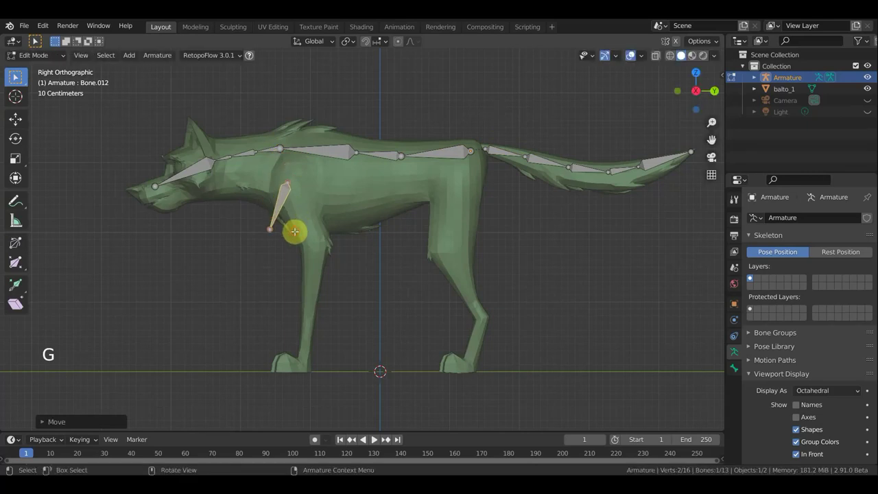
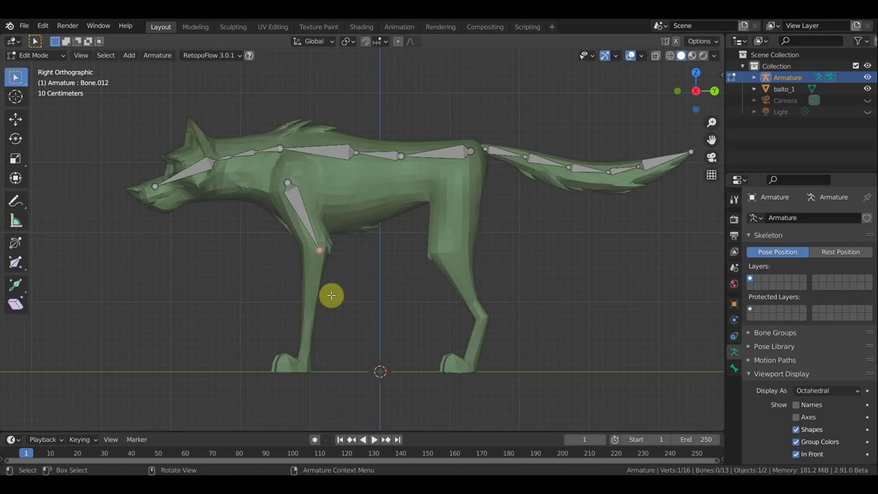
key(e)
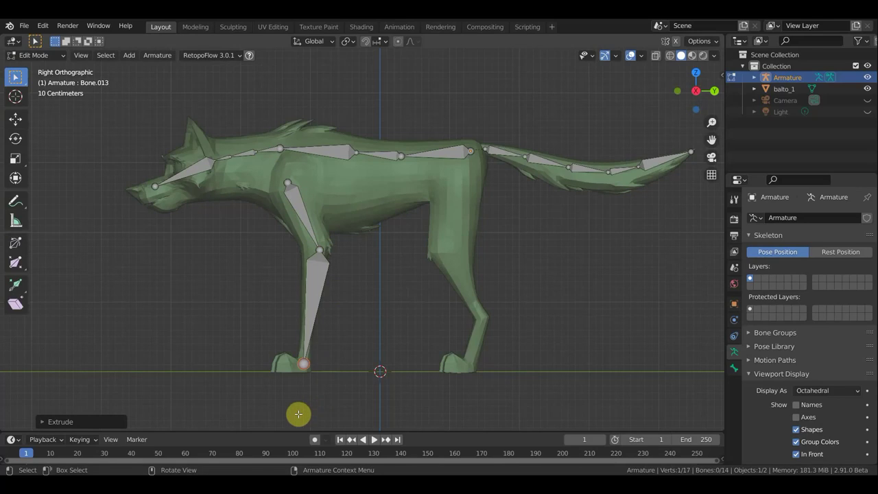
key(e)
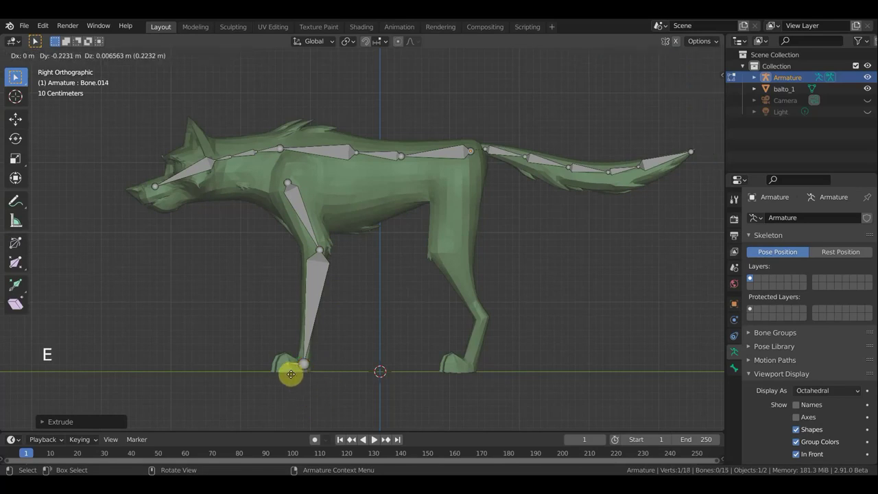
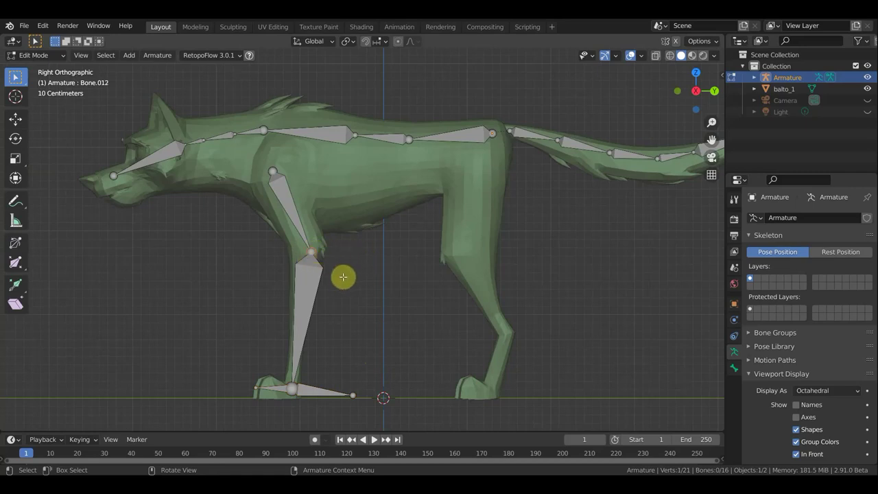
Step: Extrude a bone from the front leg joint, clear its parent, move it forward and shrink it
key(e)
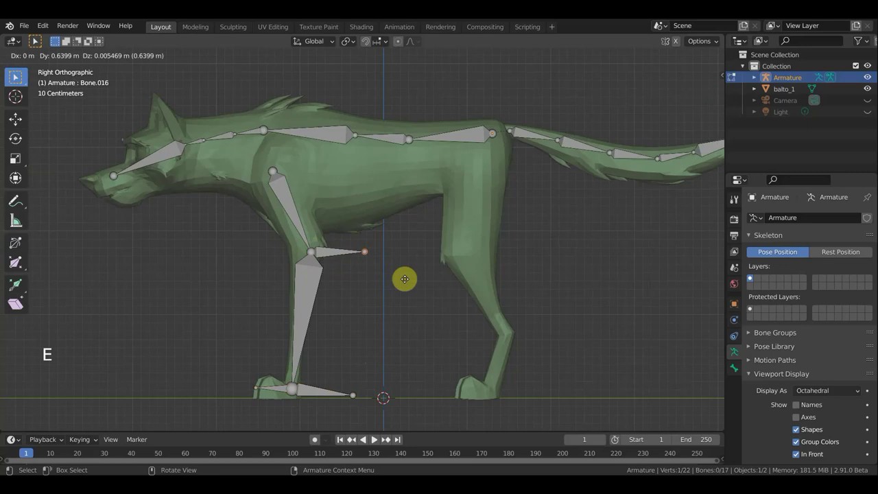
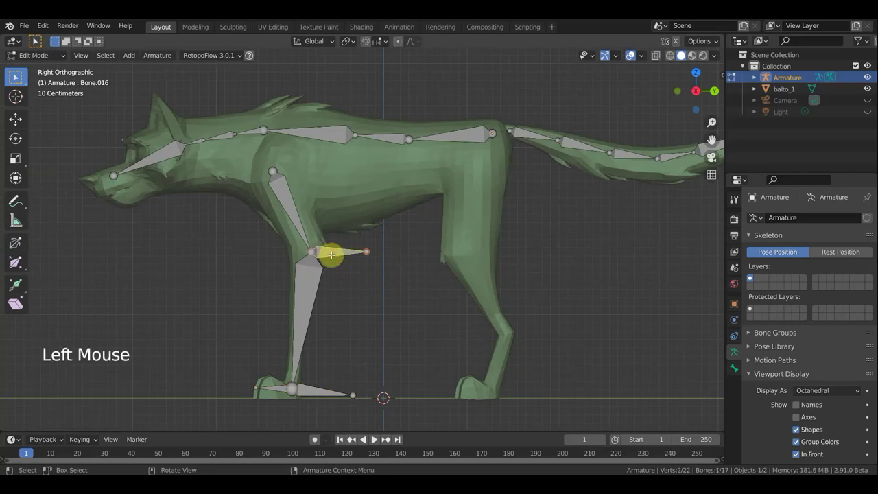
key(alt+p)
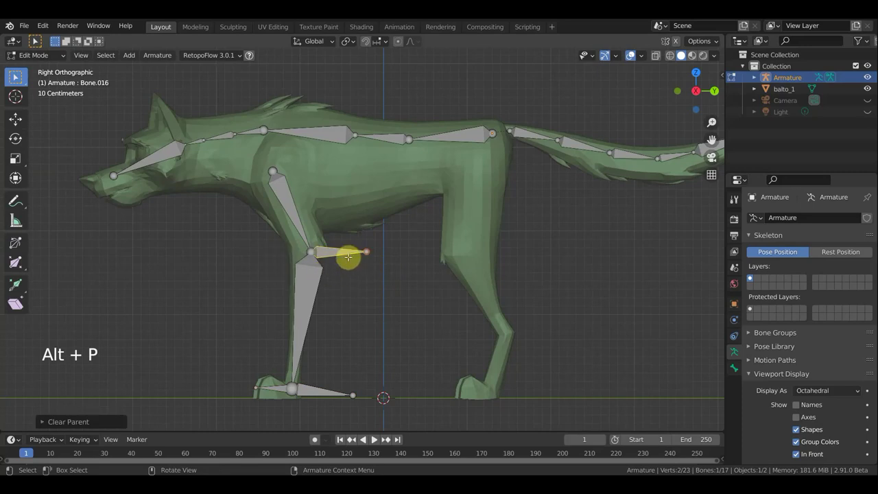
key(g)
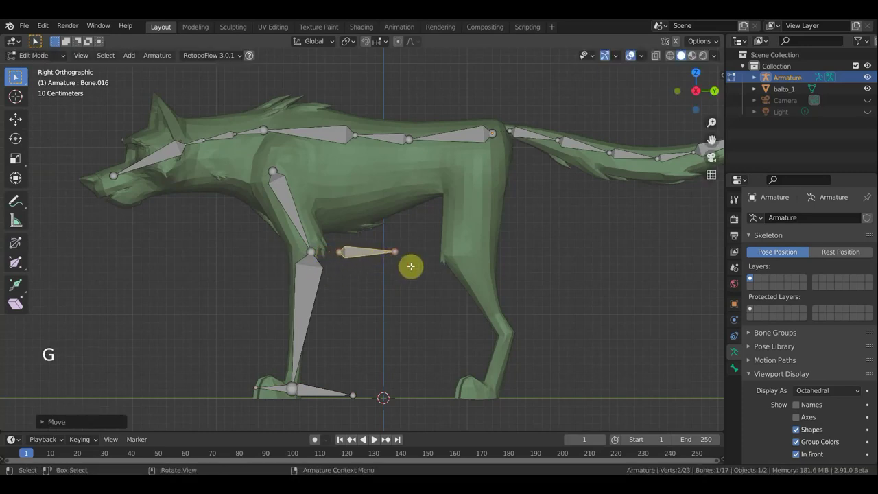
key(s)
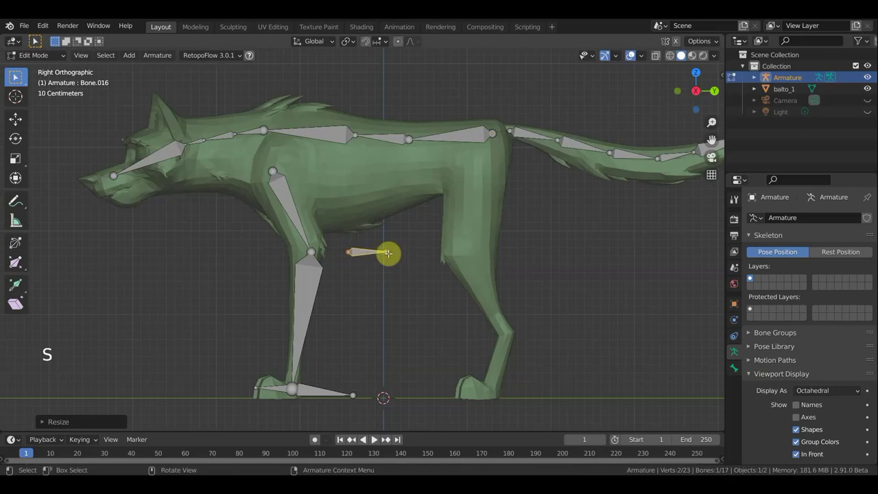
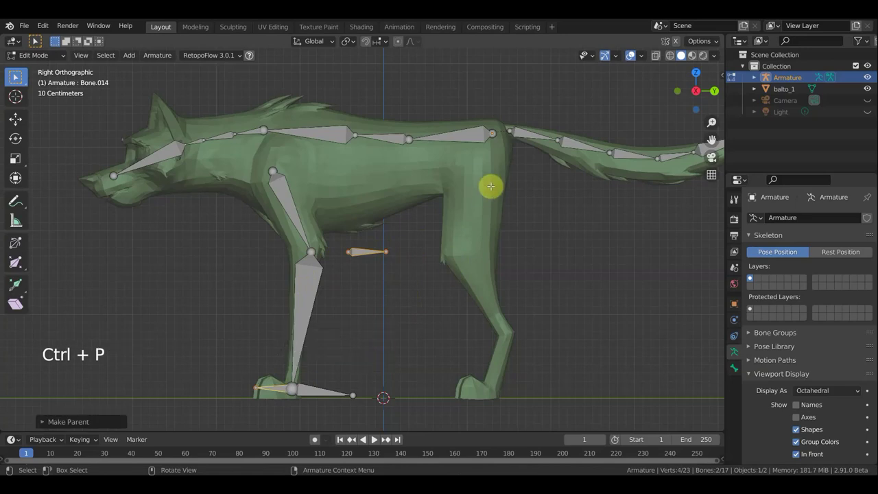
scroll(down, 3)
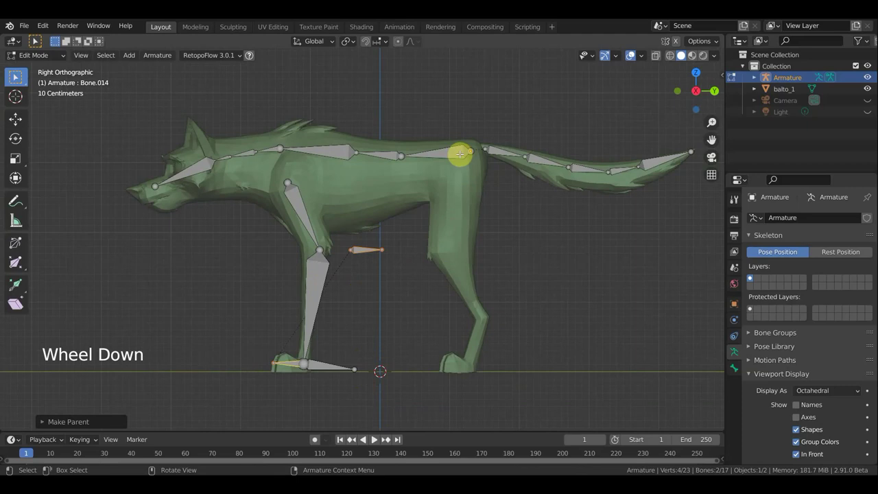
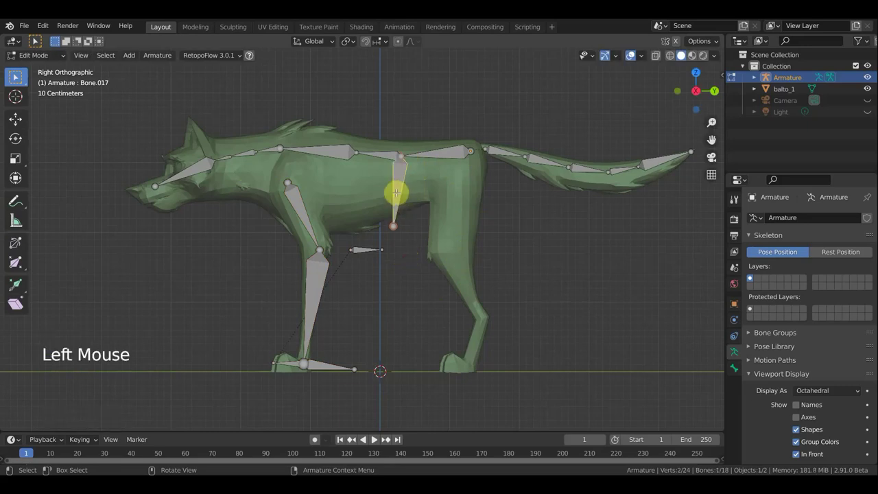
Step: Clear the new hip bone's parent and move it sideways into the hind leg in front view
key(alt+p)
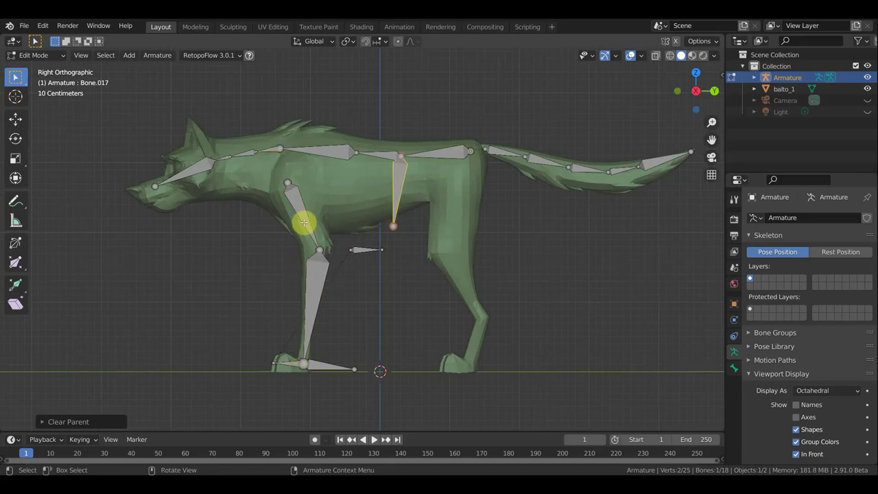
key(g)
key(KP_1)
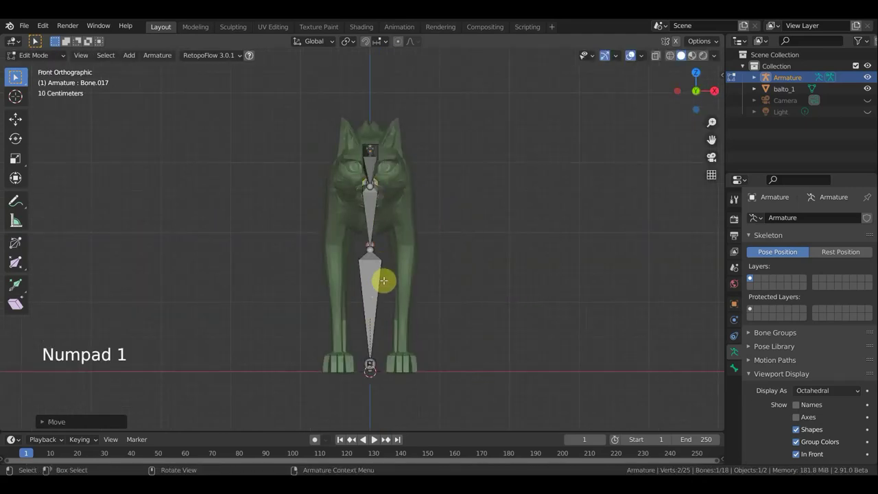
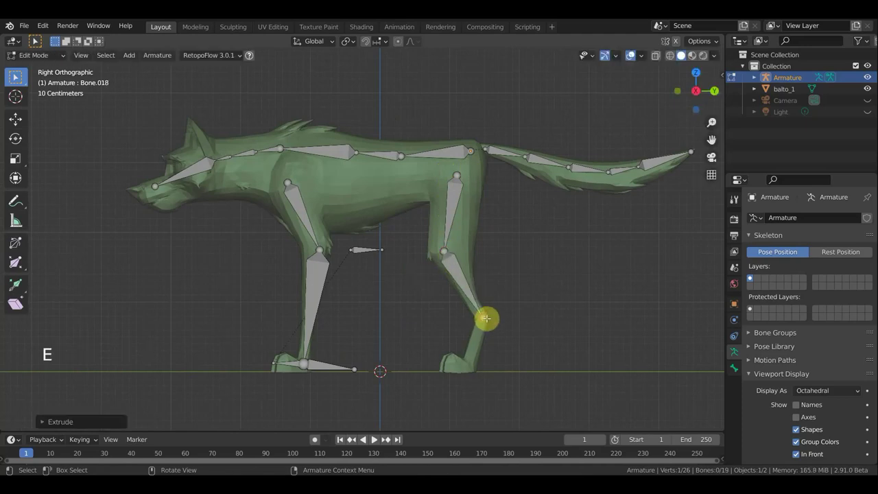
Step: Extrude bones down the hind leg to the paw plus a heel bone along the ground, then clear its parent
key(e)
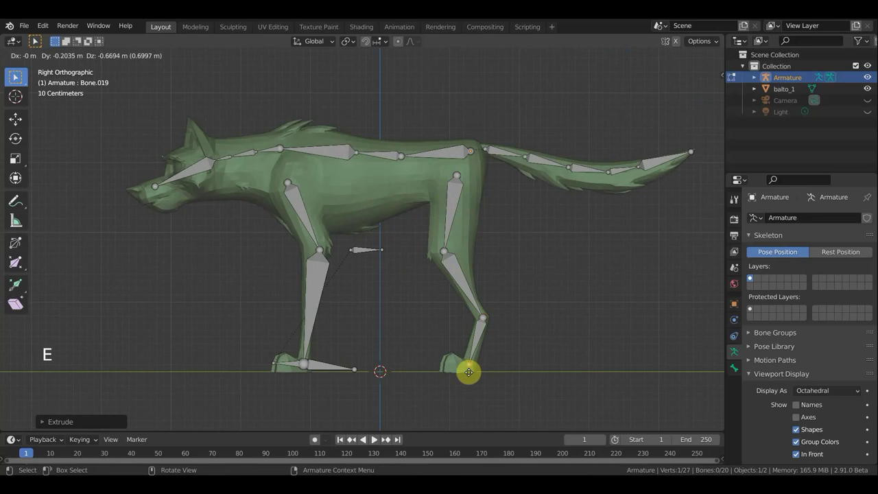
key(e)
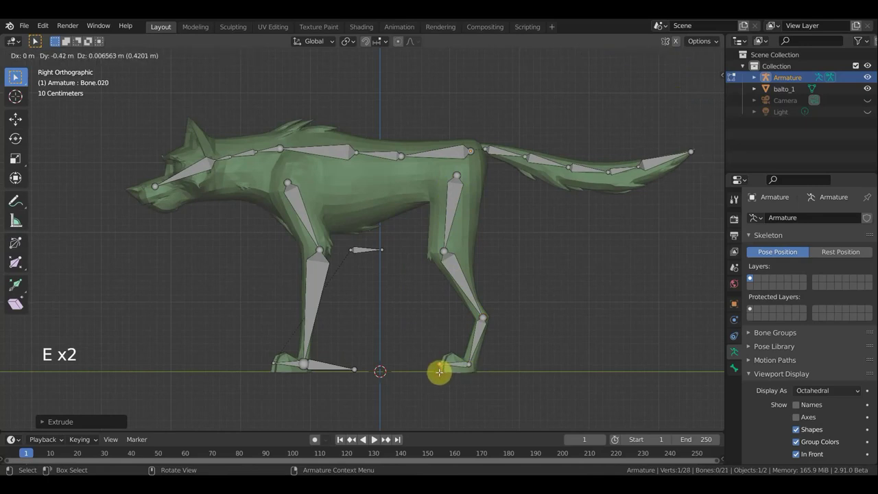
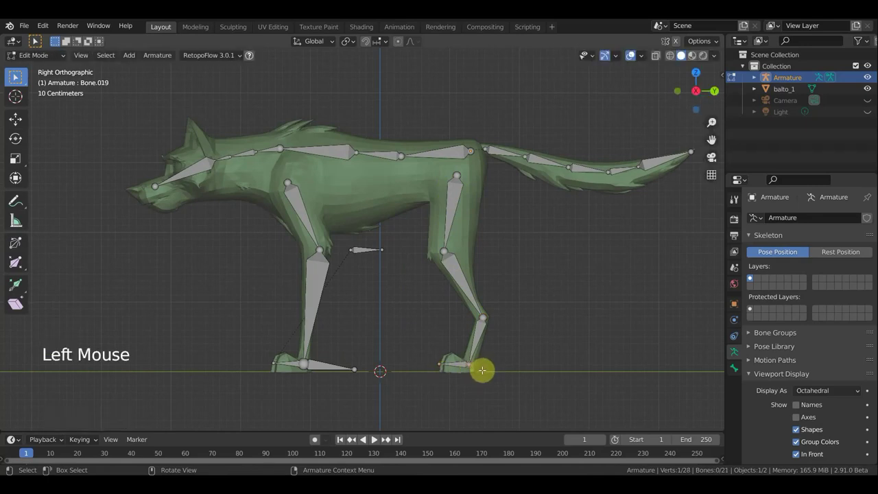
key(e)
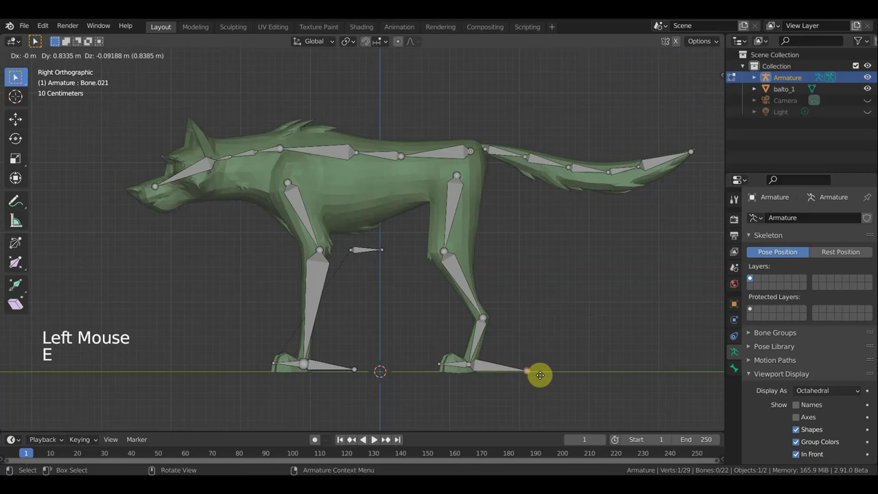
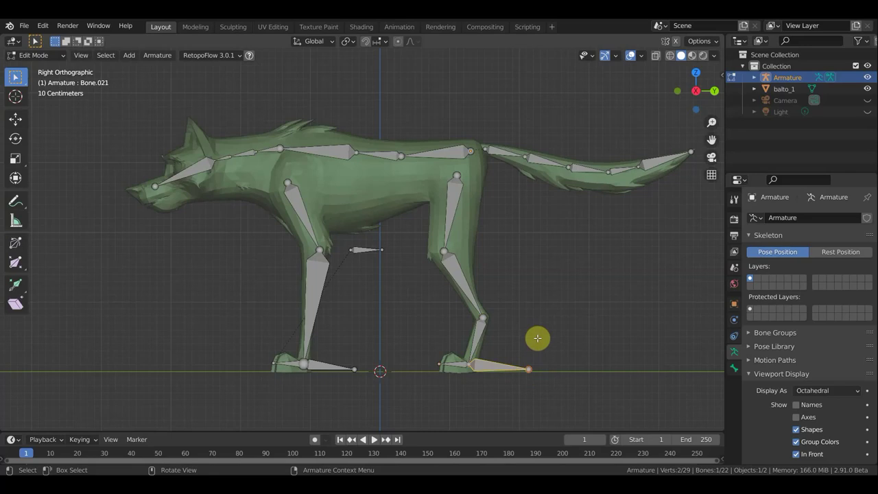
key(alt+p)
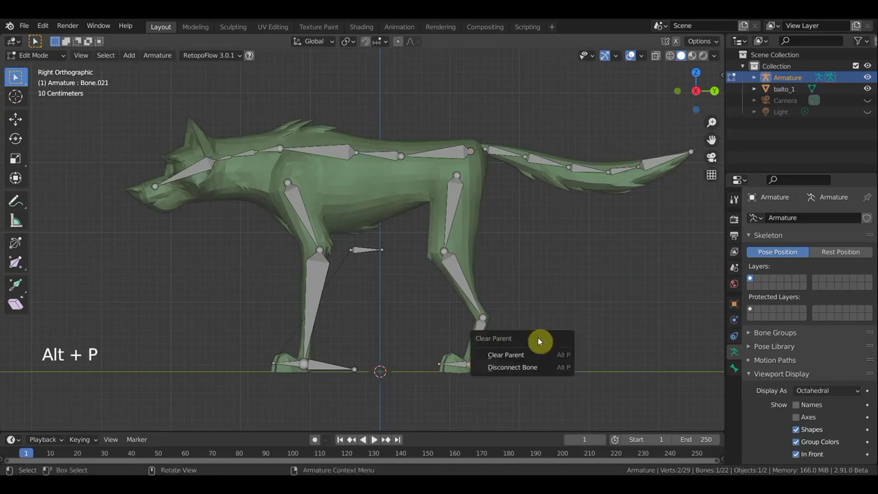
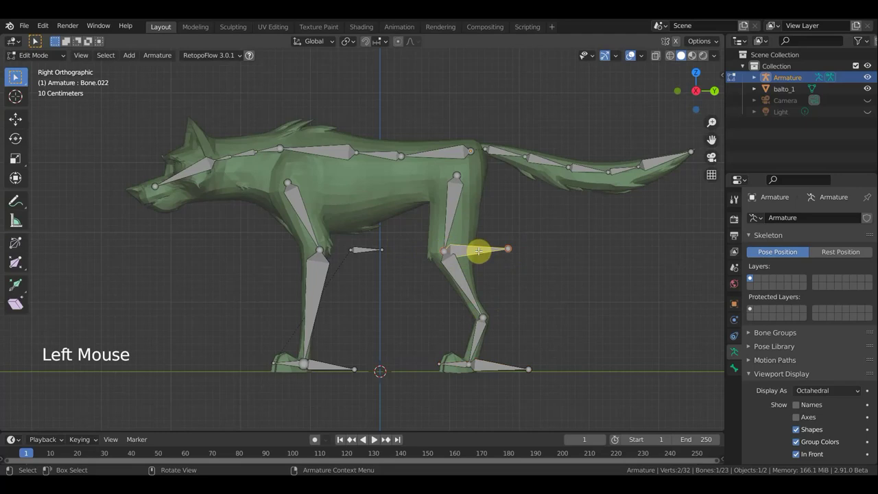
Step: Detach the hind-knee bone, reposition it, and parent the floating bone to the foot bone keeping offset
key(alt+p)
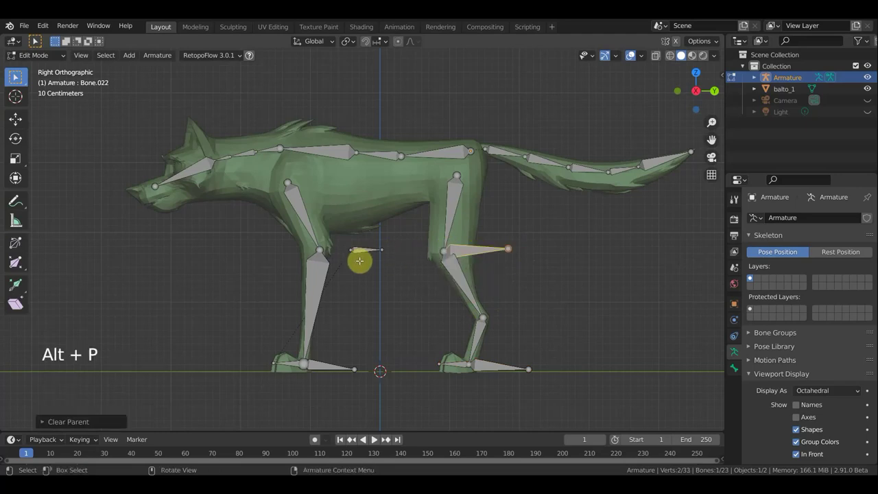
key(g)
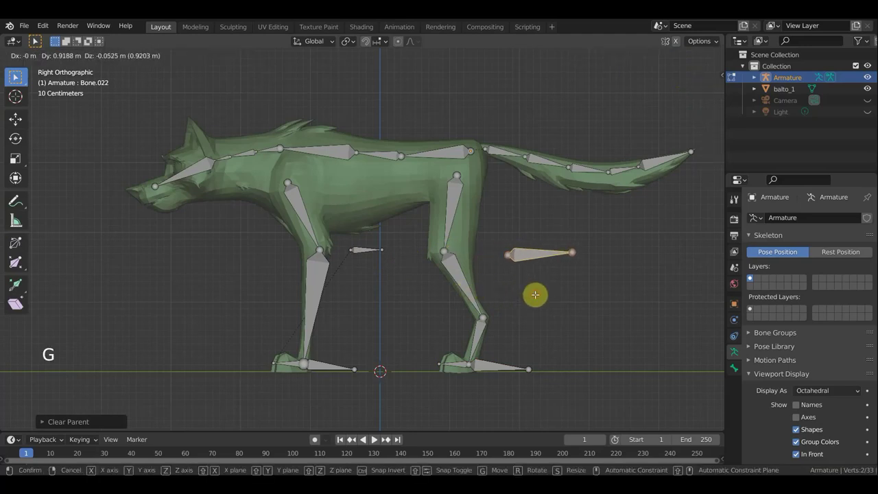
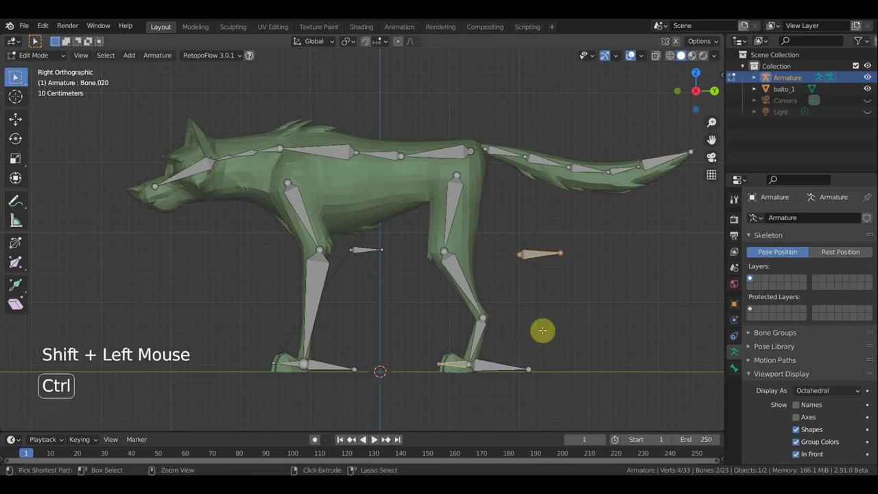
key(ctrl+p)
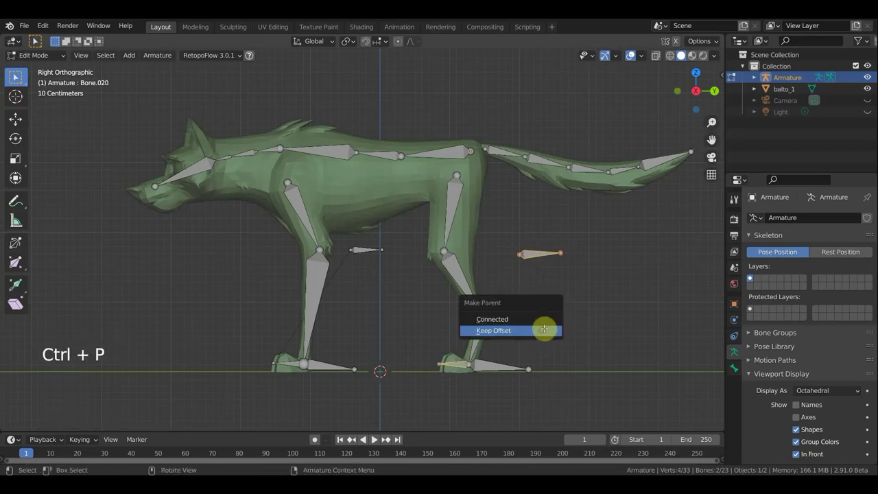
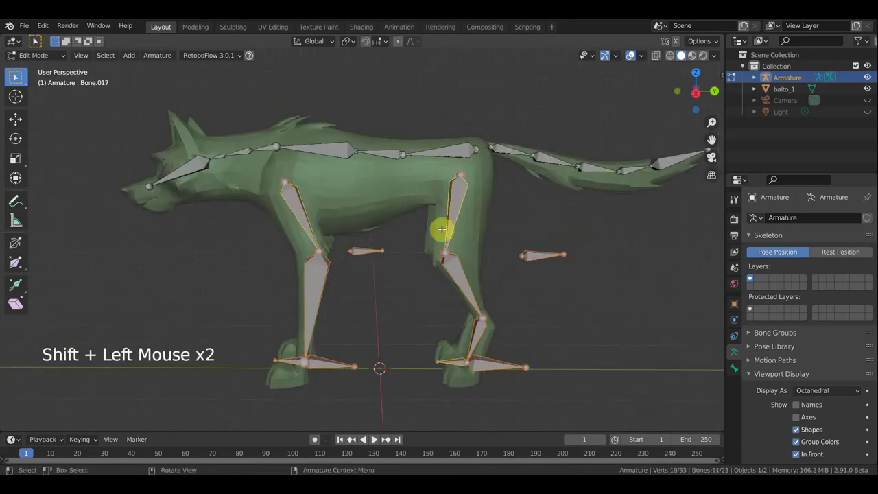
Step: Check the leg bones' sideways placement from the front and top views
key(KP_1)
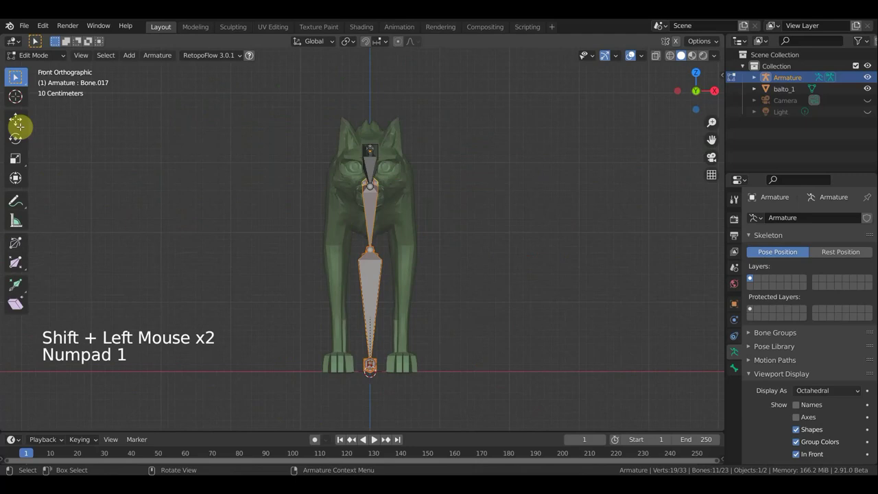
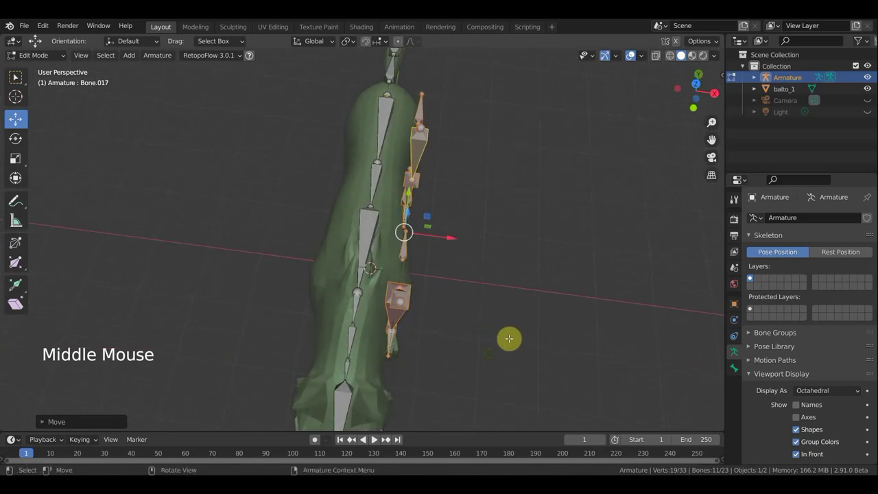
key(KP_7)
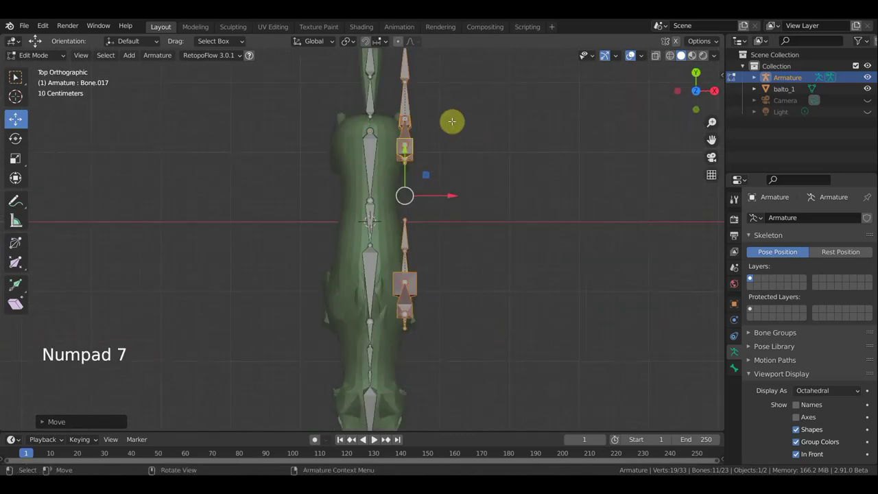
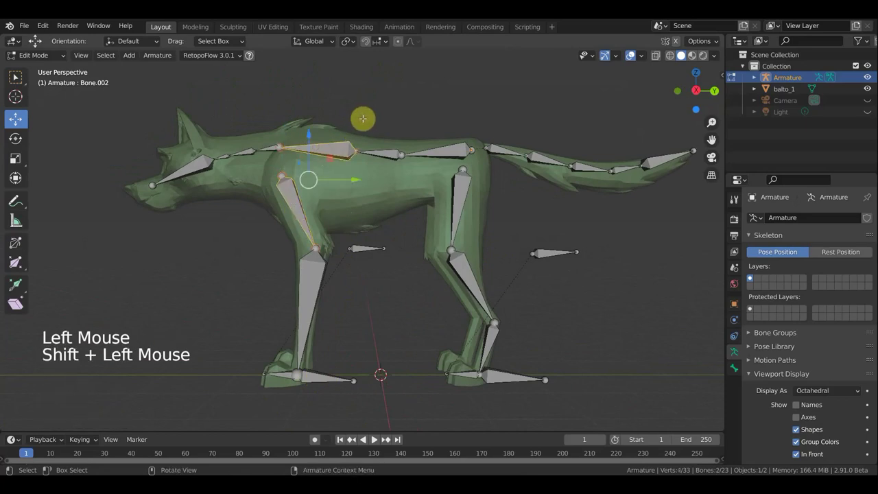
Step: Parent the front leg to the front spine bone and the hind thigh to the rear spine bone, keeping offsets
key(ctrl+p)
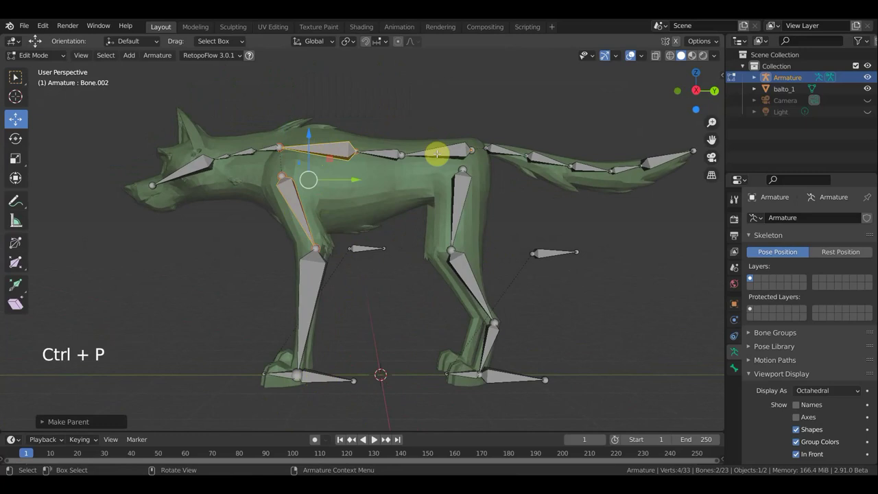
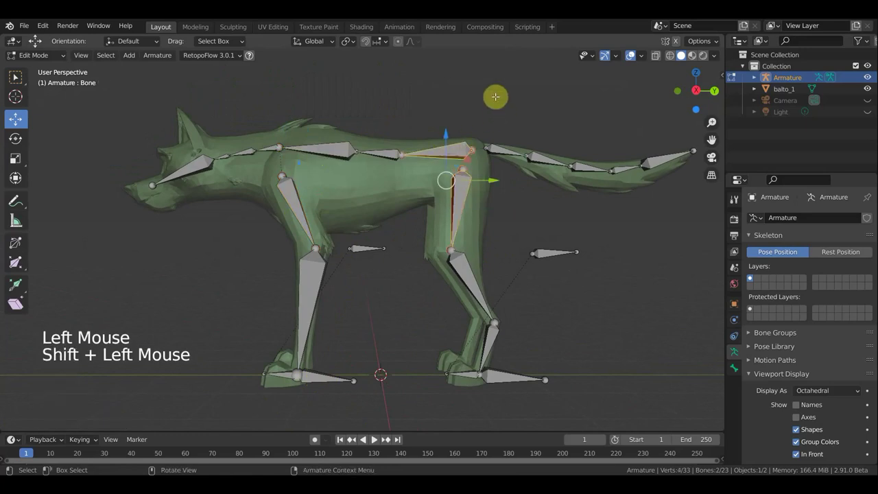
key(ctrl+p)
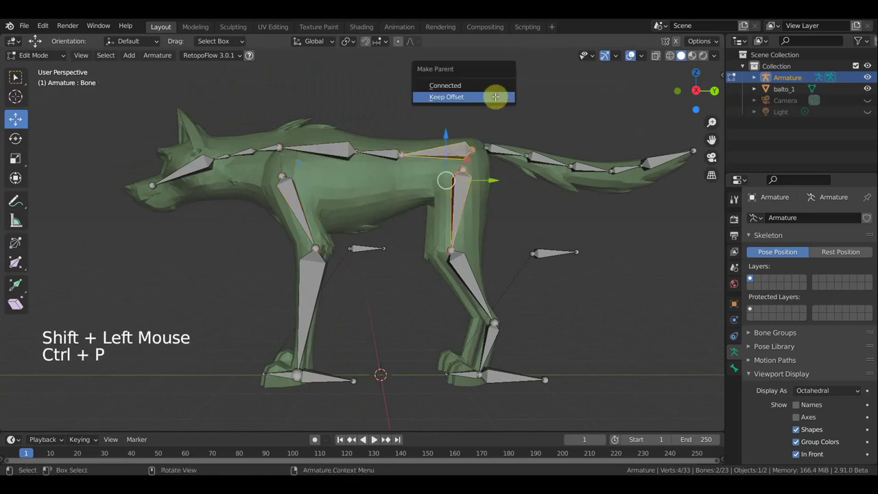
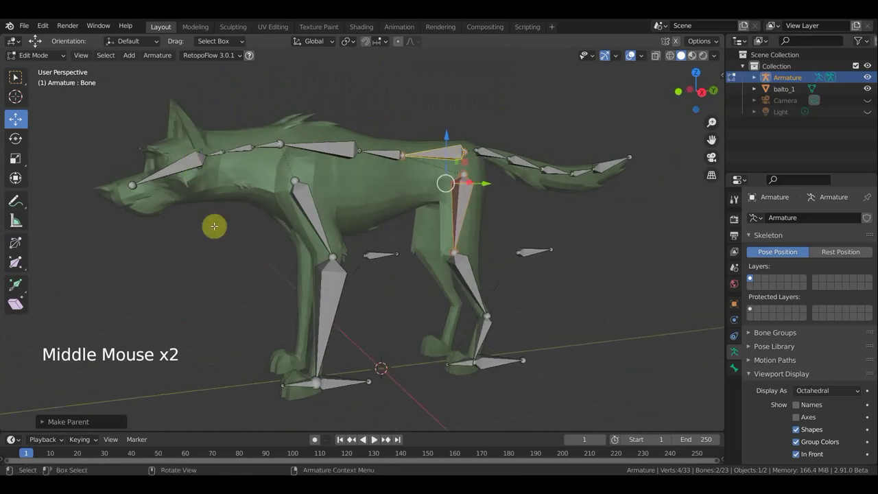
Step: In side view, extrude a bone down from the spine joint and move its head lower into the chest
key(KP_3)
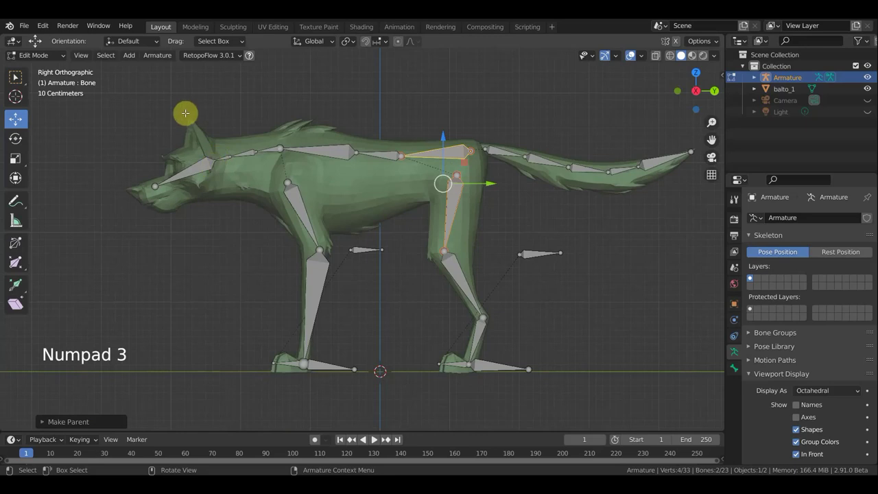
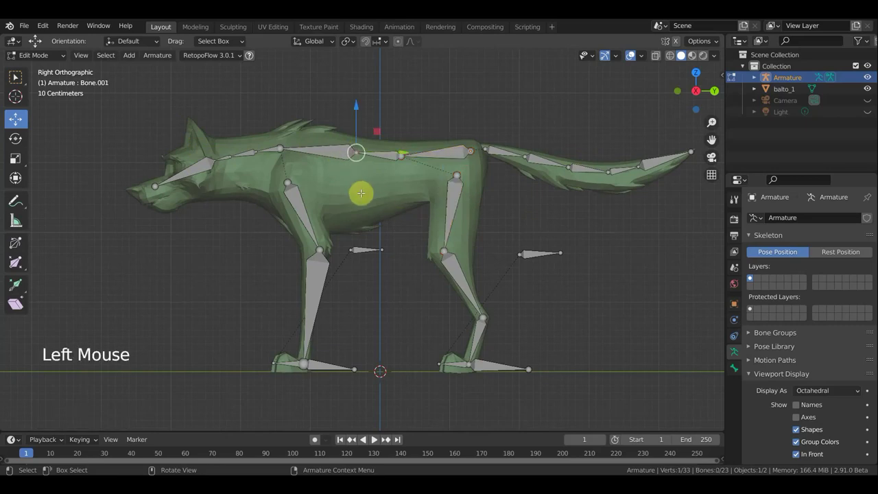
key(e)
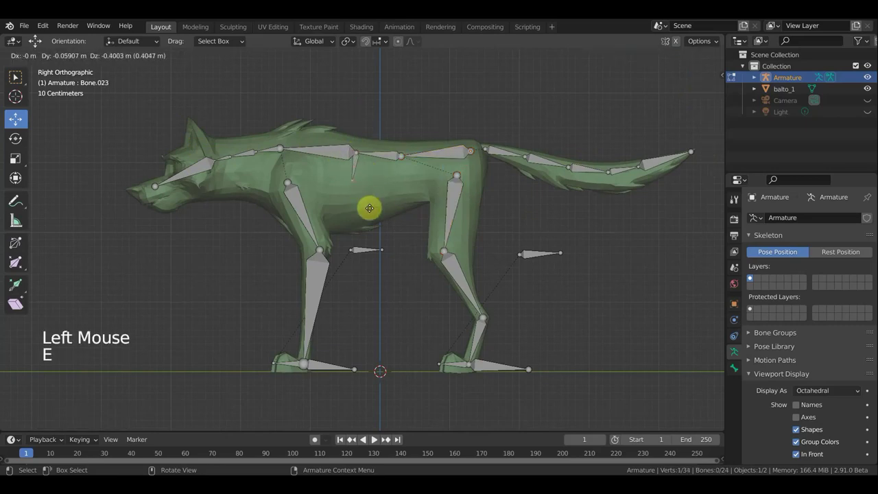
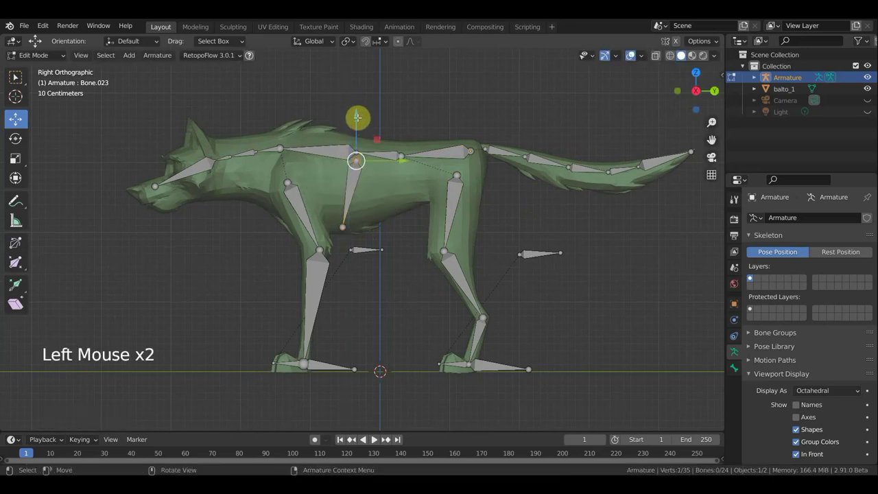
key(g)
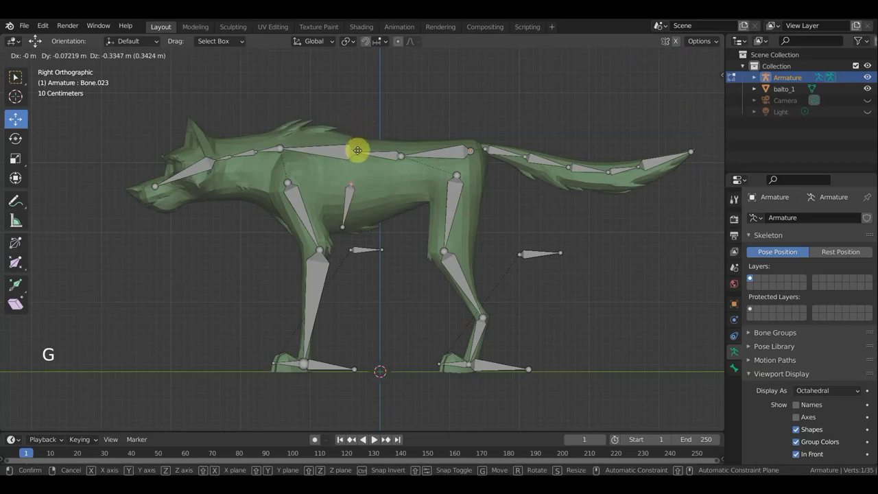
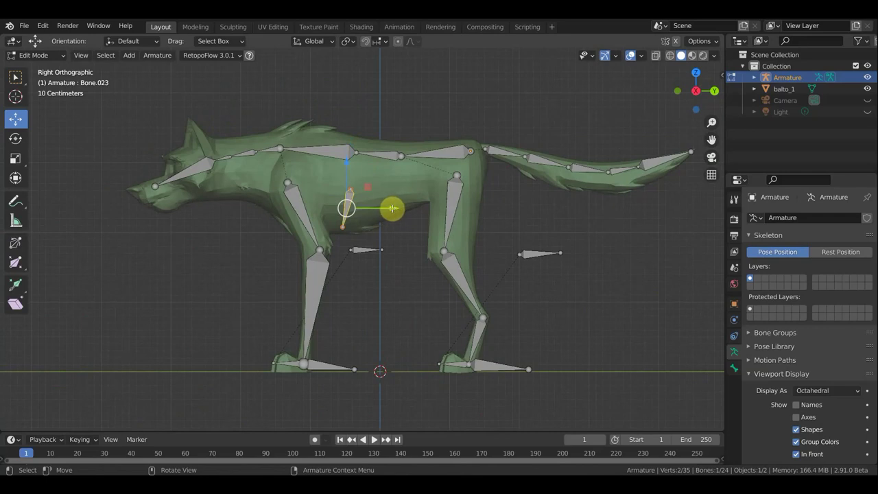
Step: Duplicate the chest bone to the belly before the hind leg and shrink the copy
key(shift+d)
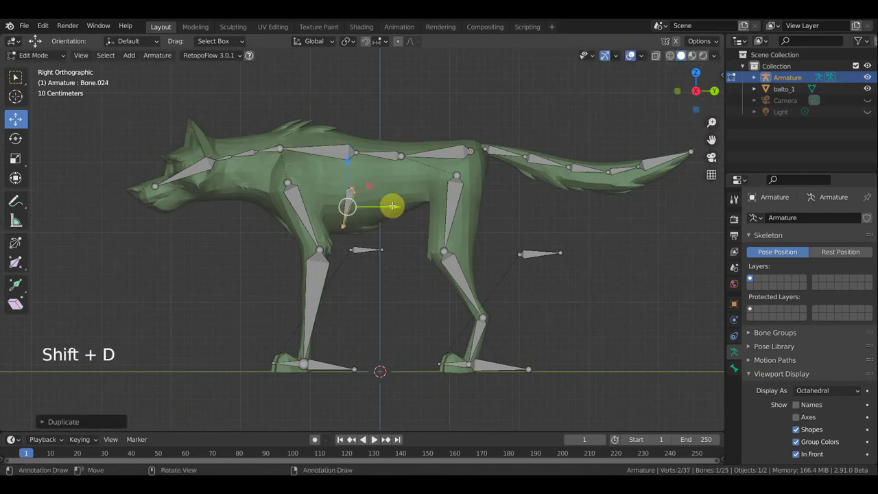
key(g)
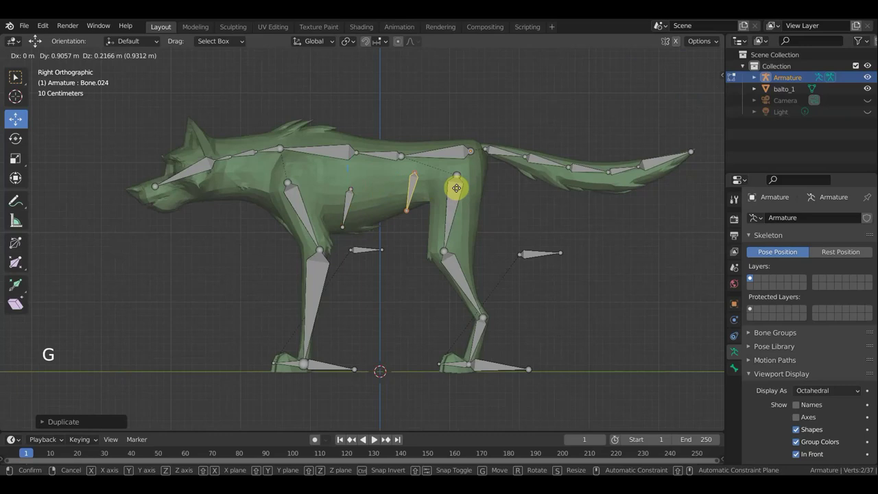
key(s)
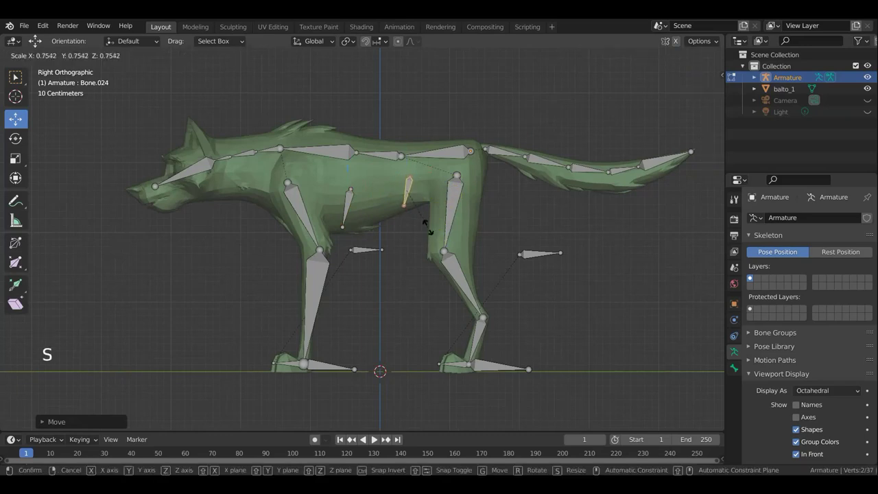
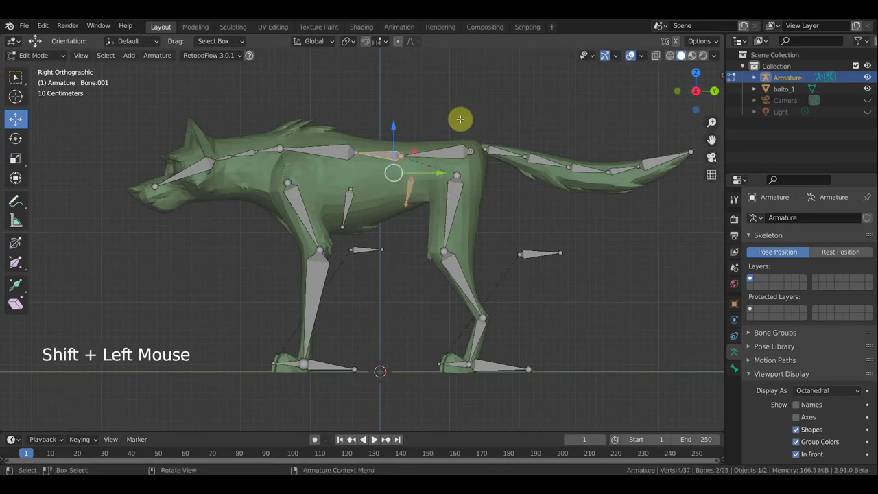
Step: Parent the belly bone and the chest bone to their spine bones with Keep Offset
key(ctrl+p)
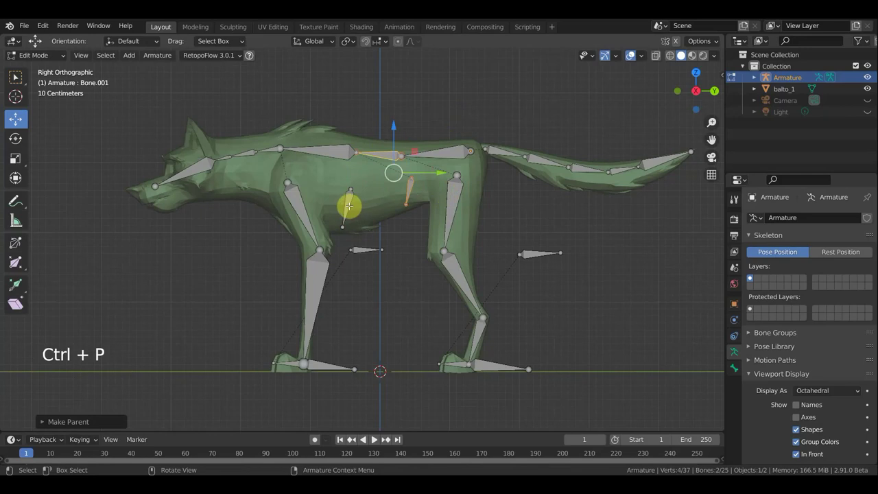
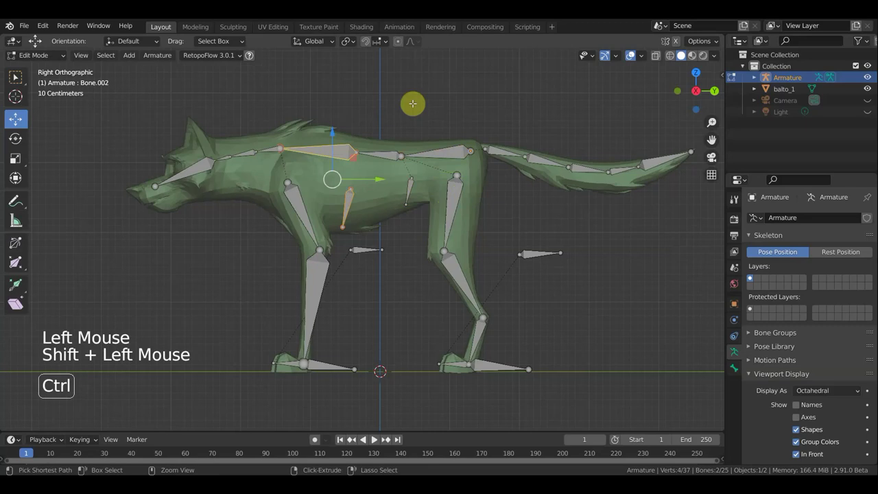
key(ctrl+p)
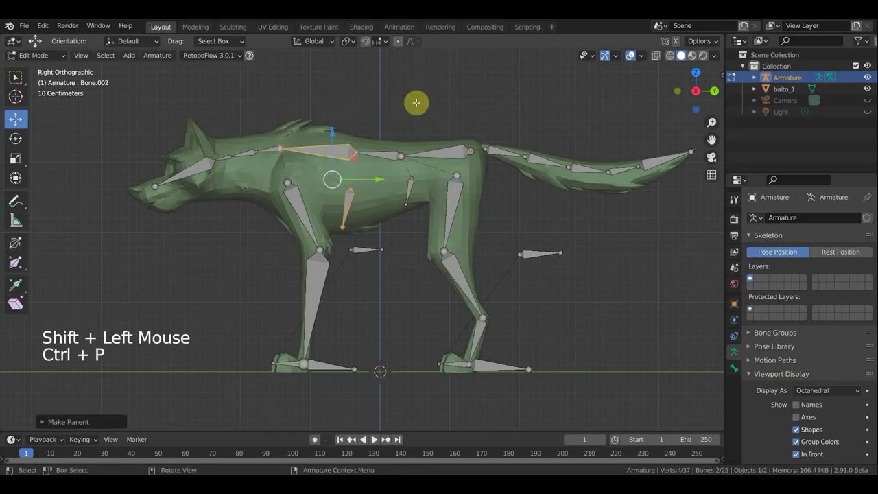
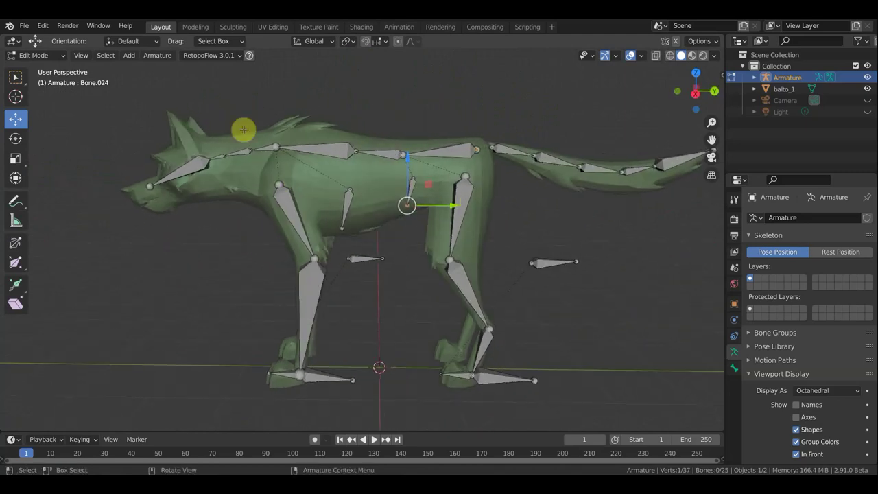
key(KP_3)
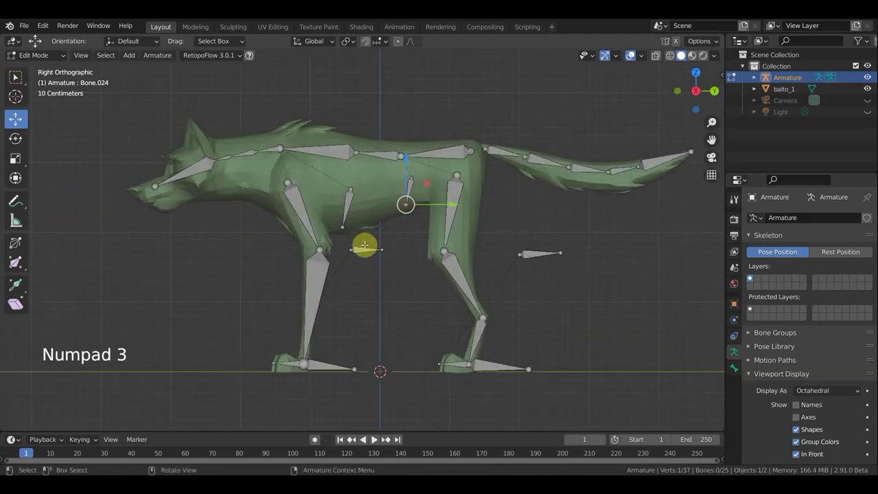
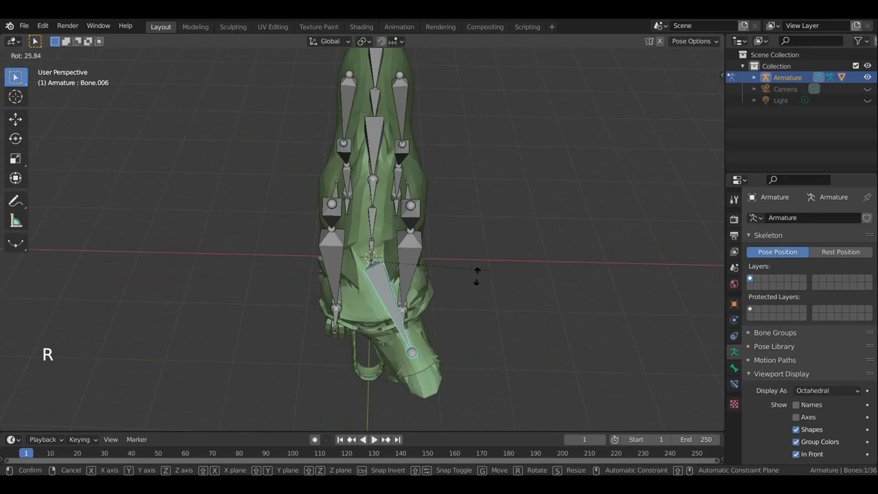
Step: Orbit around the wolf to inspect the head bone from both sides
middle_click(17, 75)
middle_click(17, 75)
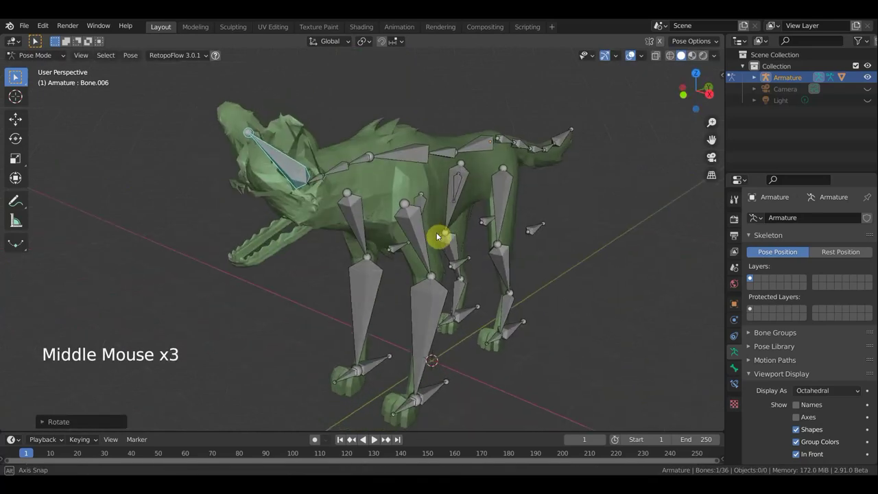
scroll(up, 3)
middle_click(17, 76)
middle_click(17, 75)
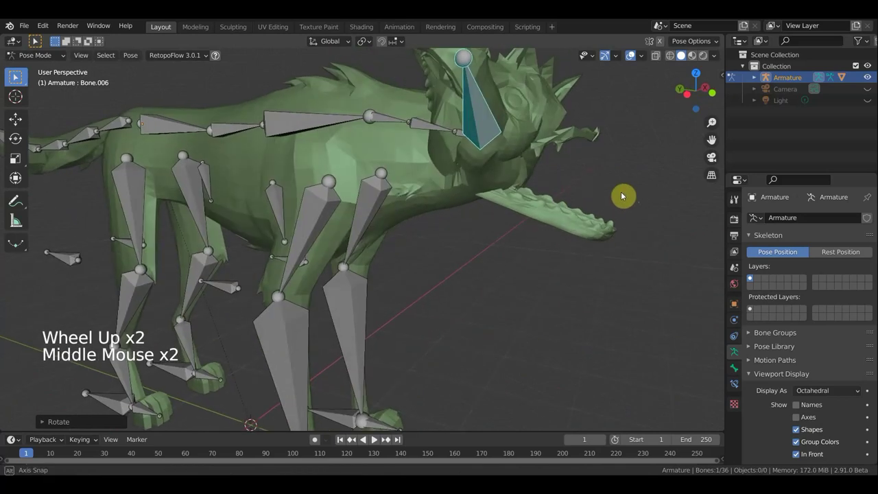
scroll(down, 3)
middle_click(17, 76)
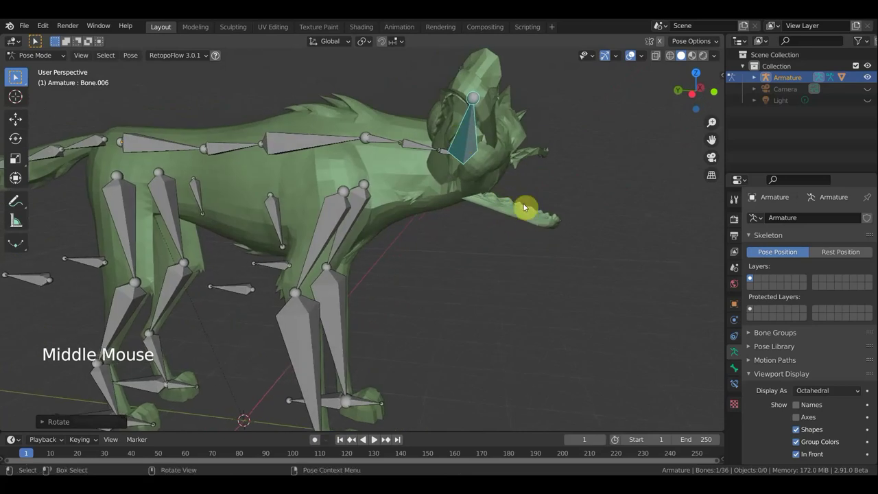
middle_click(17, 76)
middle_click(18, 75)
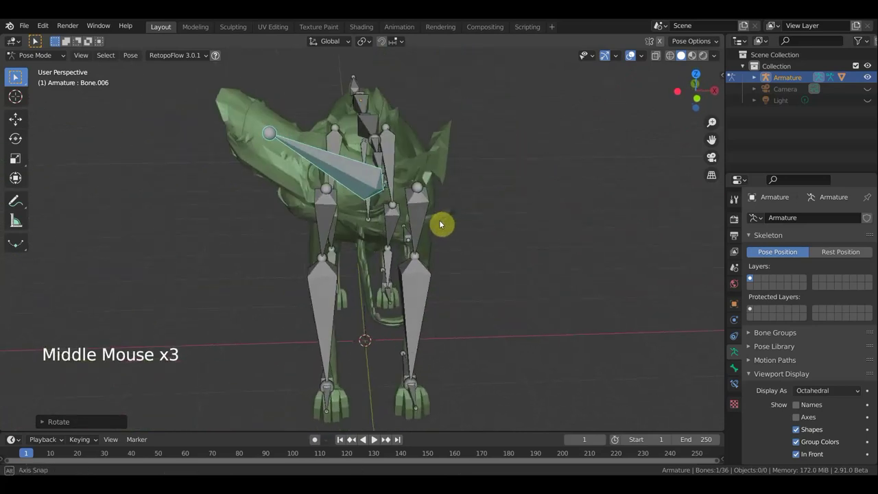
Step: Undo the head pose test, check the head from front and side, and enter Edit Mode on the armature
key(ctrl+z)
middle_click(17, 75)
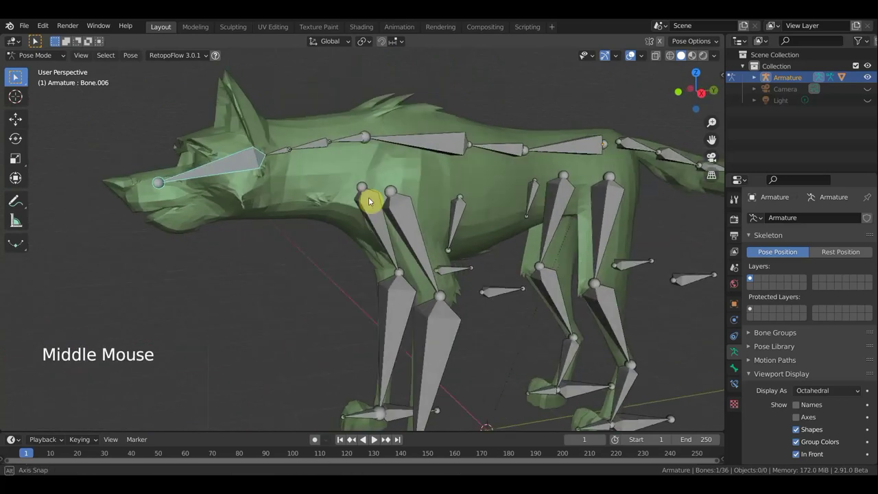
middle_click(409, 219)
scroll(up, 3)
key(ctrl+z)
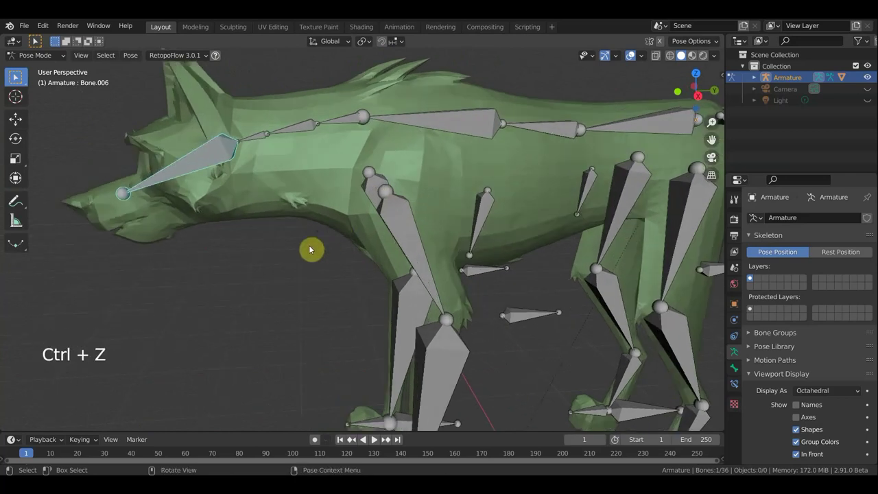
middle_click(17, 76)
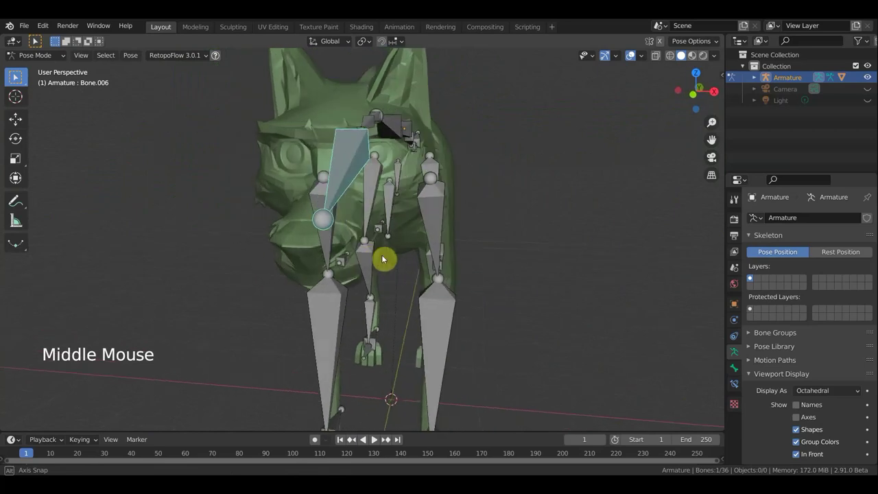
middle_click(17, 77)
click(42, 57)
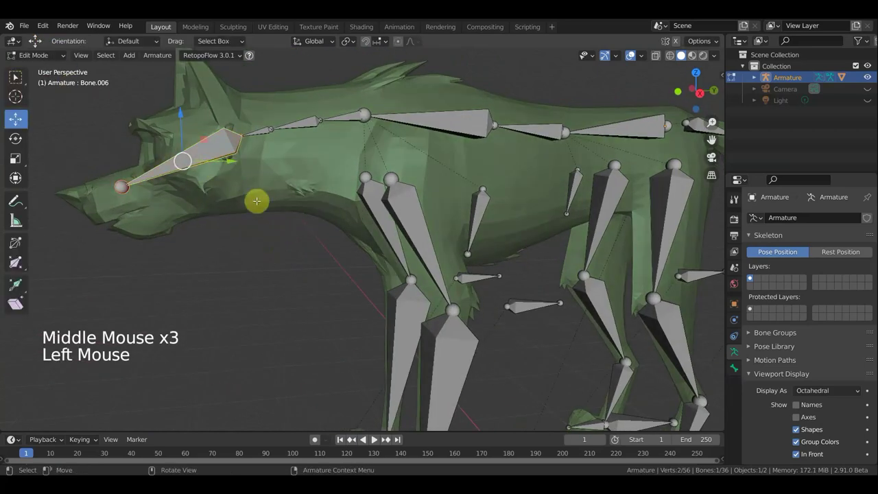
Step: In right side view, duplicate the head bone, shrink it twice and move it down along the lower jaw
key(KP_3)
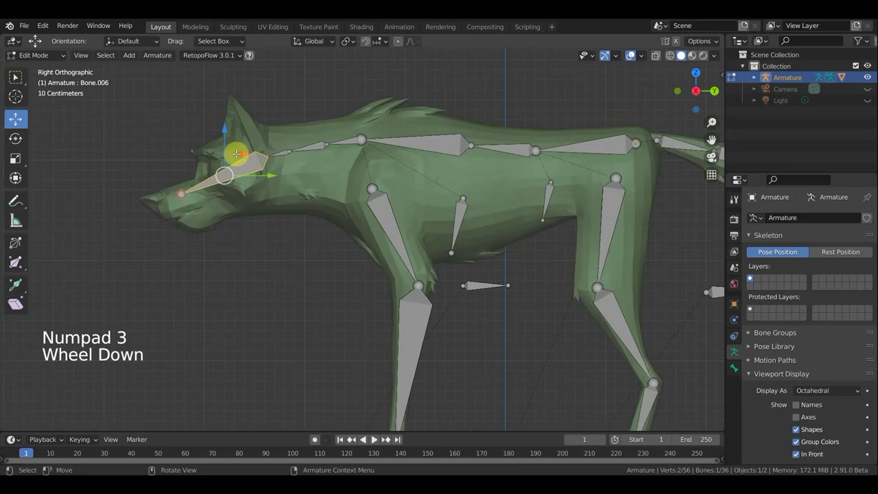
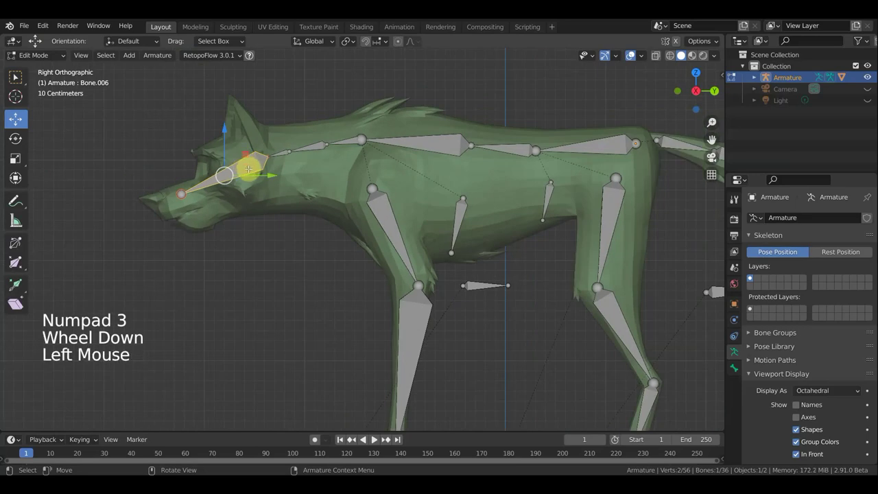
key(shift+d)
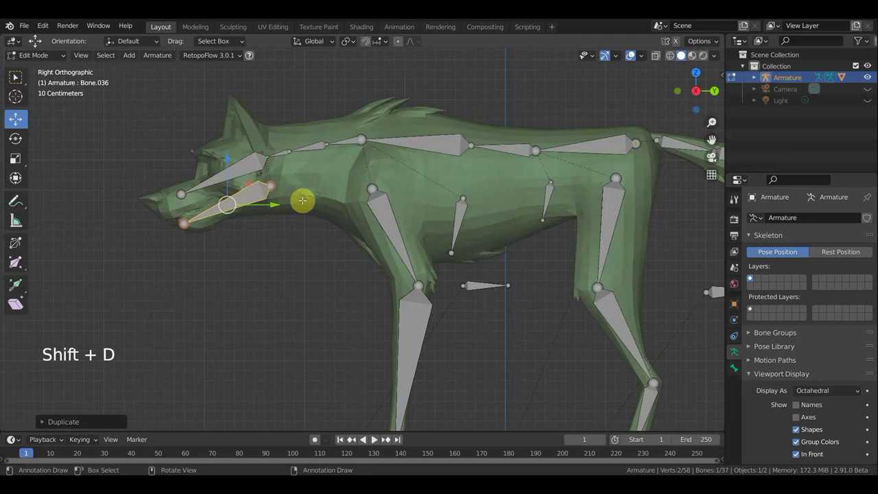
key(s)
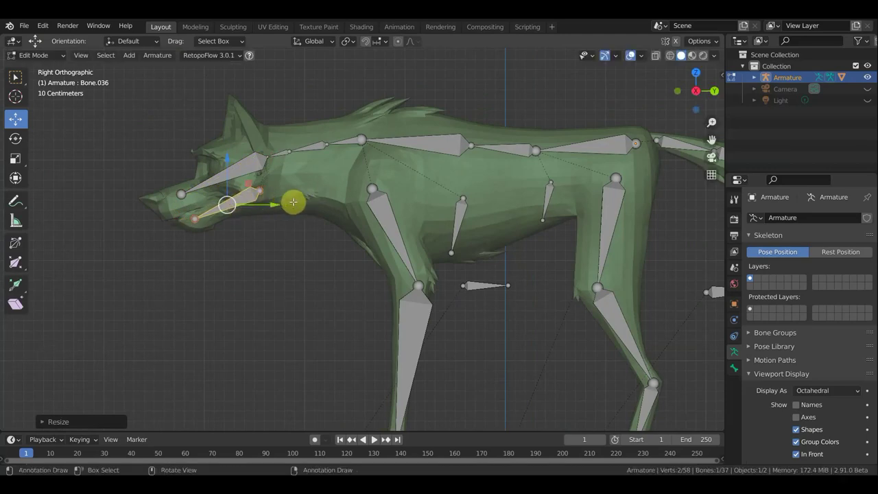
key(s)
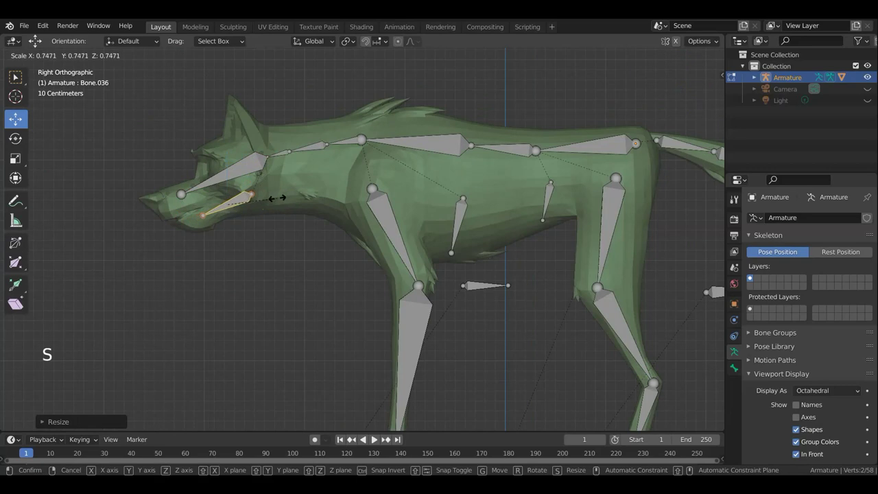
key(g)
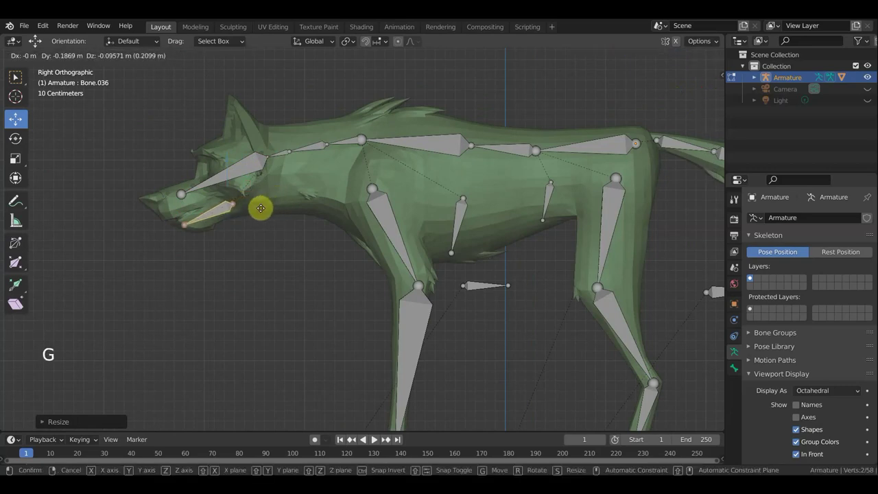
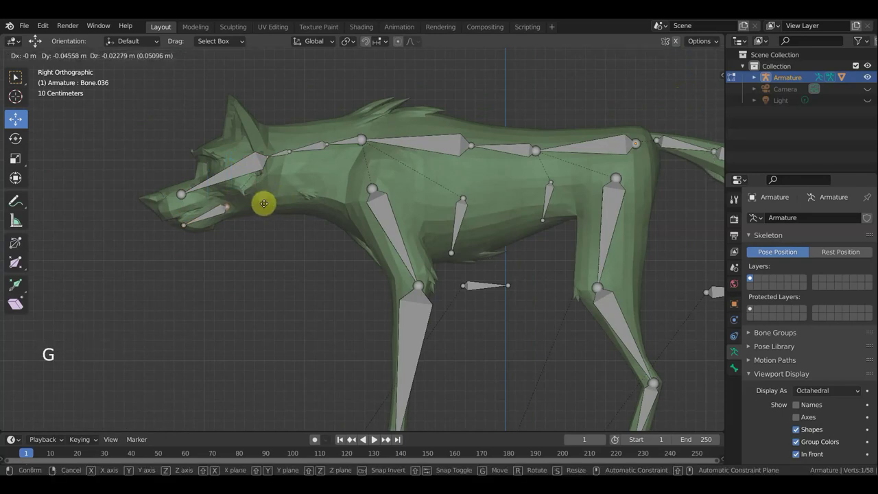
scroll(up, 3)
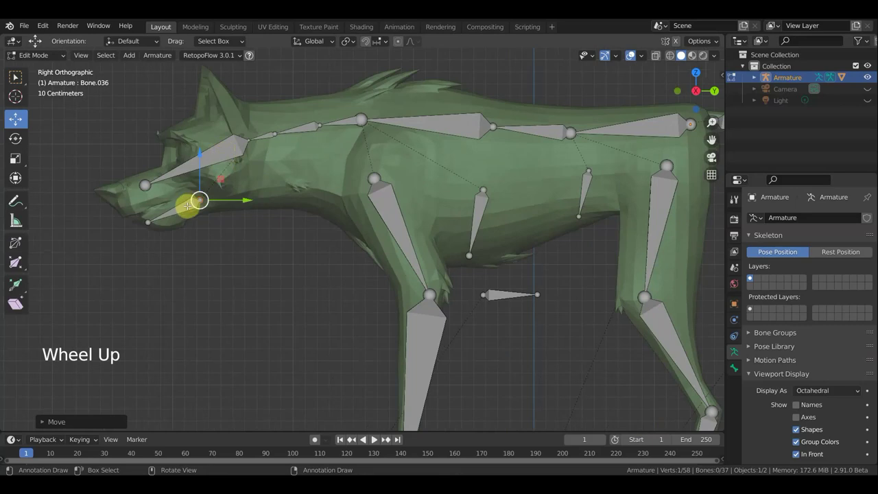
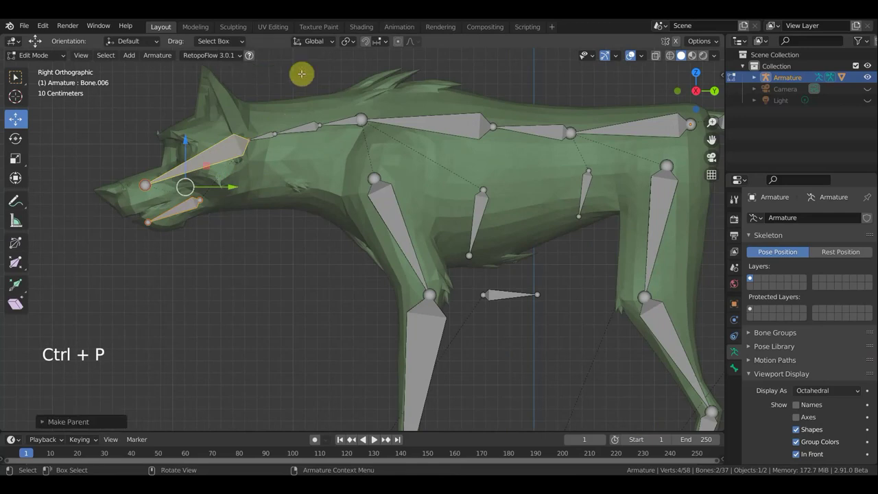
Step: In Pose Mode, rotate the jaw bone and then the head bone to confirm the jaw follows, then undo
click(53, 53)
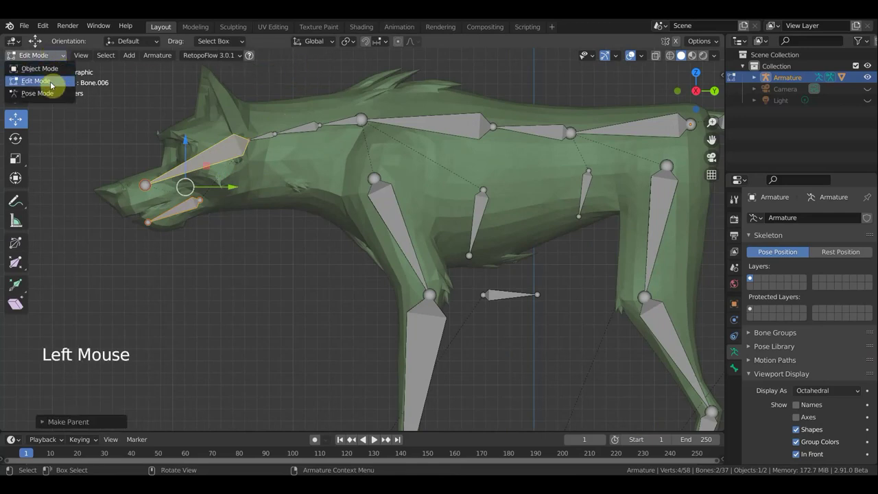
click(191, 208)
key(r)
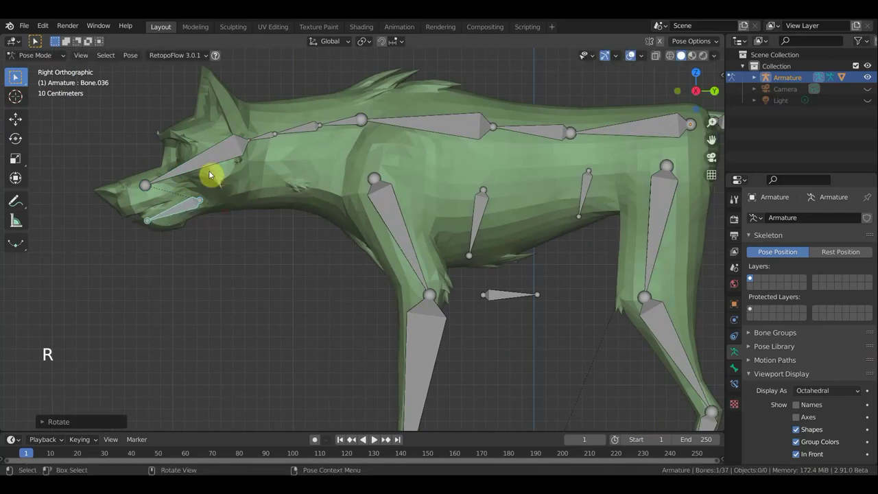
click(215, 159)
key(r)
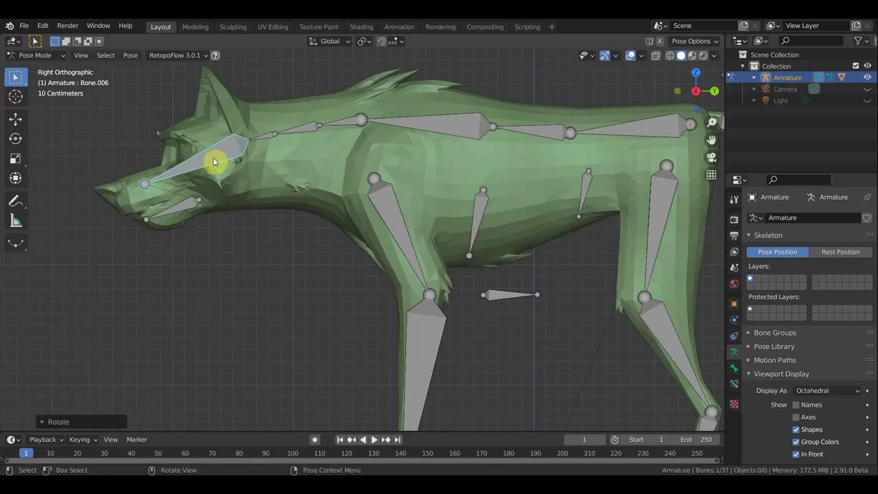
key(ctrl+z)
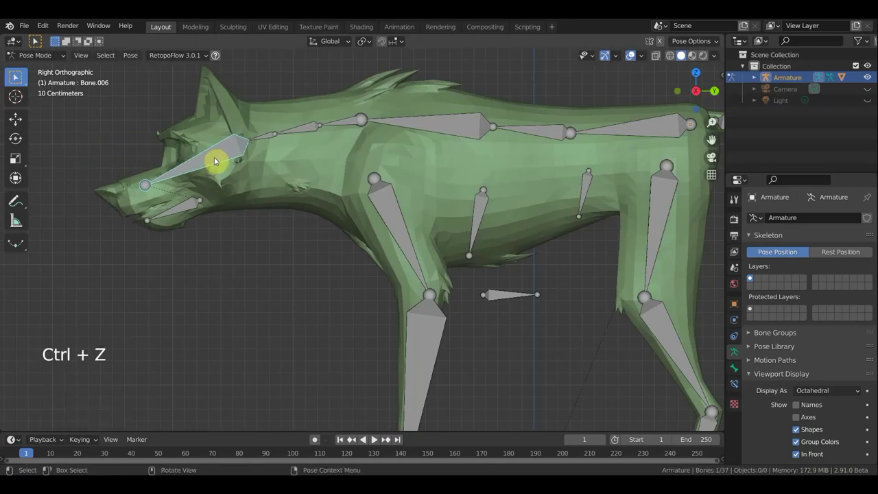
Step: Return to Object Mode and select the wolf body mesh
click(48, 60)
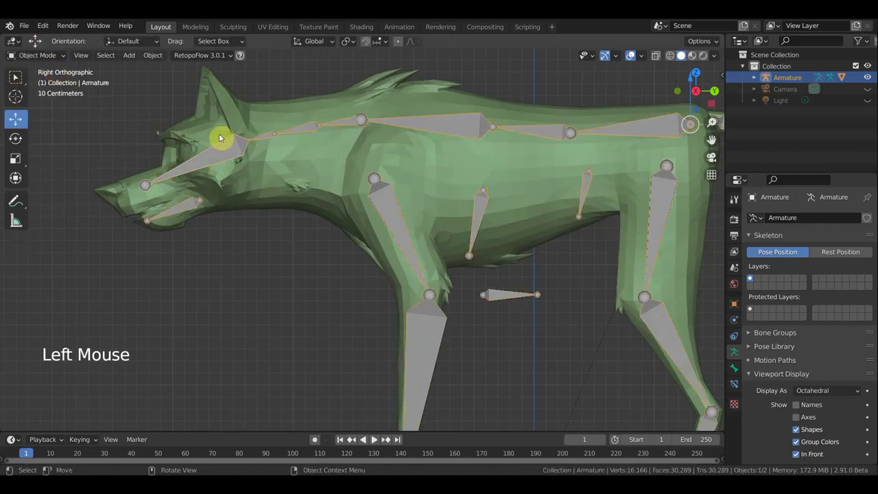
click(221, 129)
Step: Parent the wolf mesh to the armature with automatic weights and check it gained the Bone.036 vertex group
click(157, 211)
click(149, 201)
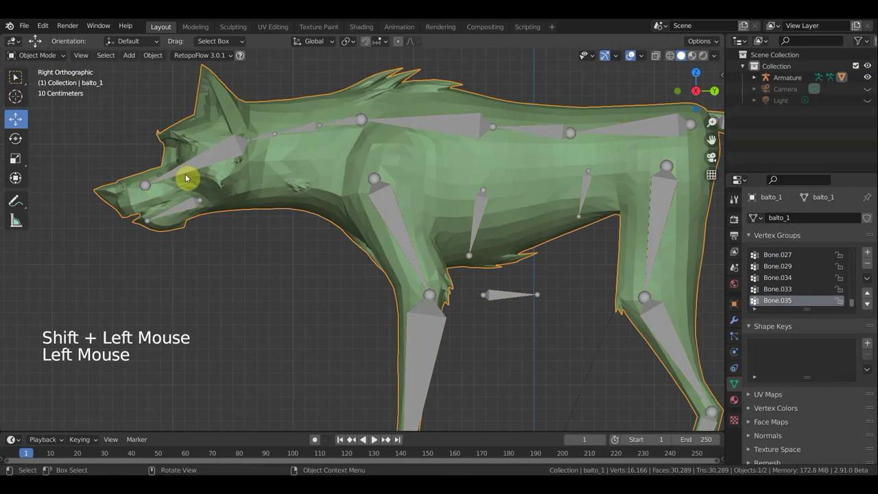
click(209, 162)
key(ctrl+p)
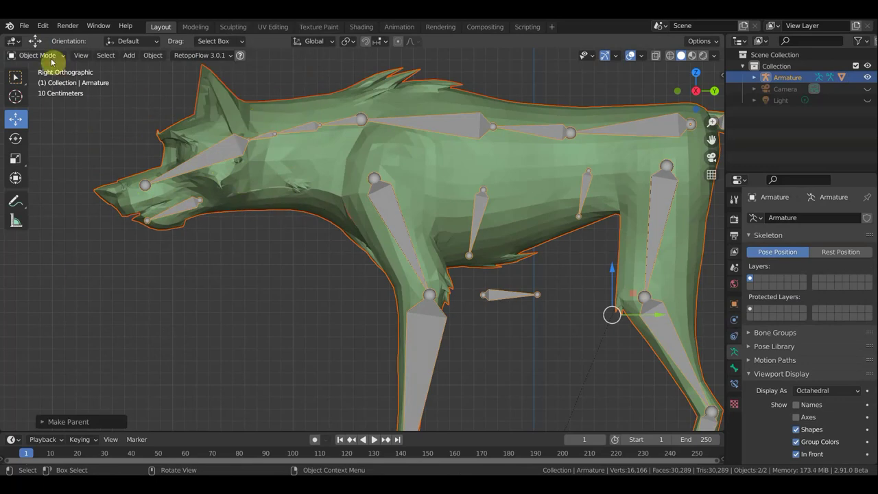
click(209, 159)
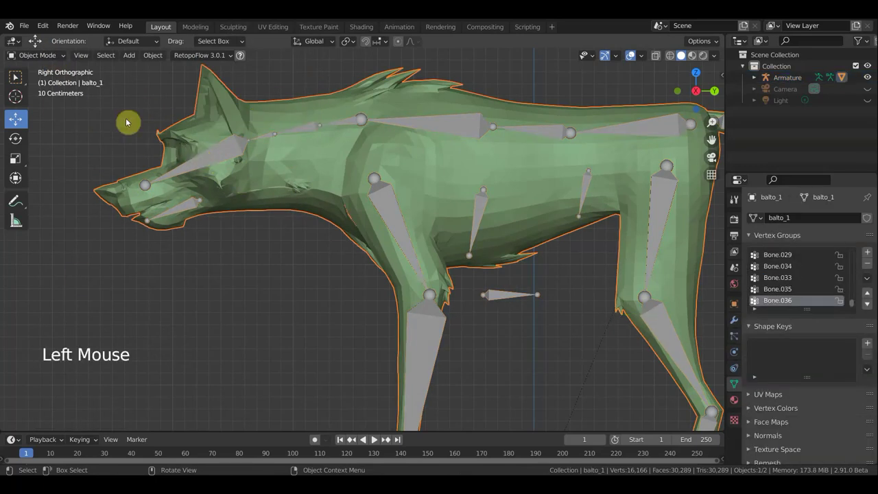
click(226, 153)
click(46, 61)
click(215, 161)
key(r)
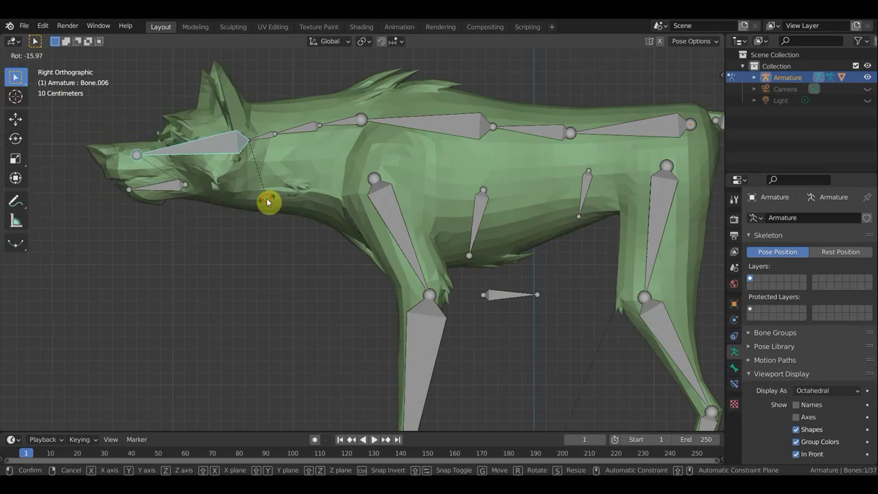
middle_click(312, 230)
middle_click(338, 245)
middle_click(310, 252)
middle_click(293, 243)
click(222, 116)
middle_click(199, 115)
middle_click(198, 113)
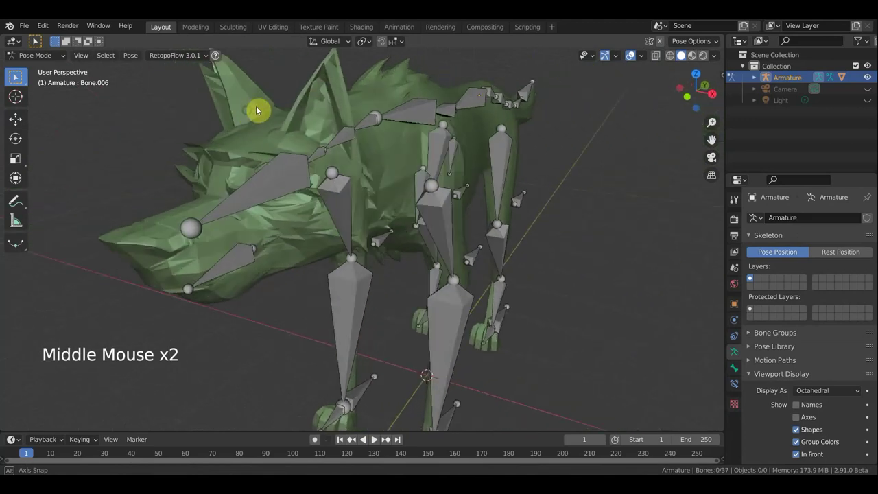
middle_click(254, 118)
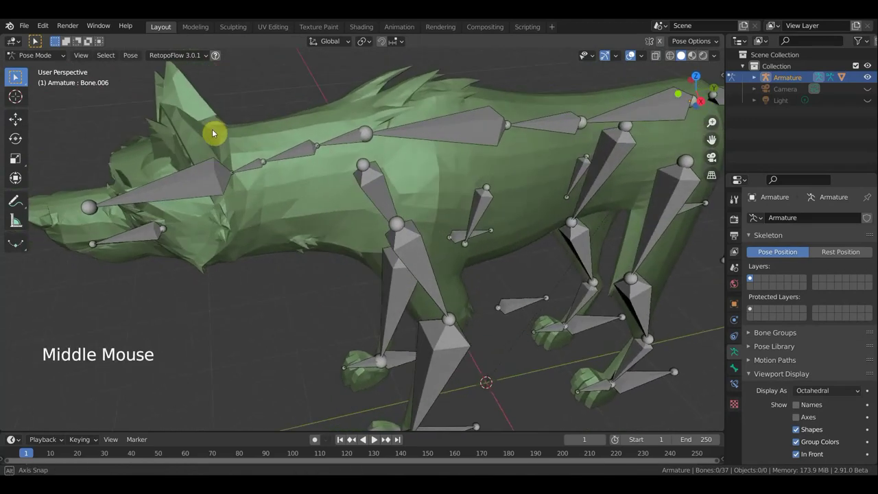
scroll(down, 3)
key(ctrl+z)
key(ctrl+z)
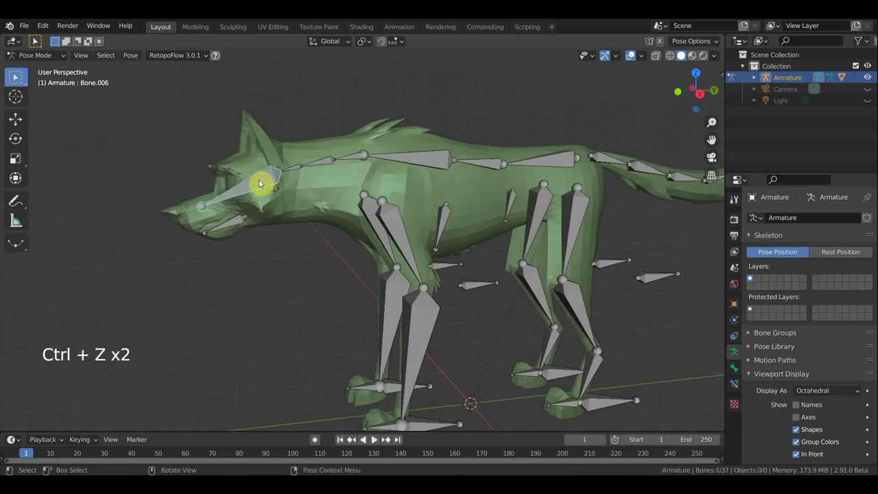
key(KP_3)
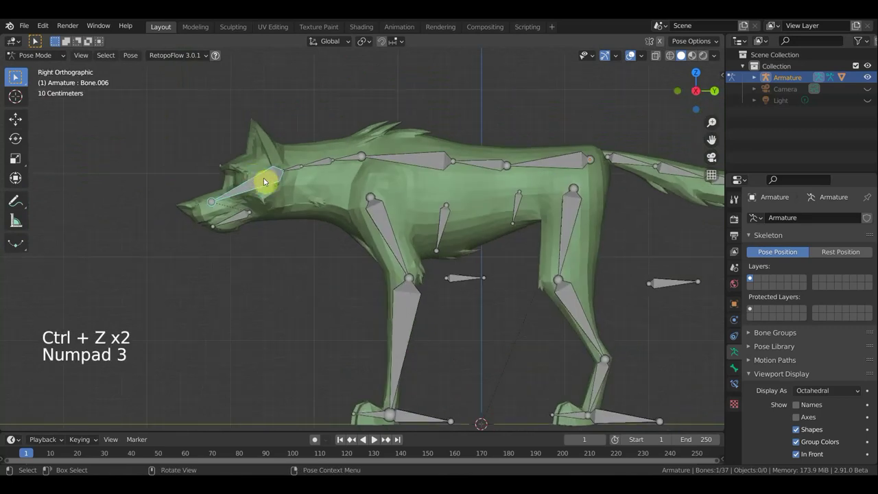
click(240, 218)
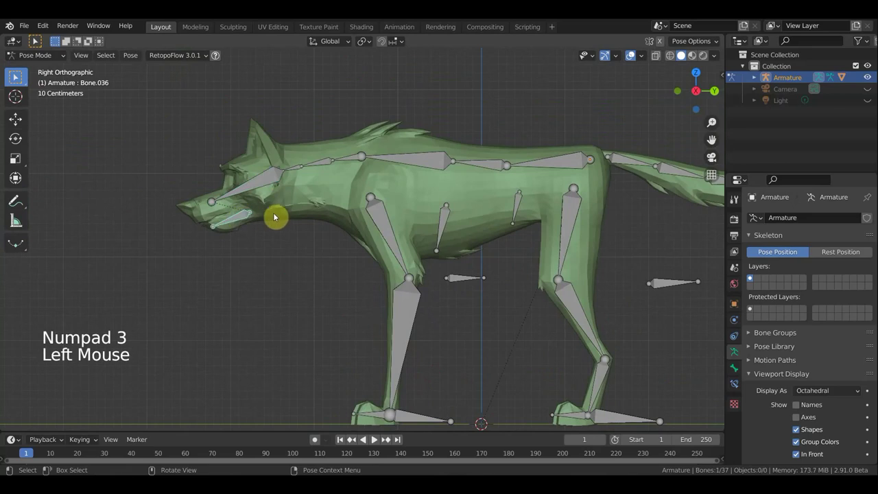
key(r)
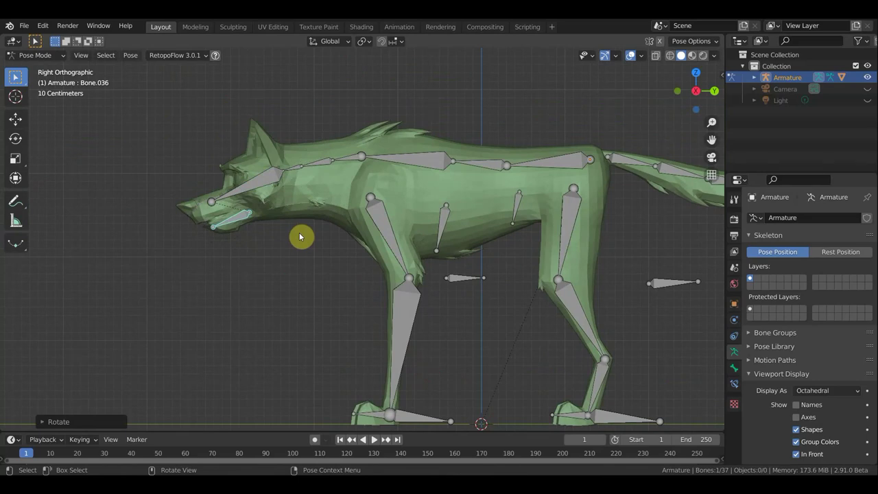
key(ctrl+z)
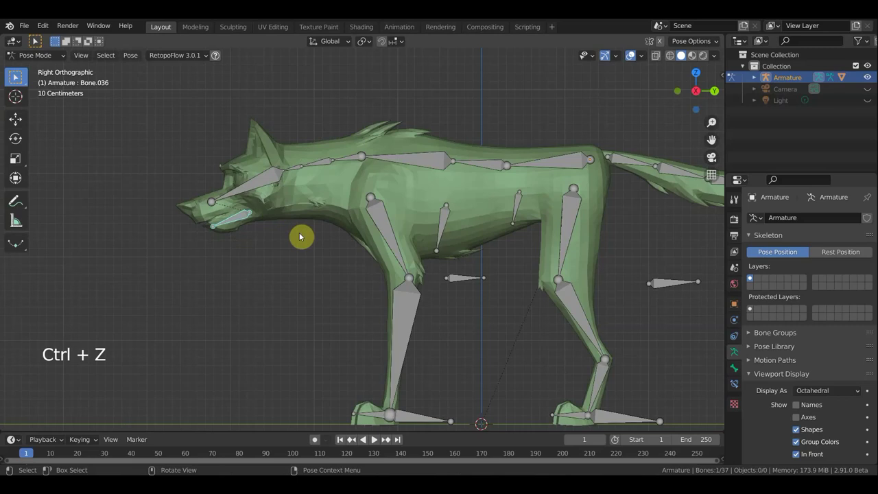
scroll(down, 3)
scroll(up, 3)
middle_click(565, 253)
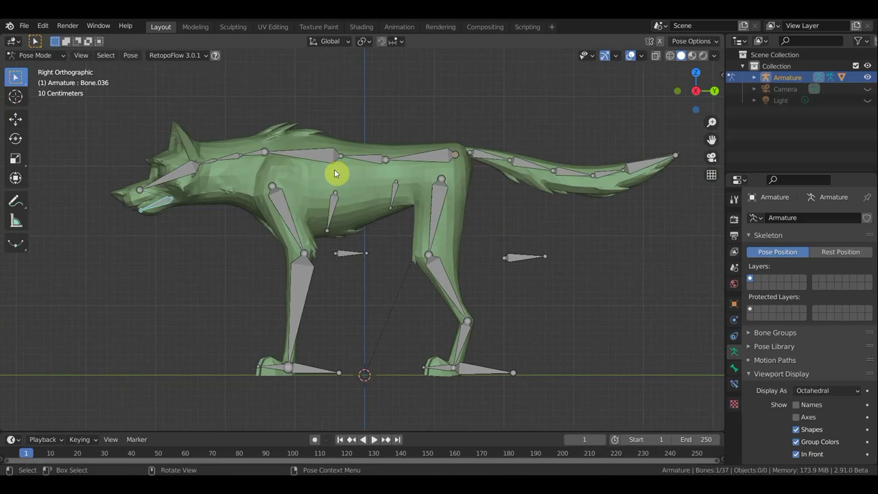
middle_click(287, 175)
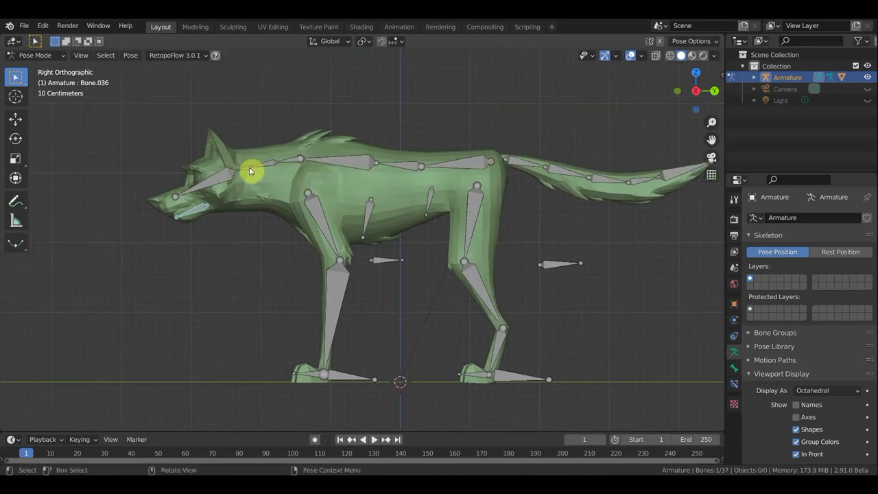
middle_click(309, 187)
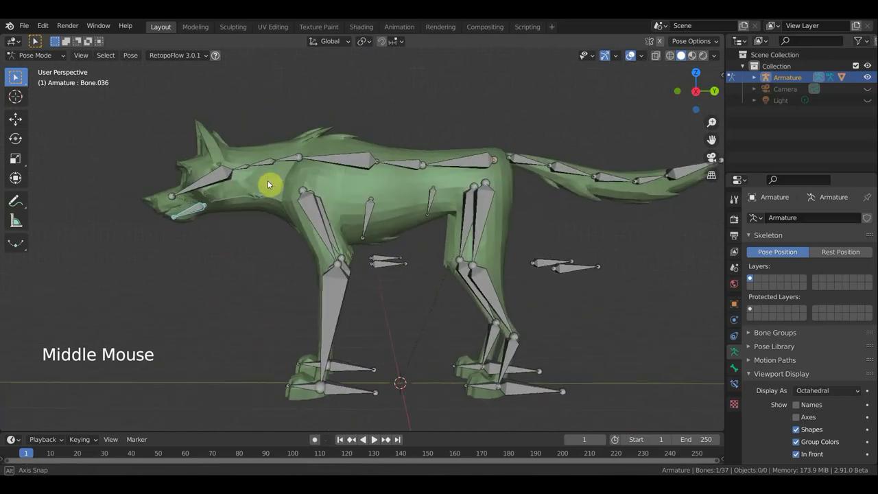
middle_click(285, 184)
key(KP_3)
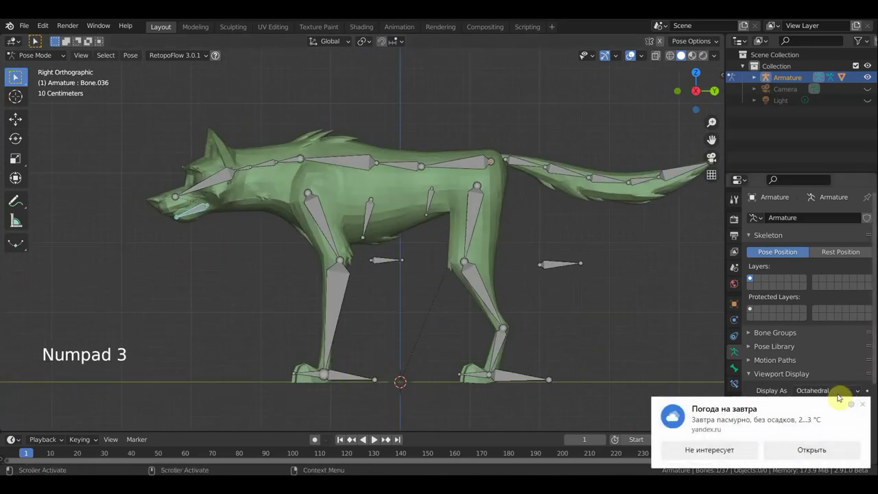
Step: Add an Inverse Kinematics constraint to the front leg targeting its foot bone and test by moving the foot
click(350, 376)
click(337, 319)
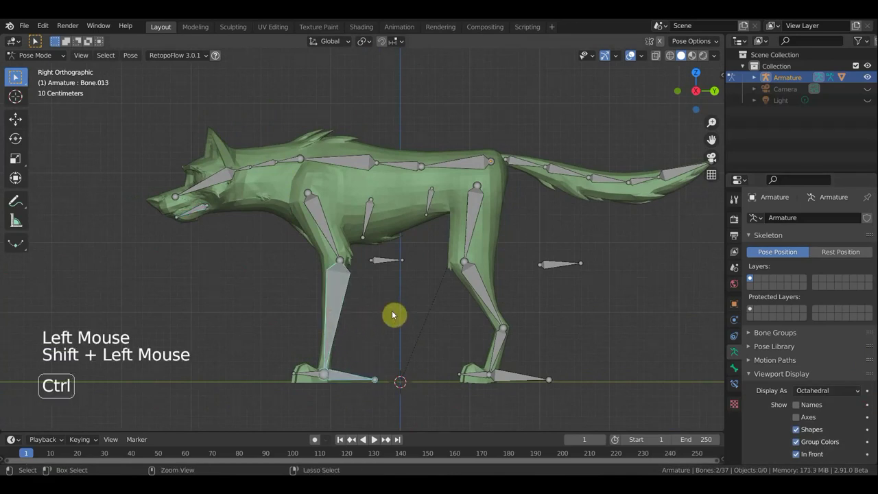
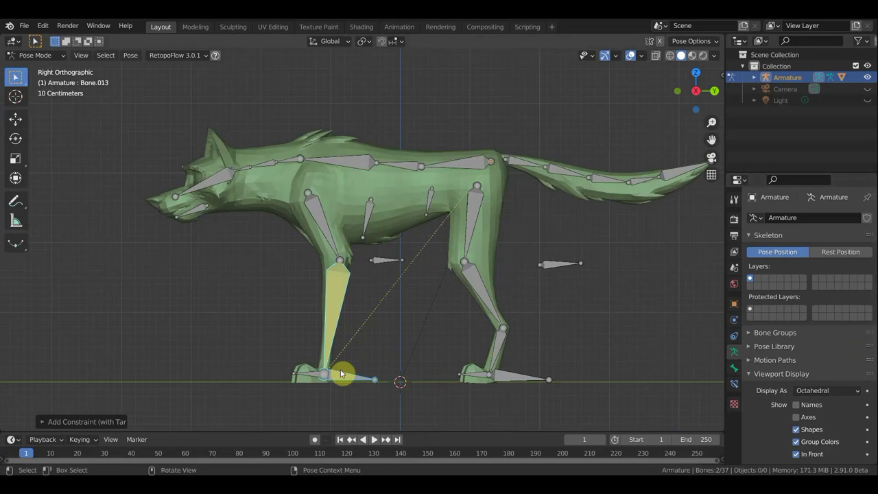
click(333, 322)
click(753, 378)
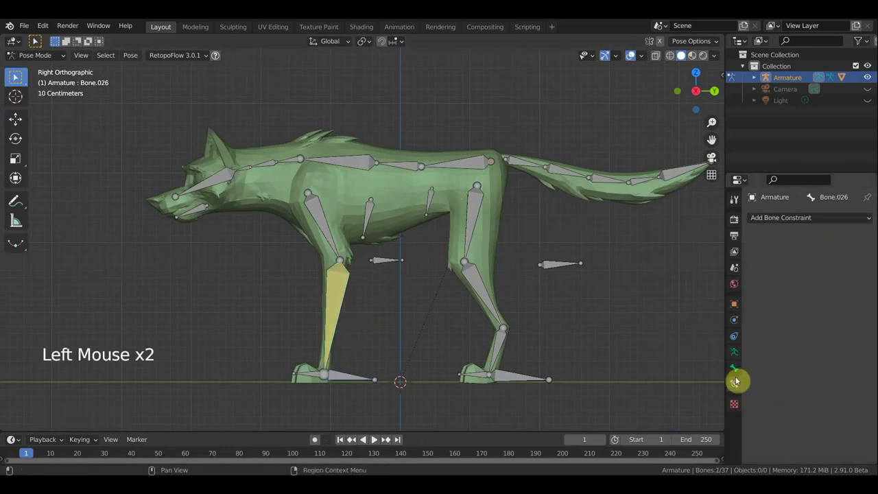
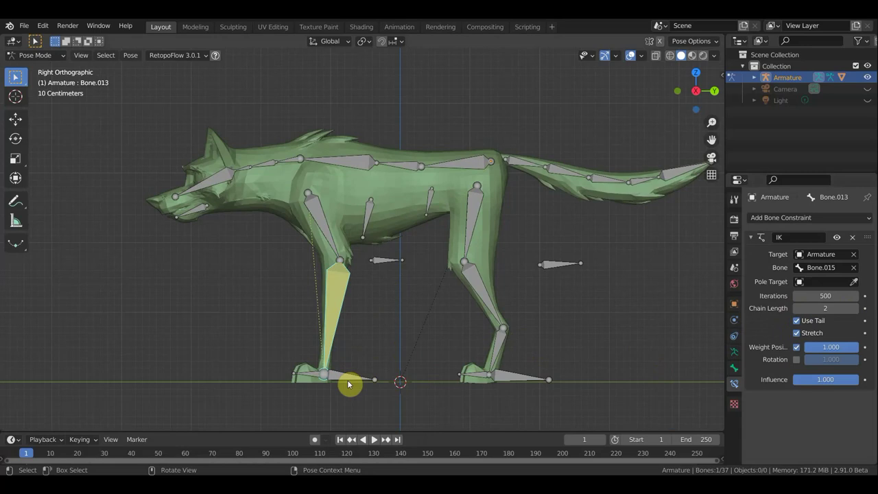
click(351, 378)
key(g)
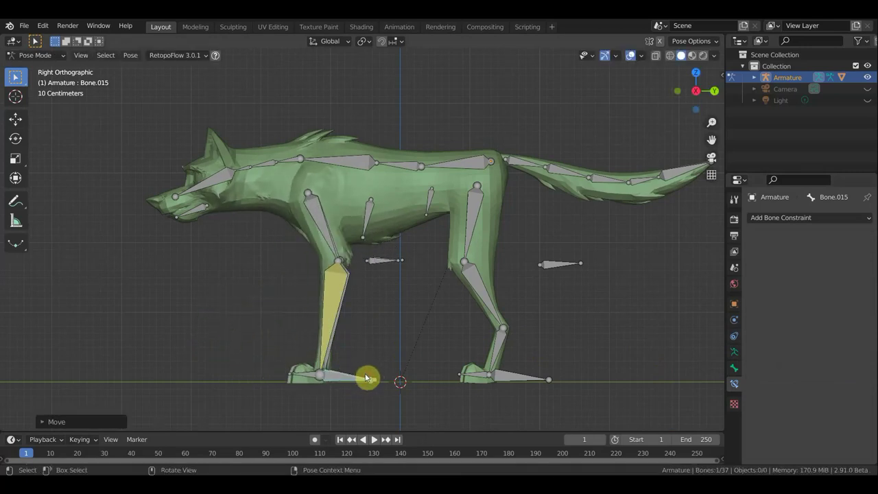
key(ctrl+z)
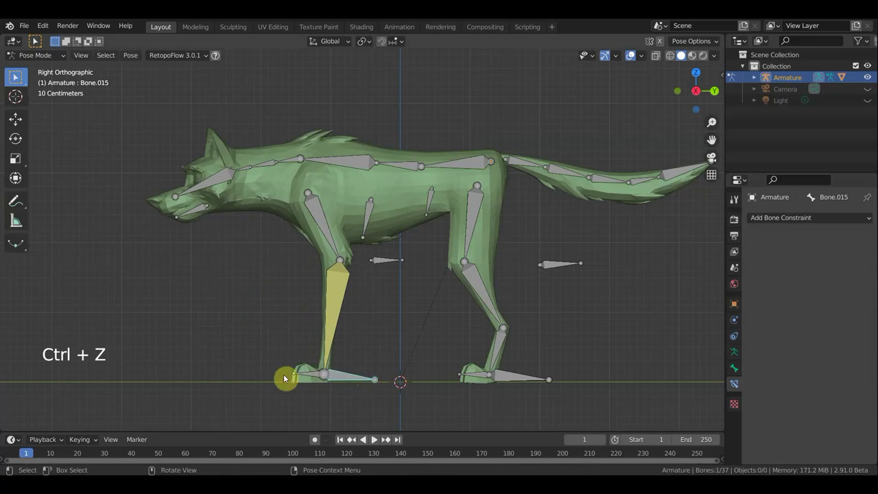
Step: Set the front leg's IK chain length to 2 and move the foot bone to confirm the leg bends
click(339, 300)
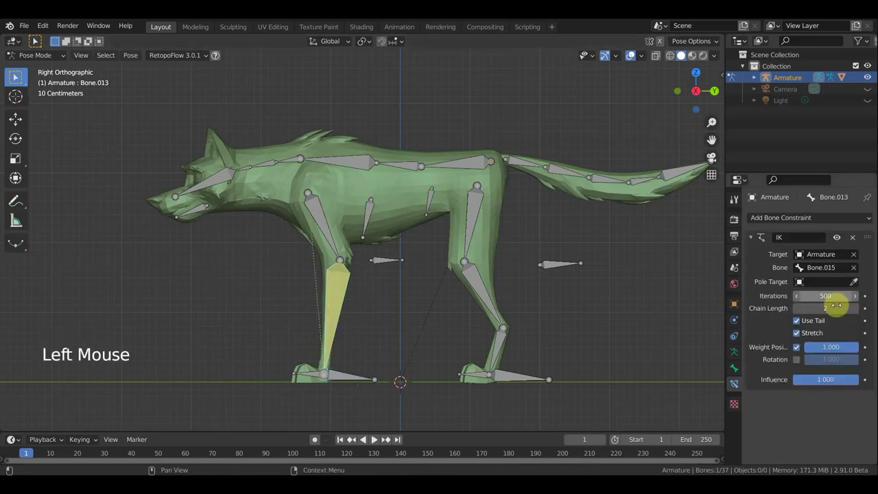
click(796, 312)
click(801, 312)
click(346, 377)
key(g)
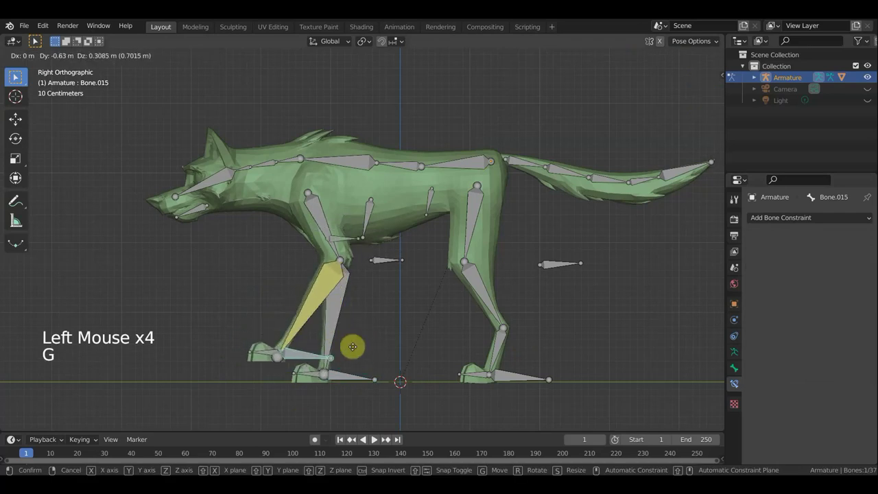
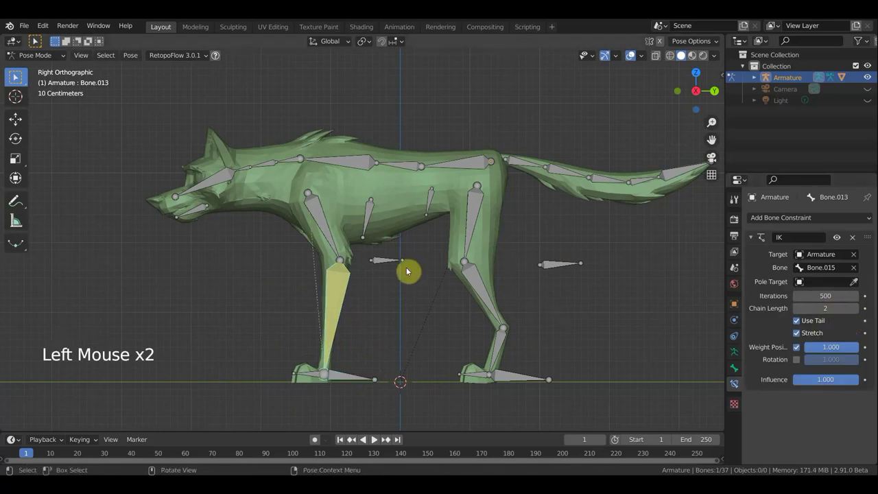
scroll(up, 3)
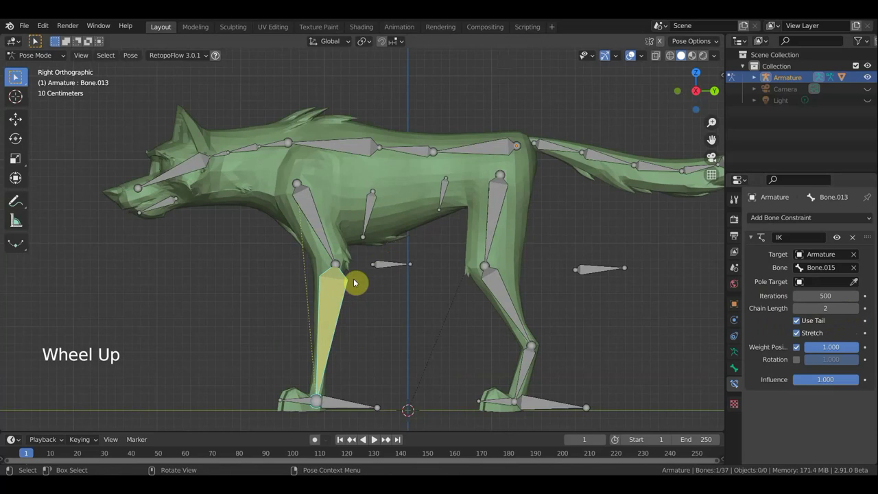
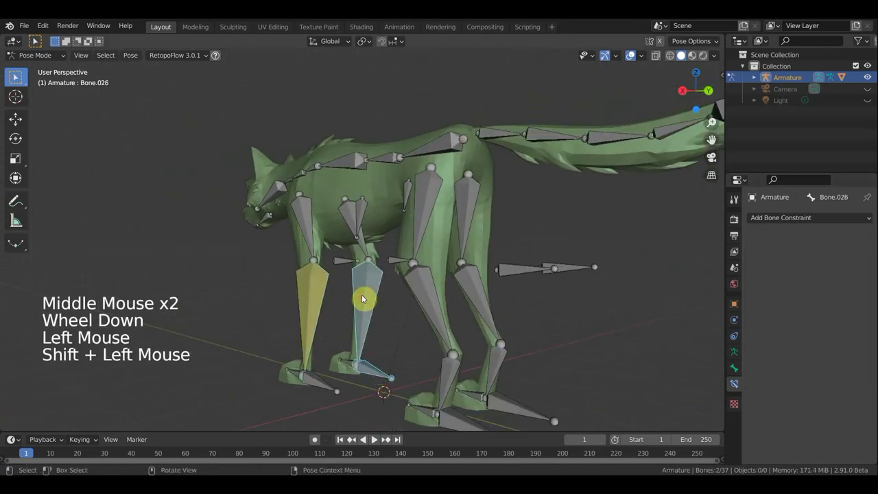
Step: Add Inverse Kinematics constraints to the remaining legs, each targeting its foot bone
key(ctrl+shift+c)
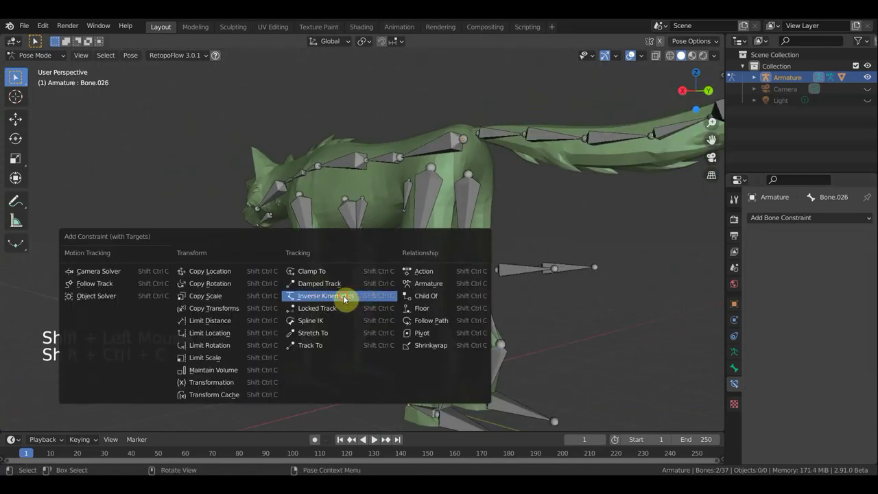
double_click(860, 314)
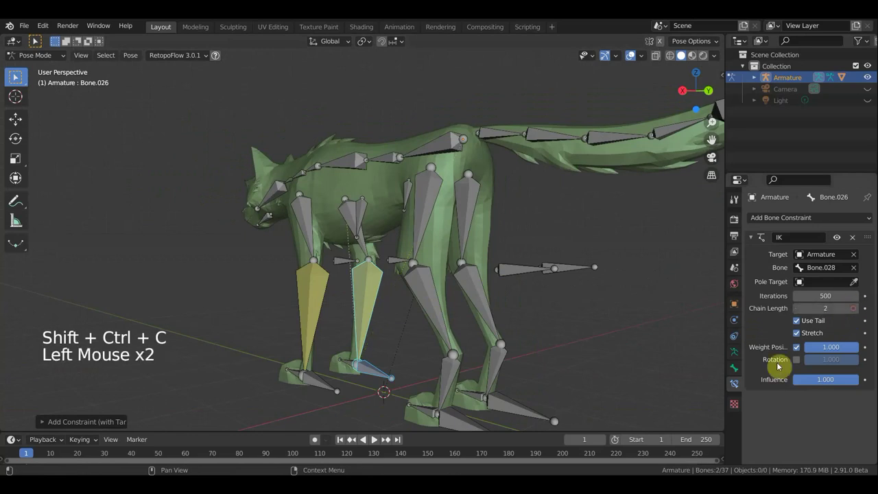
scroll(down, 3)
click(441, 383)
click(435, 346)
key(ctrl+shift+c)
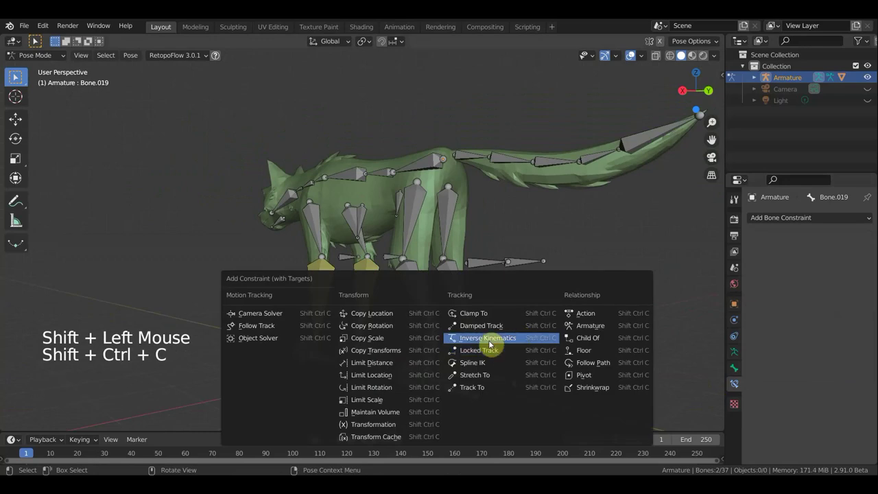
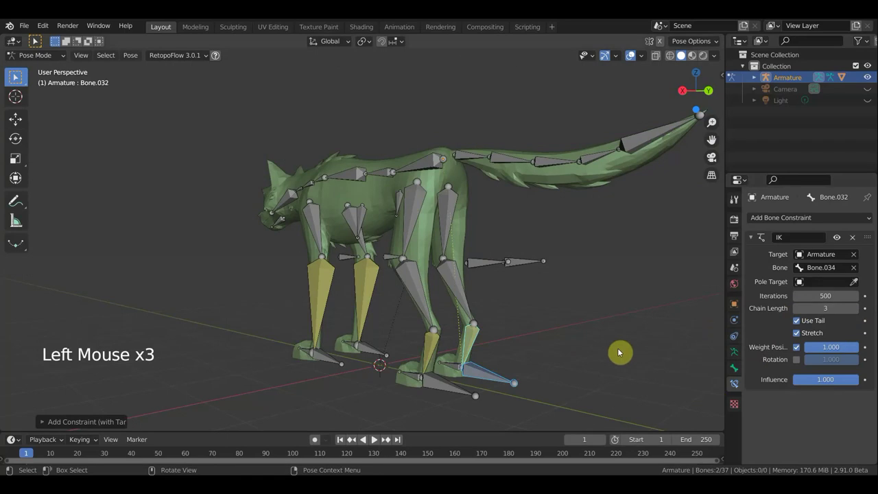
Step: Back in side view, move the hind foot bone to test the three-bone IK on the hind leg
middle_click(590, 344)
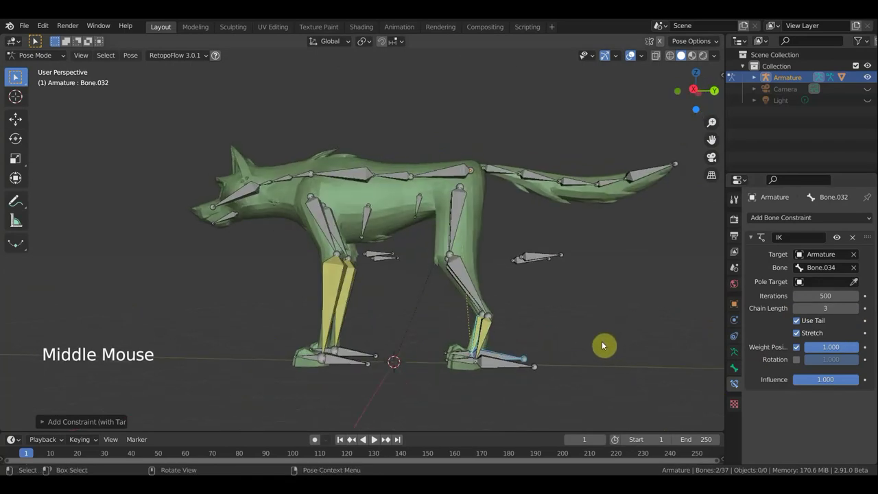
key(KP_3)
click(496, 356)
key(g)
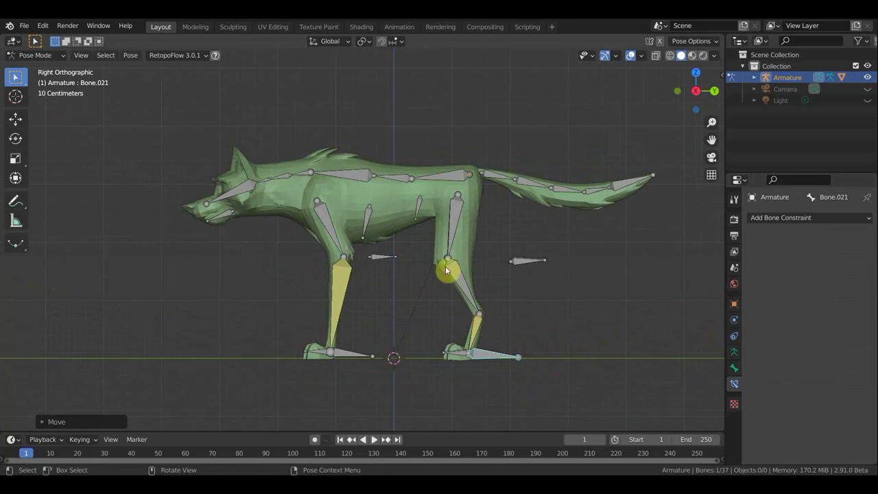
key(ctrl+z)
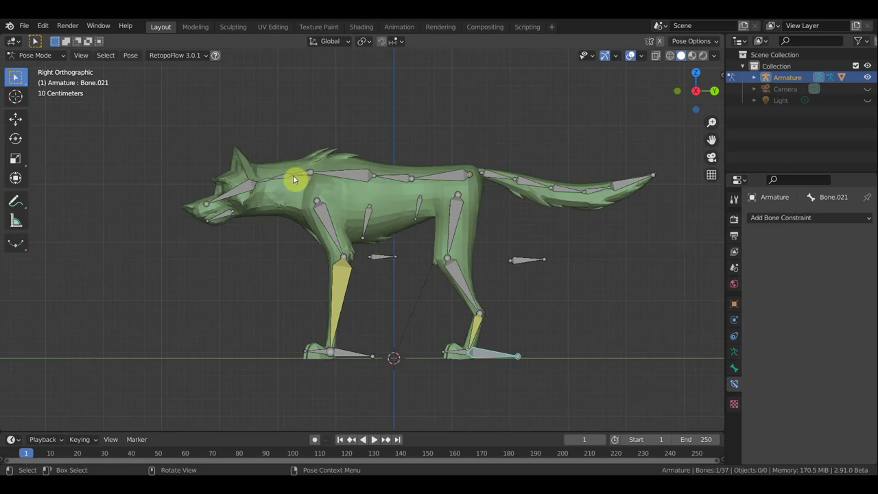
click(308, 175)
click(234, 193)
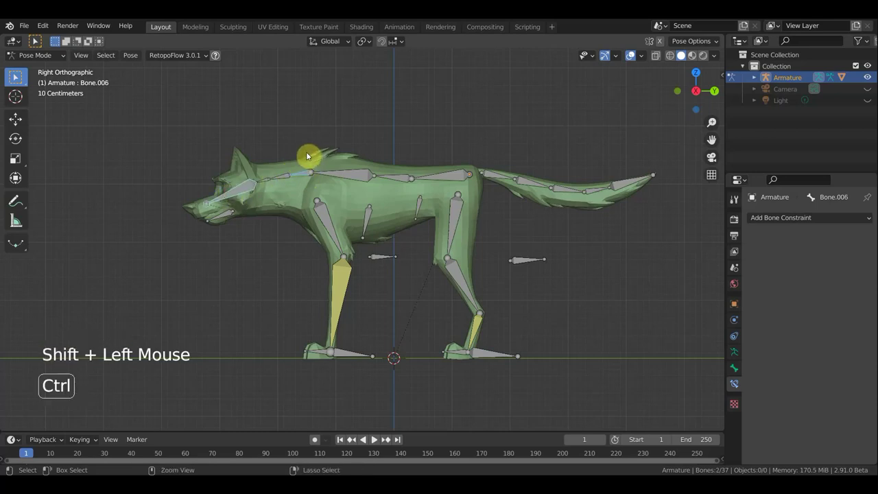
Step: Give the head bone a Copy Rotation constraint in local space and test it by rotating neck bone Bone.003, then undo
key(ctrl+shift+c)
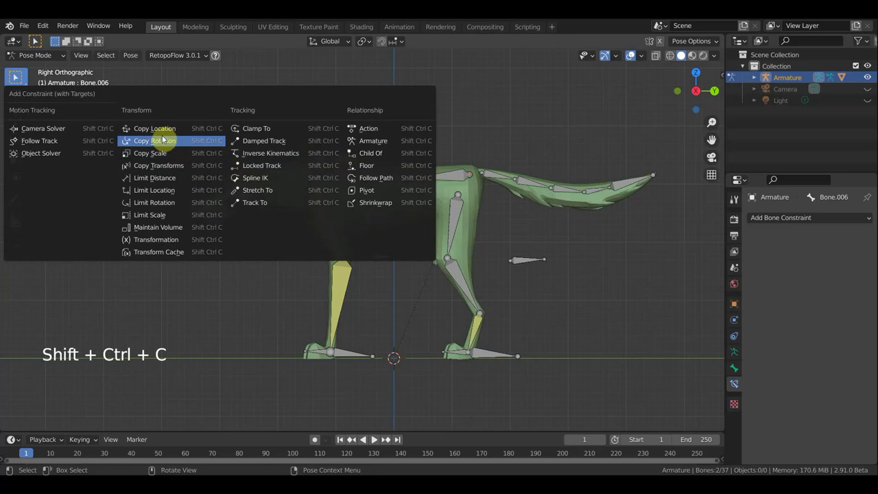
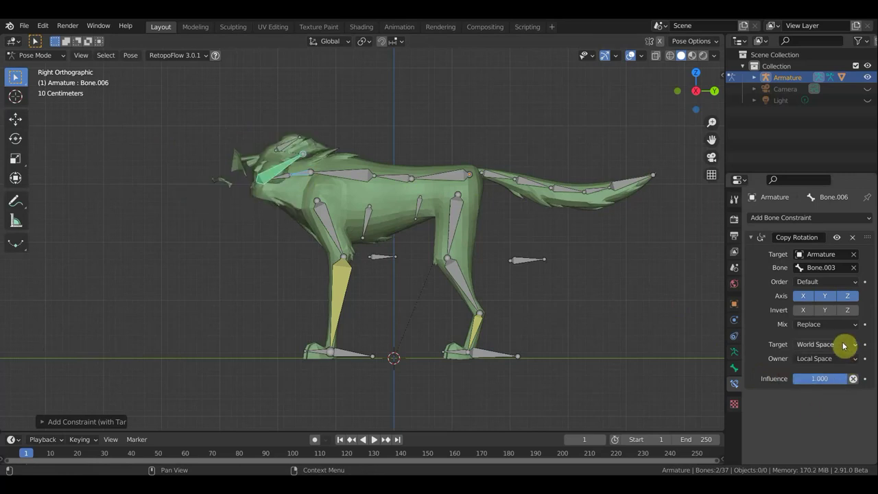
click(844, 345)
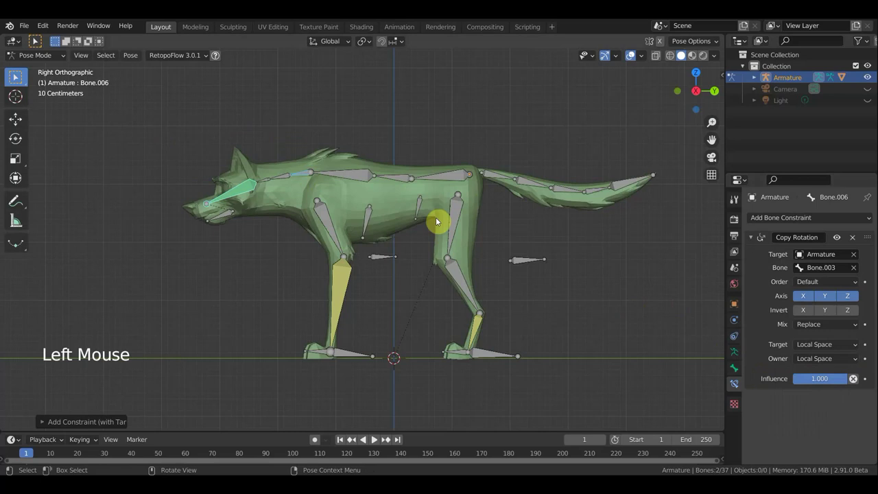
click(300, 176)
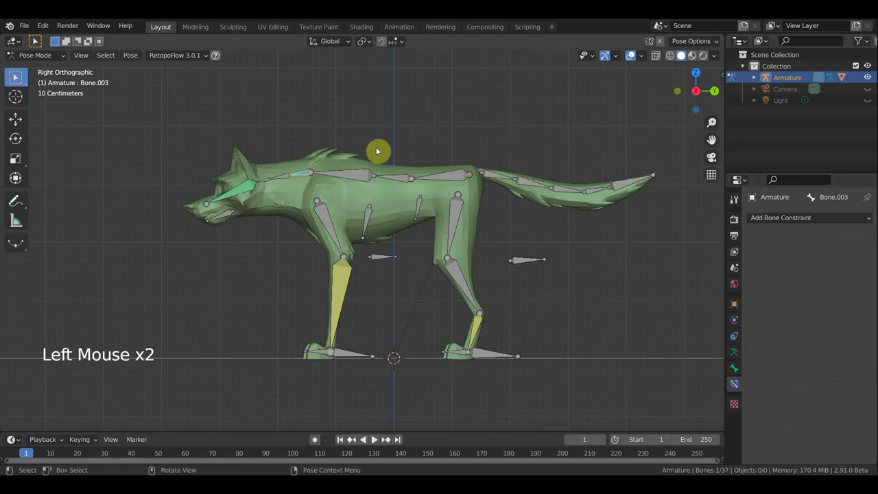
key(r)
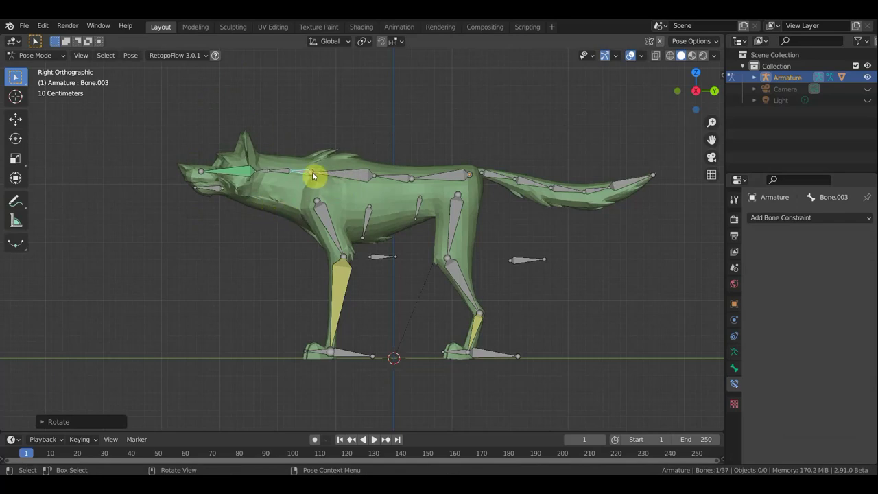
key(r)
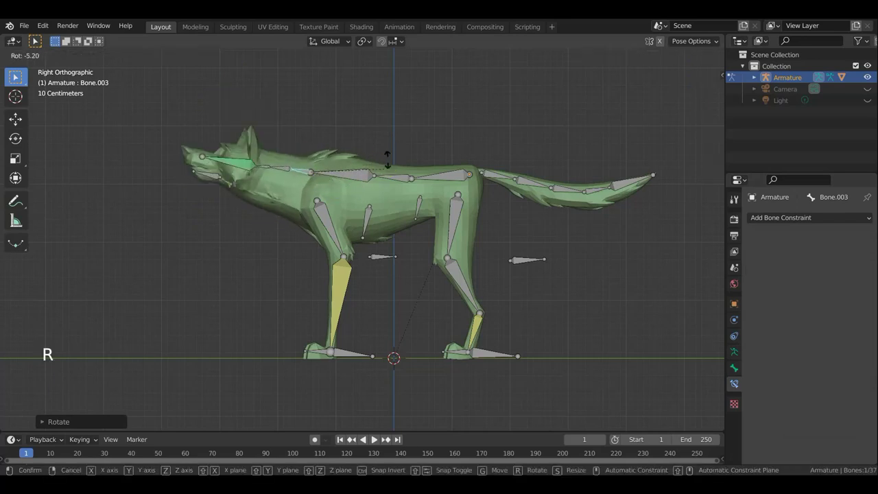
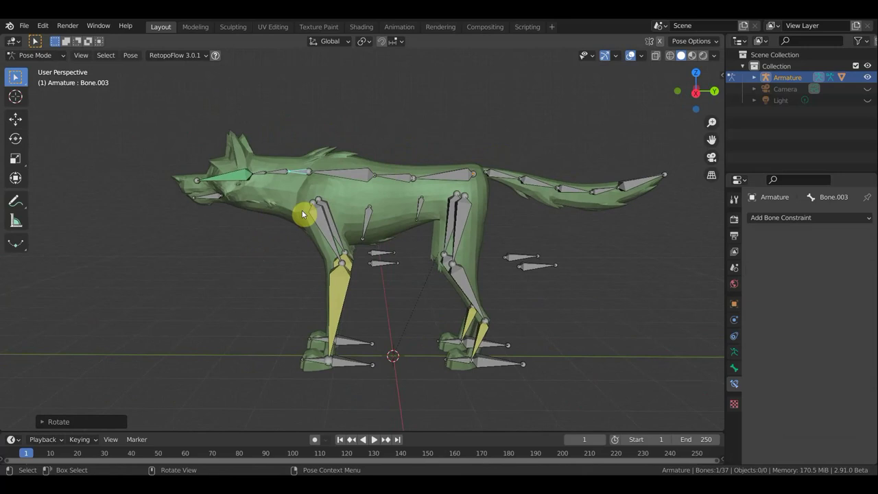
key(KP_3)
key(ctrl+z)
key(ctrl+z)
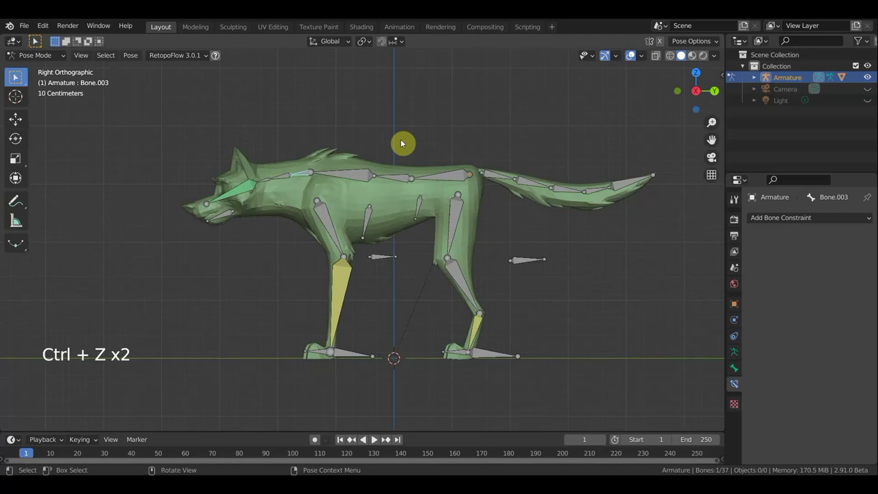
Step: Add a Copy Rotation constraint between the neck bones, then undo it as it landed on the wrong bone
click(268, 182)
click(253, 187)
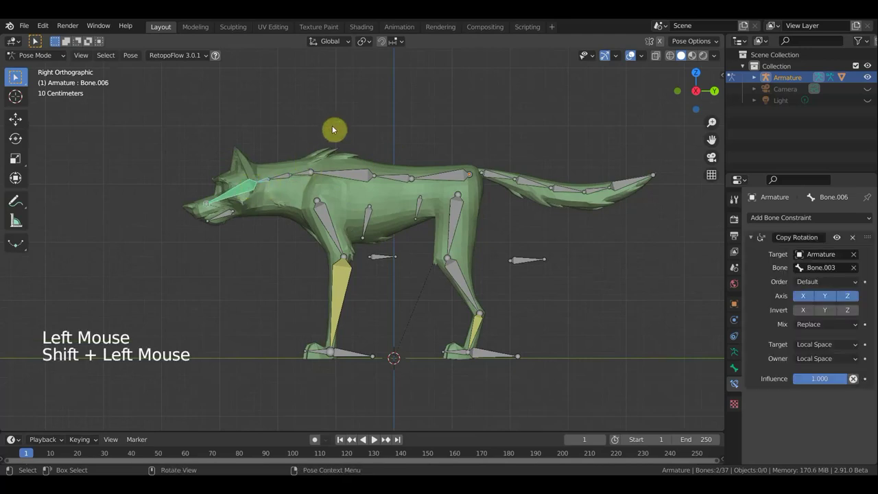
key(ctrl+shift+c)
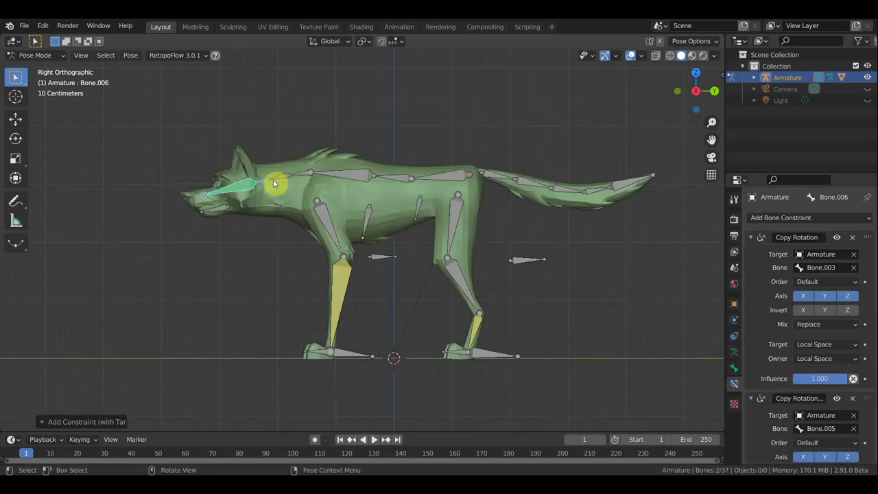
scroll(up, 3)
key(ctrl+z)
scroll(up, 3)
key(ctrl+z)
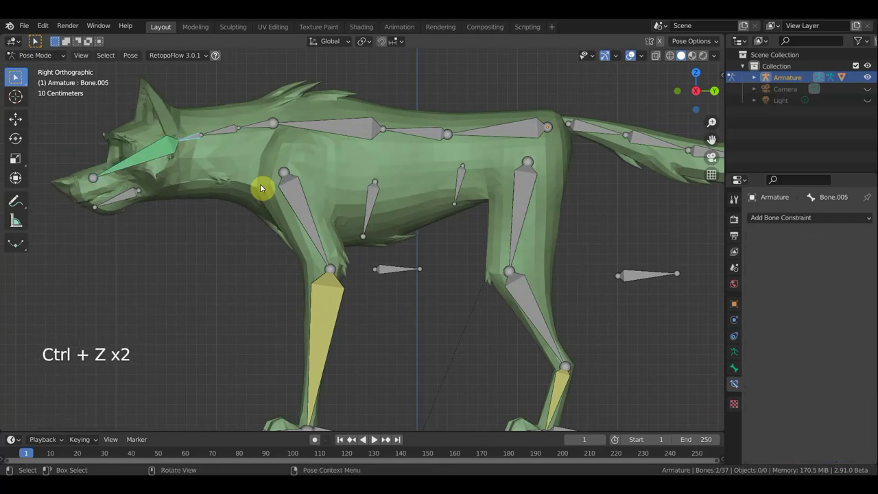
Step: Make the lower neck bone copy the upper neck's rotation, turn the head to test, and undo back to rest
click(158, 152)
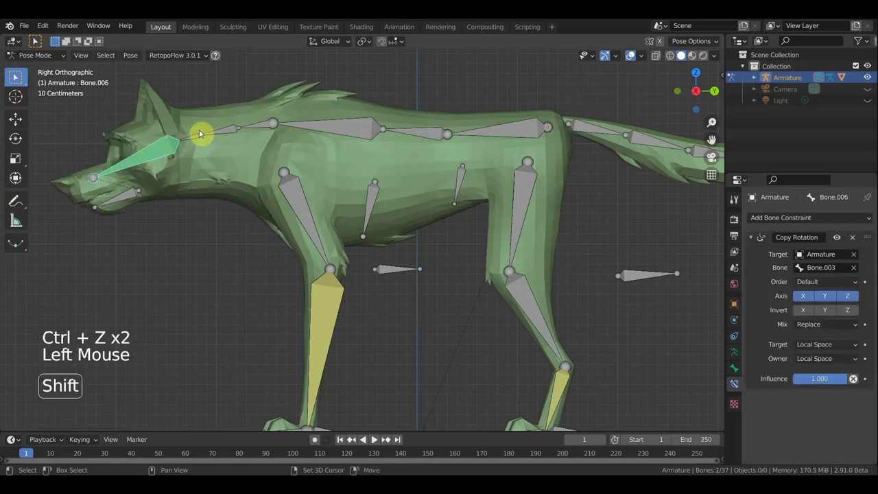
click(198, 139)
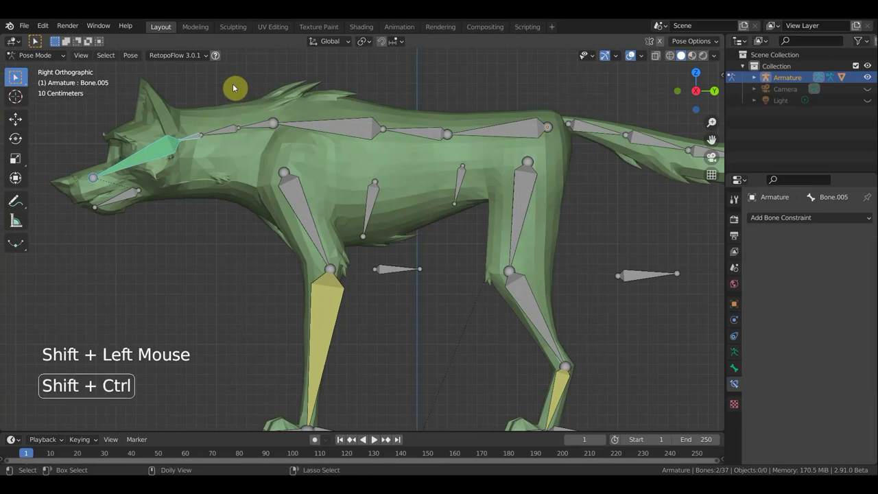
key(ctrl+shift+c)
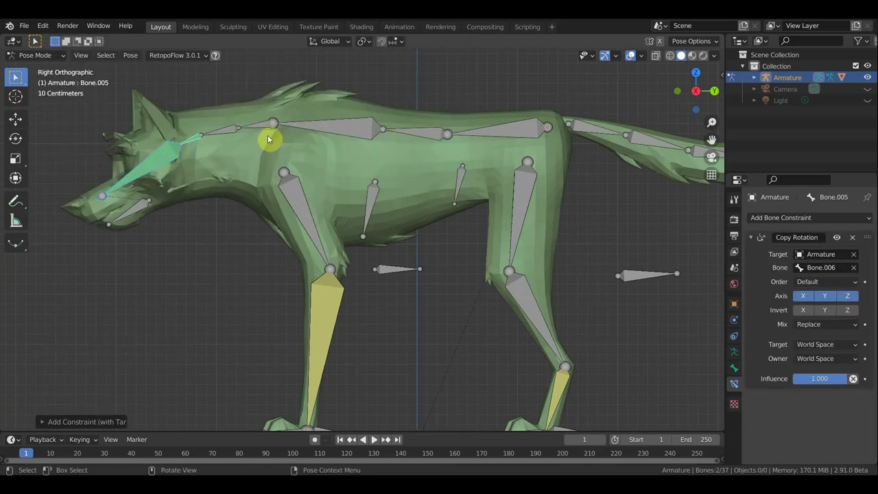
click(257, 127)
key(r)
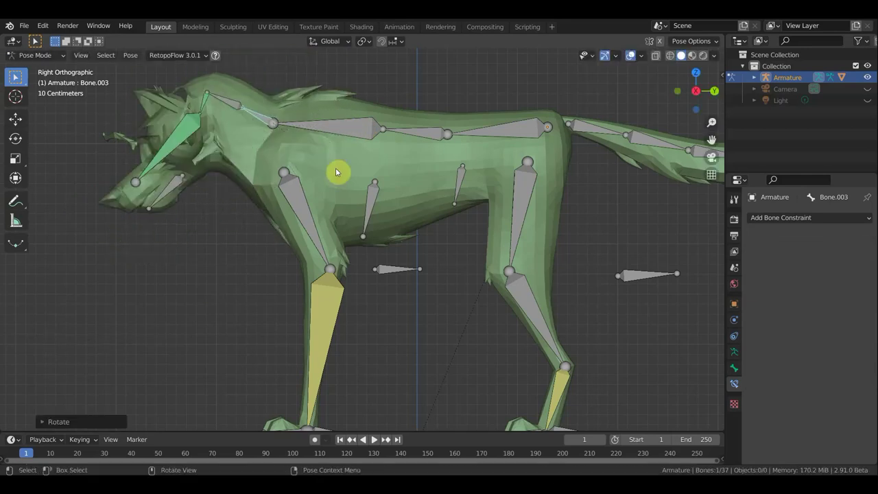
key(ctrl+z)
scroll(down, 3)
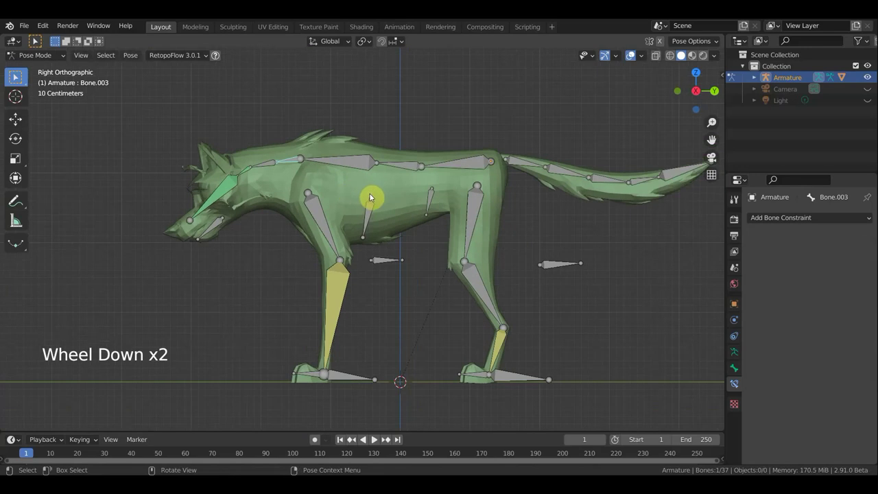
key(ctrl+z)
key(ctrl+z)
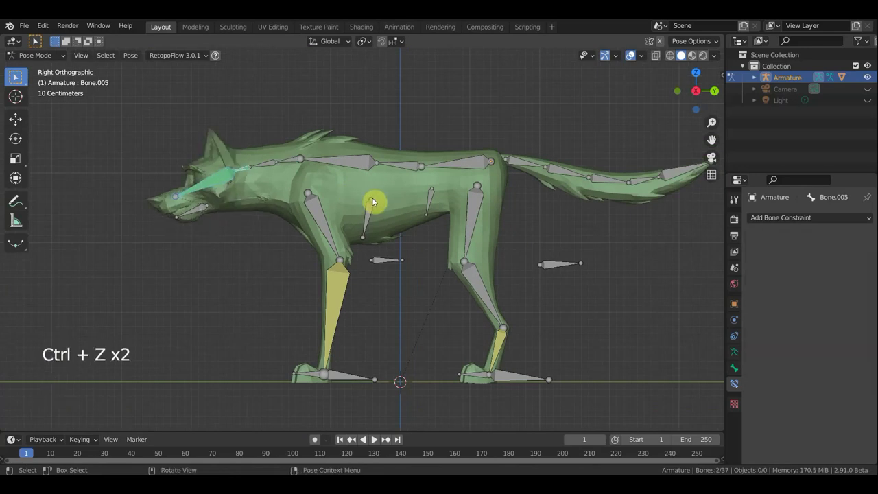
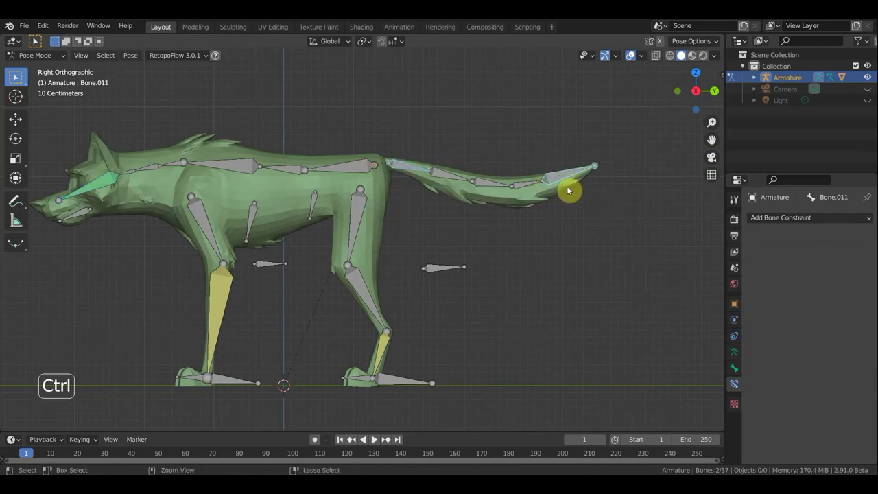
Step: Make the tail tip copy the tail base rotation in Local Space with reduced influence
key(ctrl+shift+c)
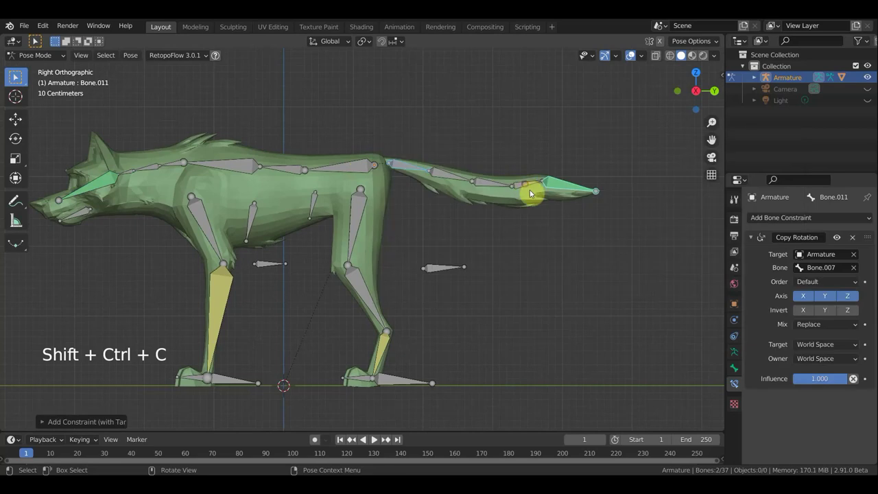
click(837, 348)
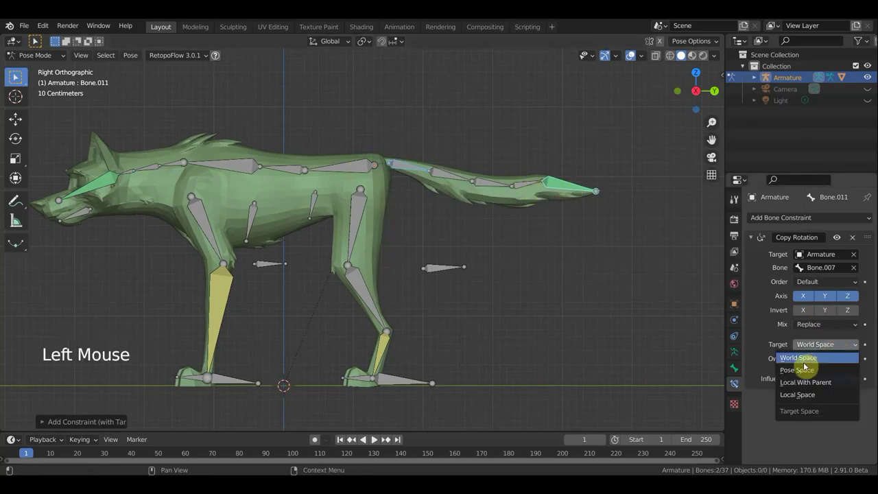
click(830, 362)
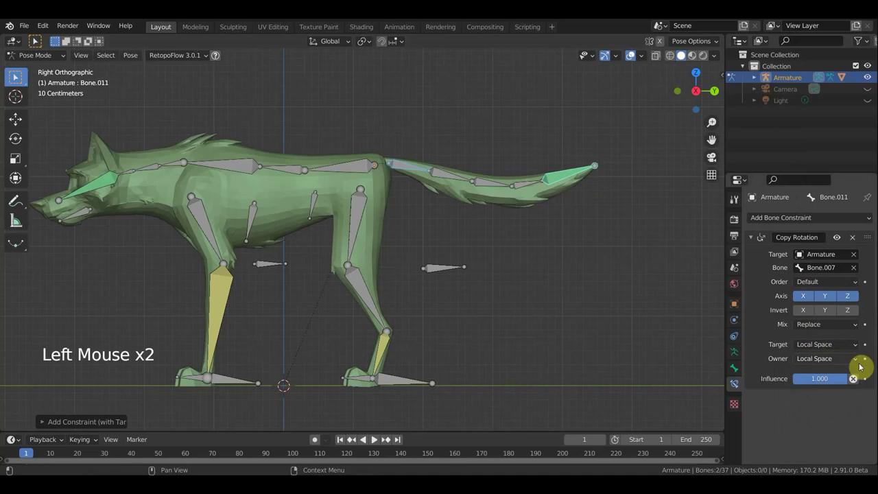
click(845, 380)
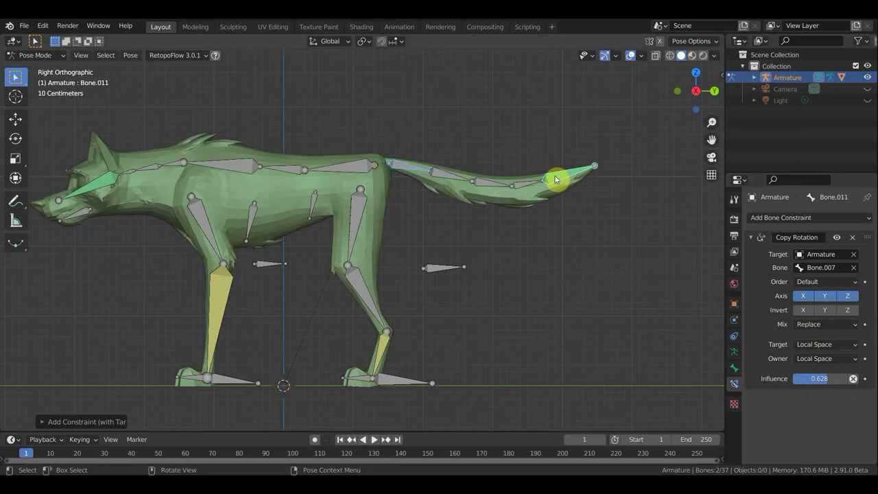
Step: Make the neighbouring tail bone copy the tip's rotation at about 0.25 influence
click(565, 179)
click(530, 186)
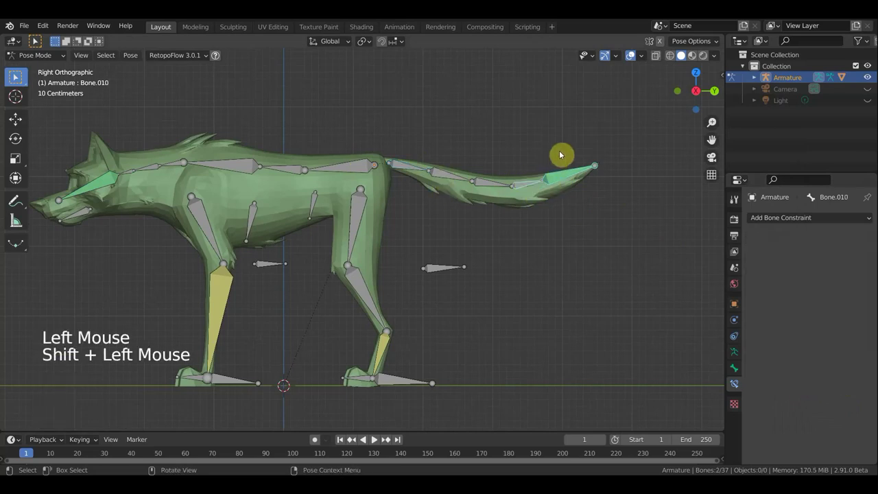
key(ctrl+shift+c)
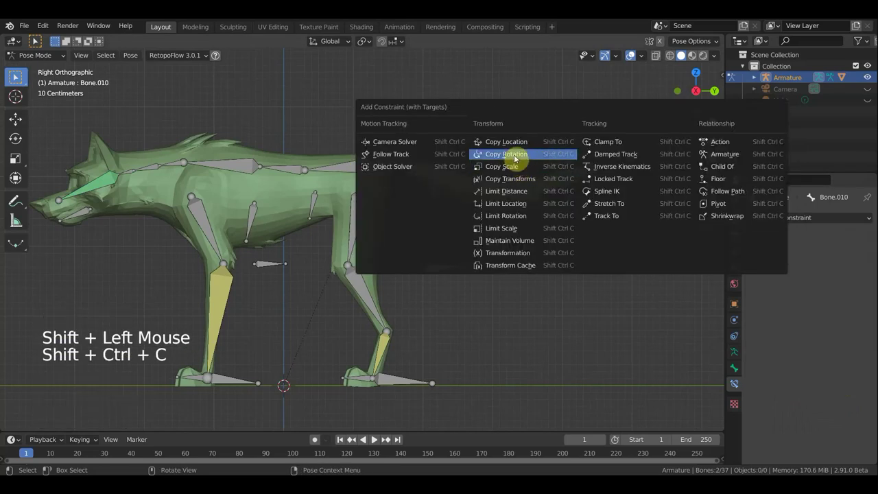
click(842, 381)
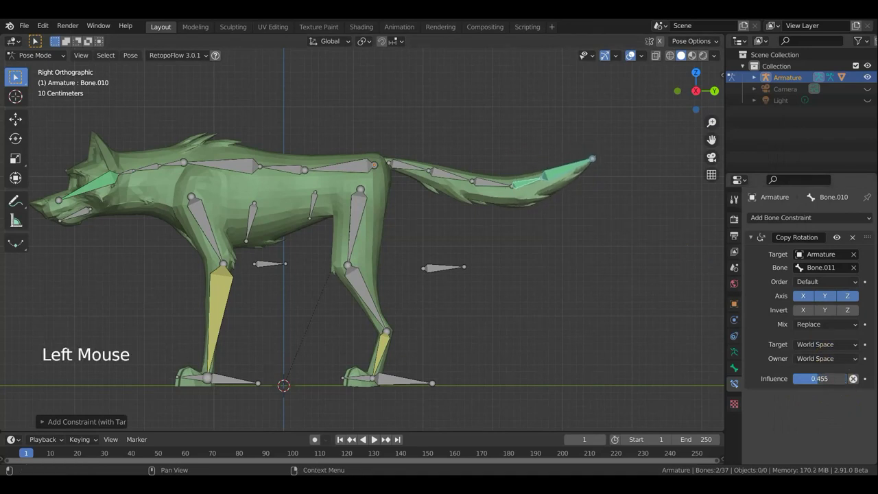
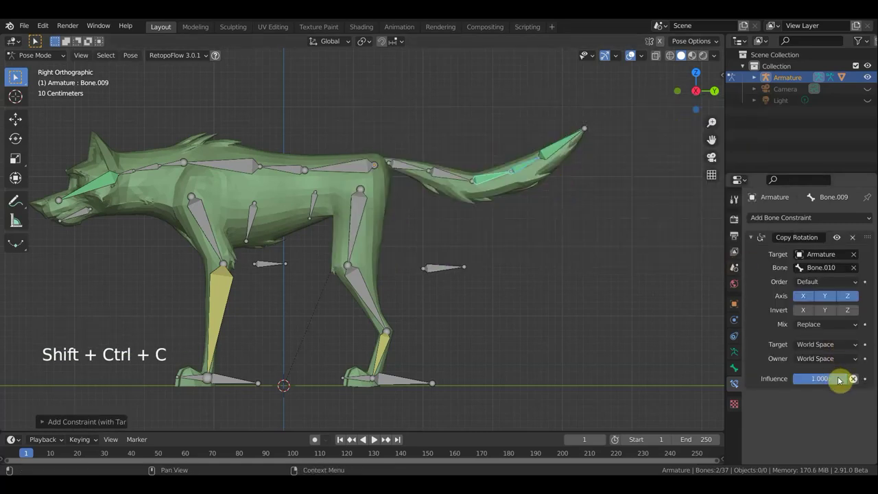
click(845, 381)
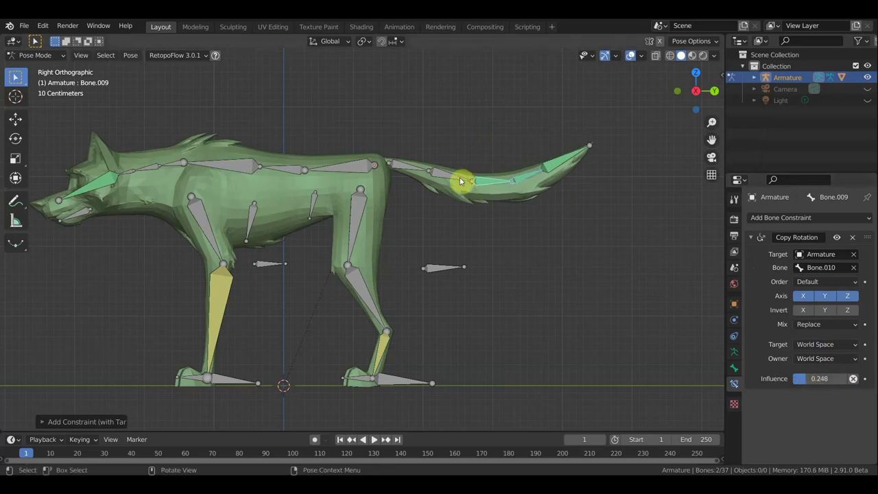
Step: Rotate the tail base bone to test that the whole tail bends upward
click(489, 184)
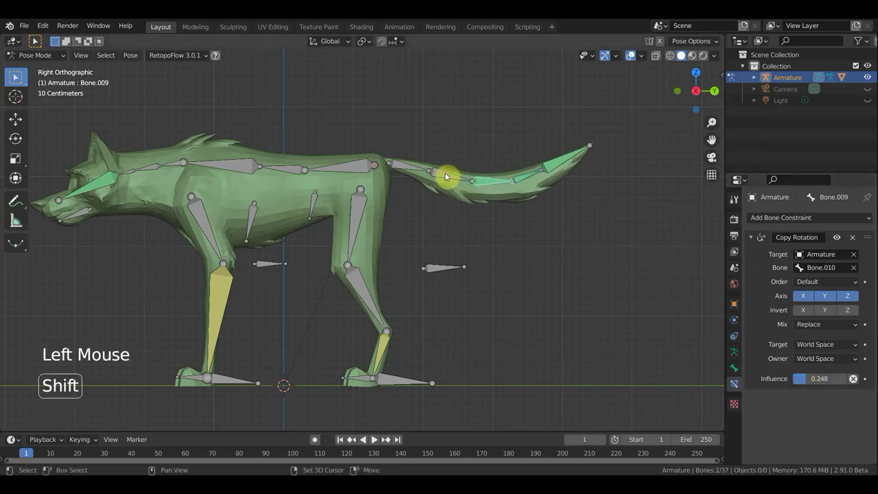
click(416, 171)
key(r)
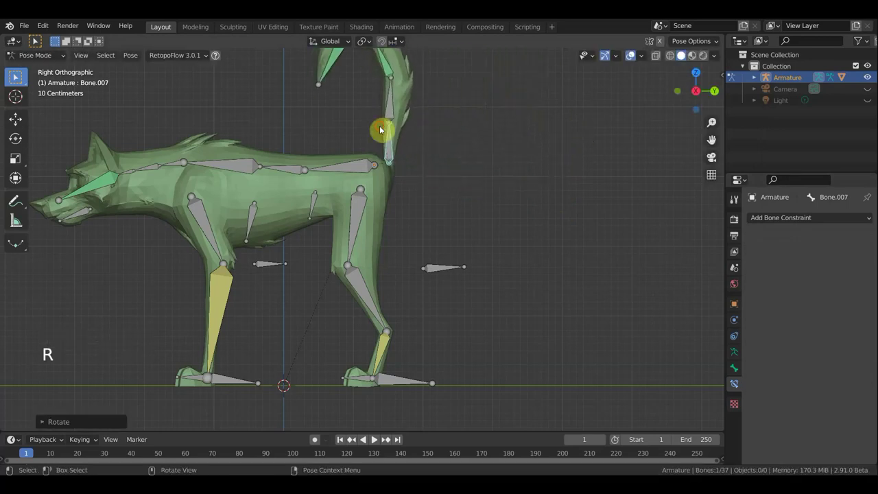
Step: Make Bone.008 copy Bone.009's rotation and raise the middle tail bone's influence to about 0.42
scroll(down, 3)
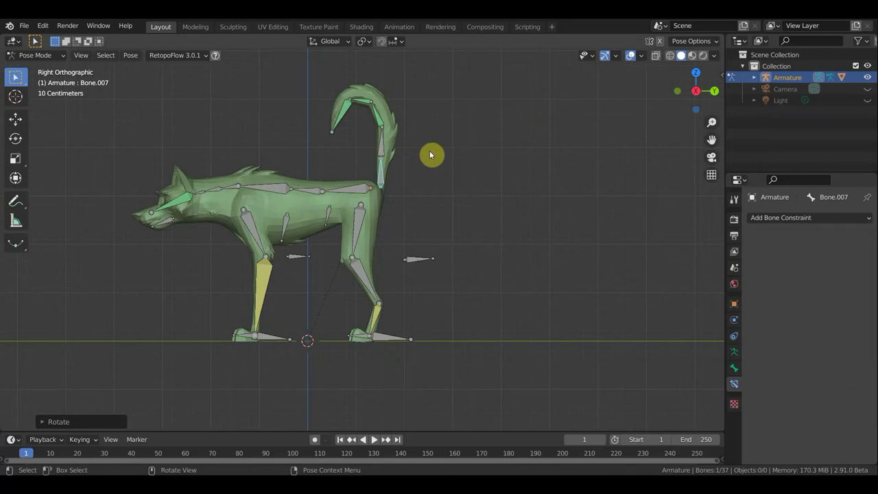
key(ctrl+z)
scroll(up, 3)
click(520, 172)
click(472, 163)
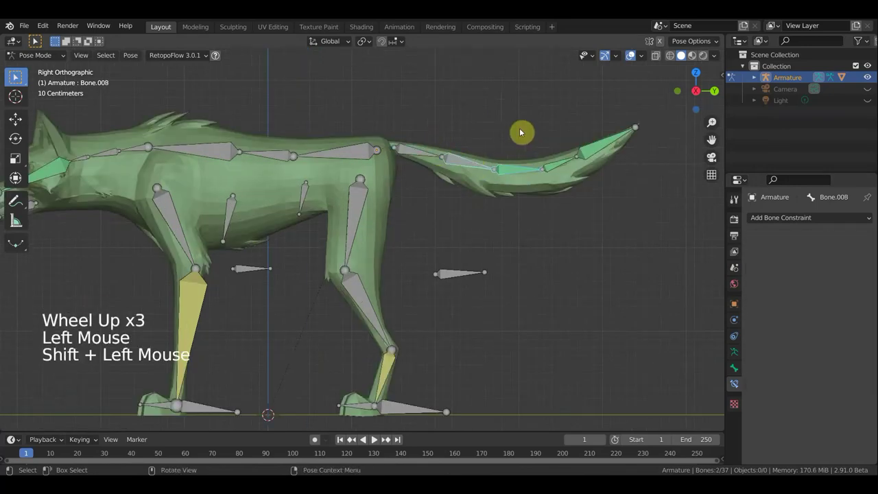
key(ctrl+shift+c)
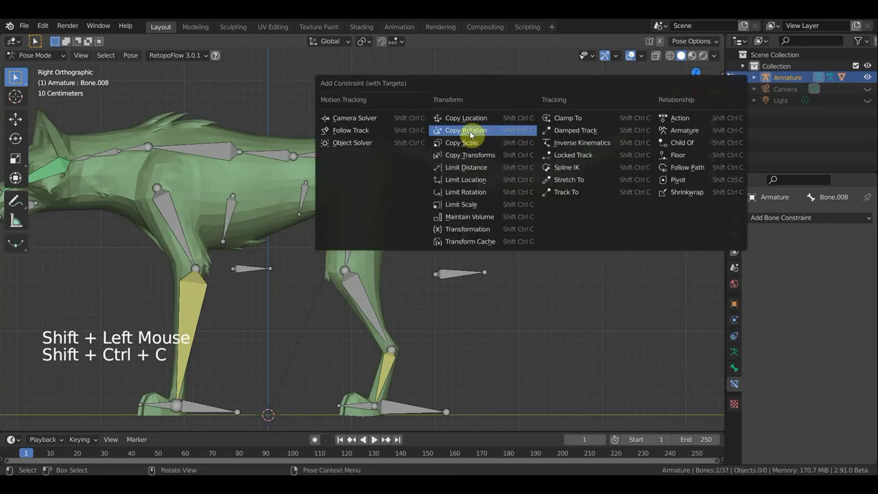
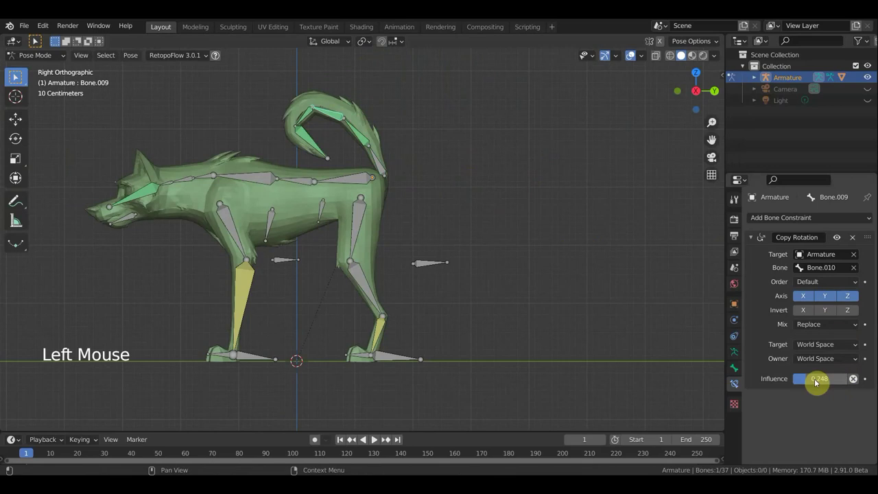
click(803, 379)
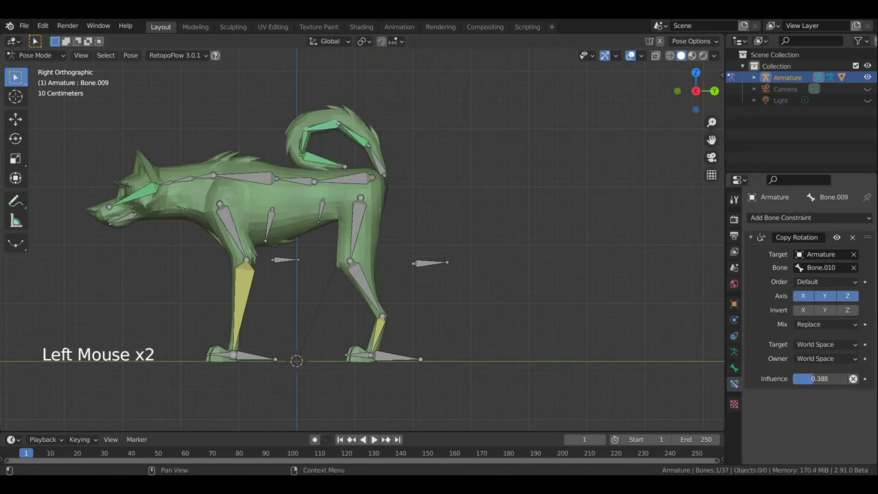
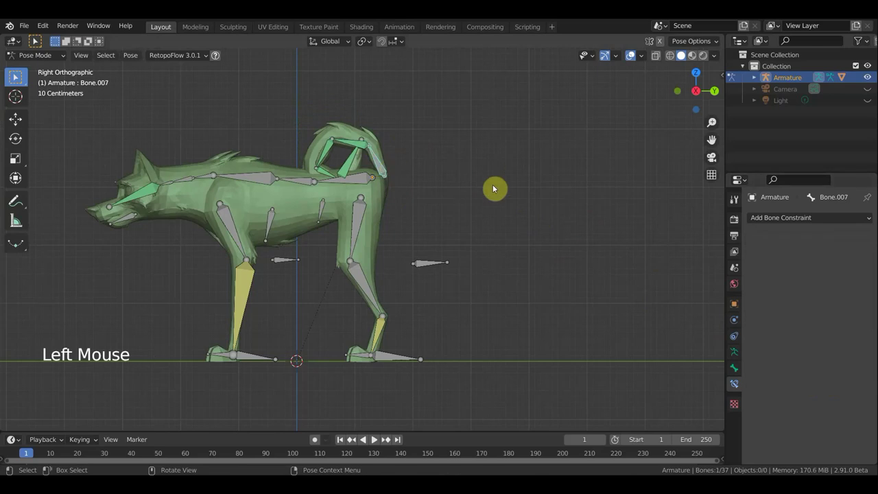
Step: Rotate the tail base to check the smooth curl, reset the pose, and inspect a tail bone's constraint
key(r)
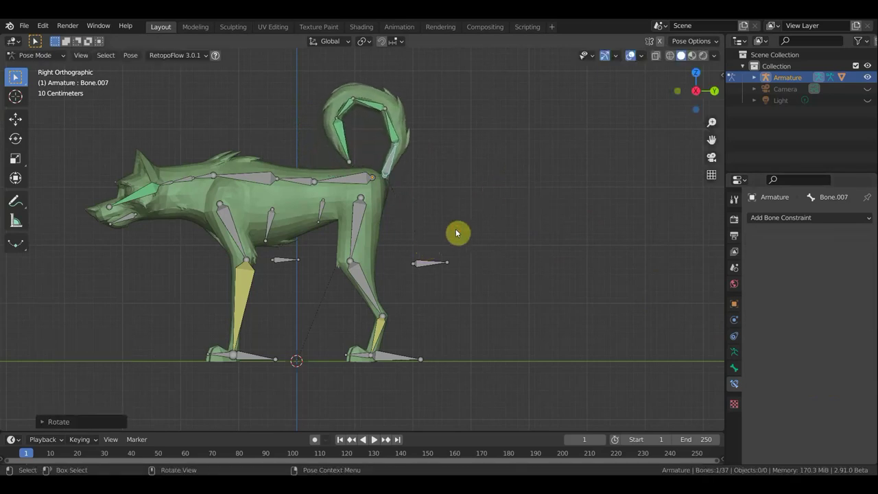
key(r)
scroll(down, 3)
scroll(up, 3)
middle_click(518, 260)
click(506, 187)
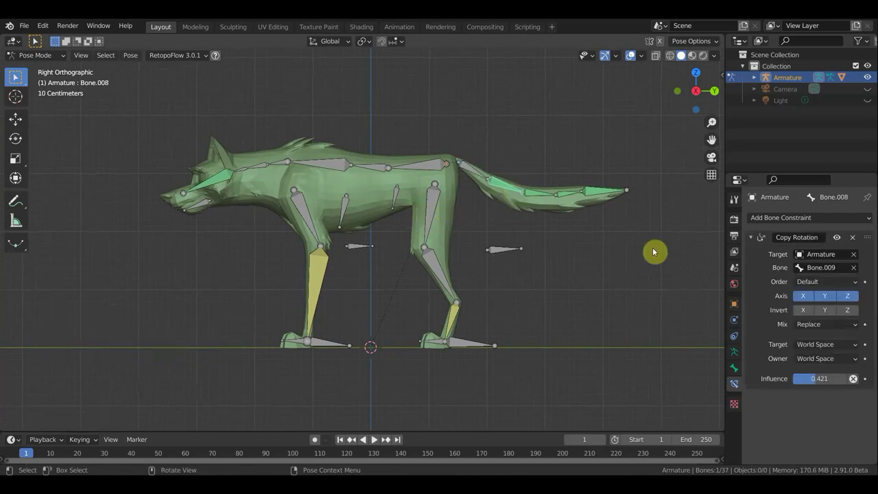
Step: Inspect the Copy Rotation constraints on tail bones Bone.008–Bone.011, removing Bone.010's untargeted one
click(852, 241)
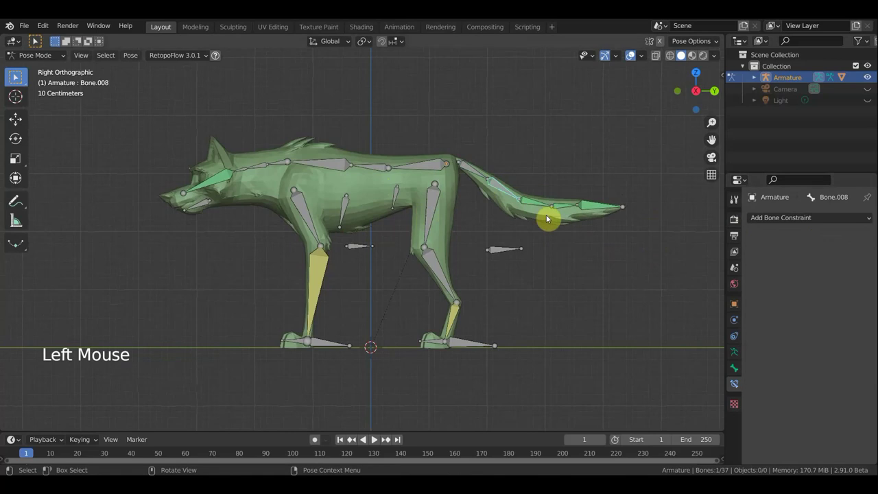
click(536, 205)
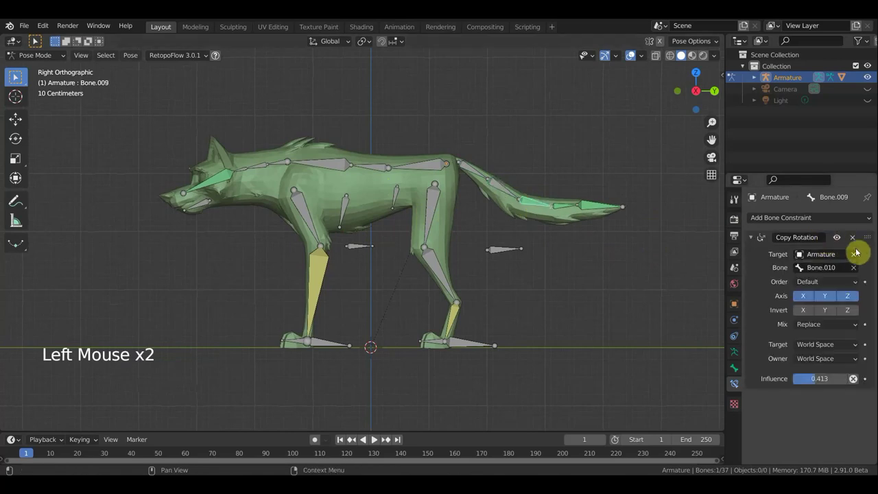
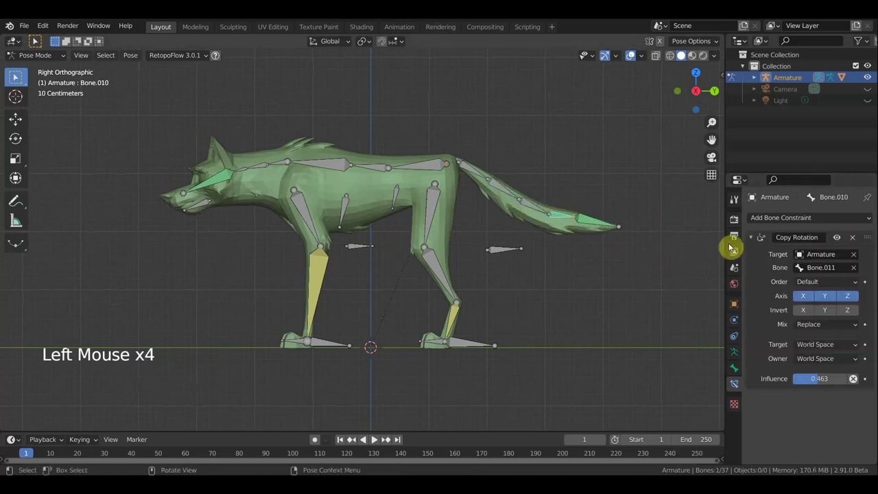
click(827, 250)
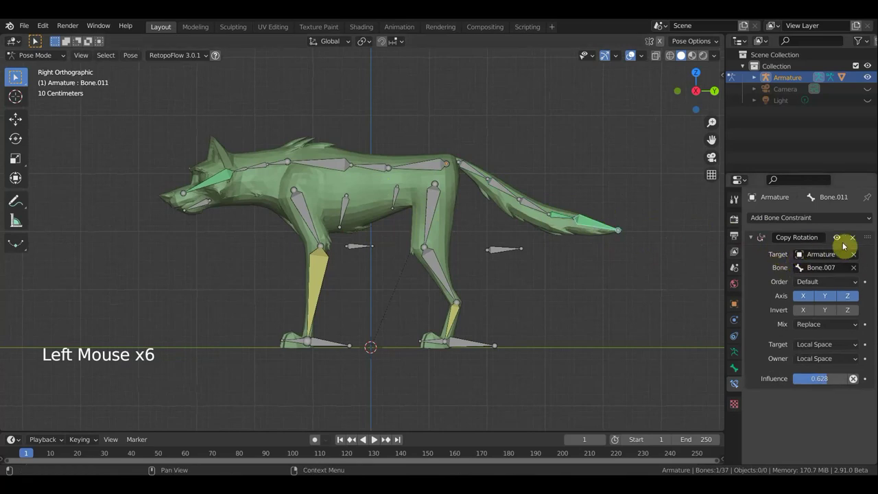
click(852, 239)
click(564, 216)
click(852, 241)
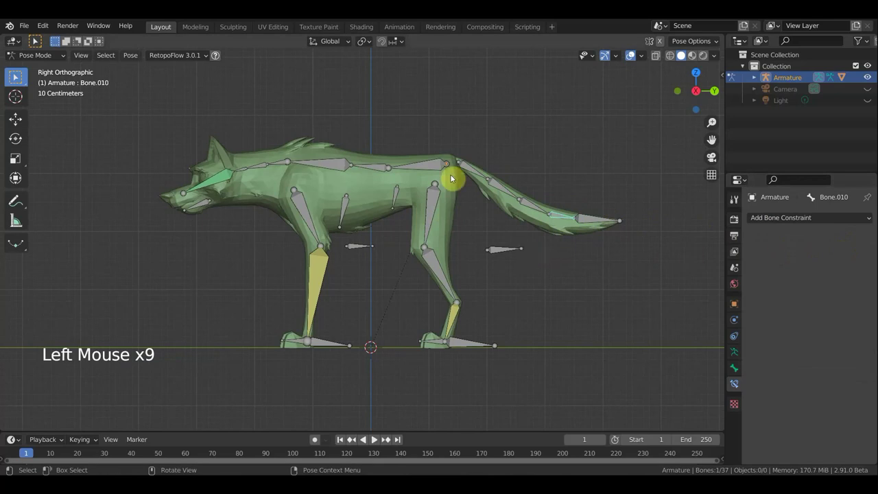
Step: Select leg bone Bone.013 to review its two-bone IK constraint targeting Bone.015
scroll(up, 3)
click(314, 268)
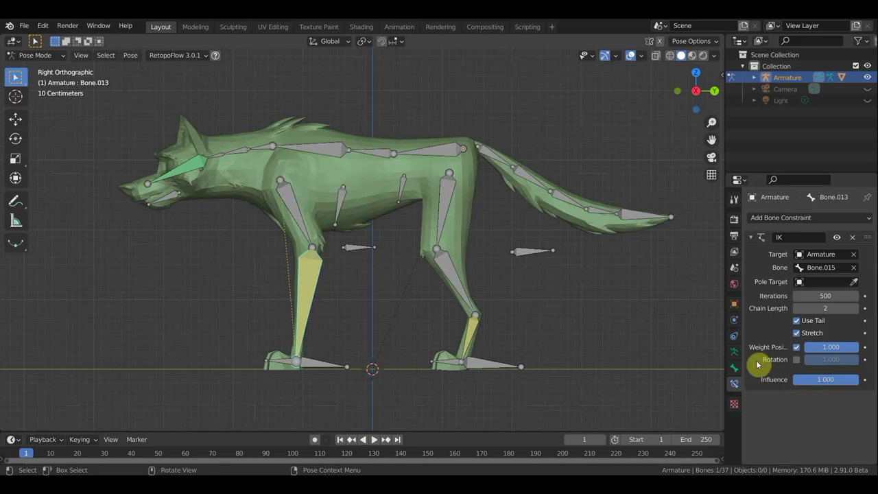
Step: Show bone names and set Bone.013's IK pole target to Bone.016 with pole angle 87.1°
click(737, 355)
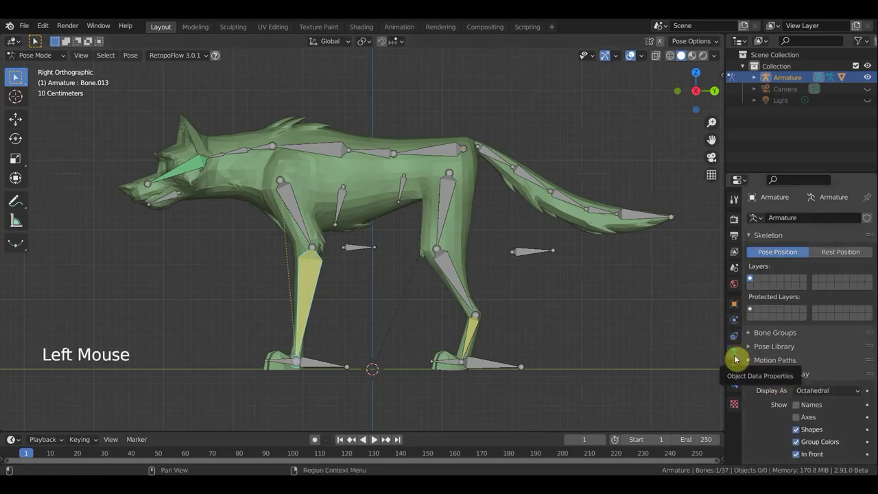
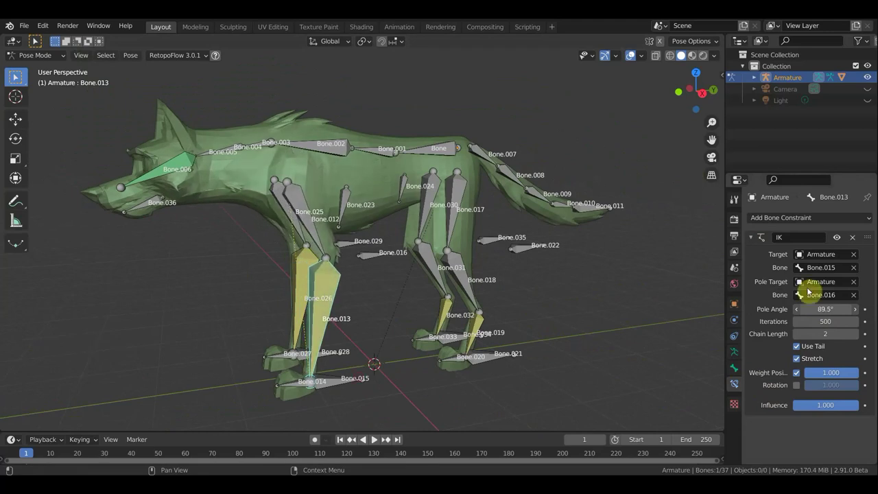
click(643, 168)
middle_click(613, 237)
middle_click(711, 228)
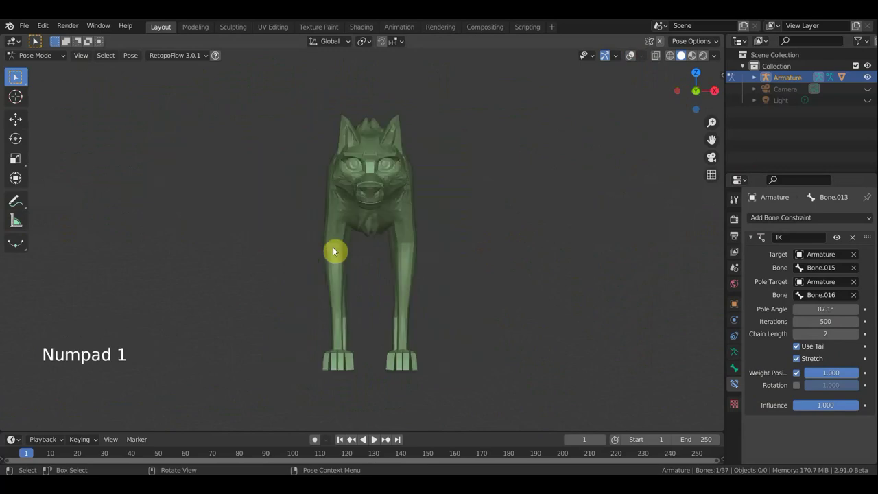
key(KP_1)
key(KP_3)
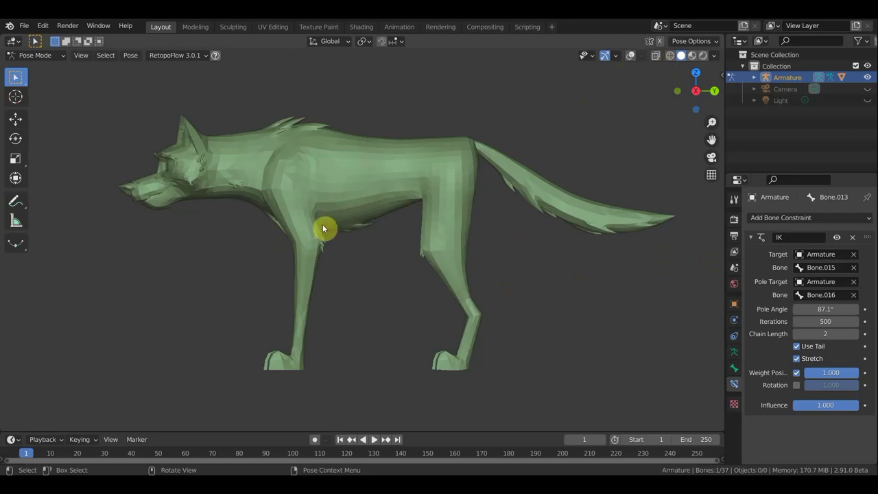
scroll(up, 3)
scroll(down, 3)
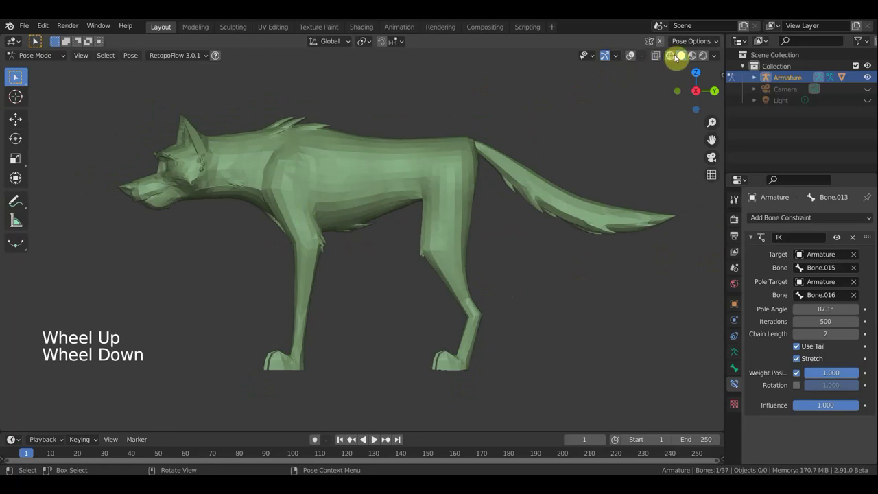
click(638, 58)
click(325, 177)
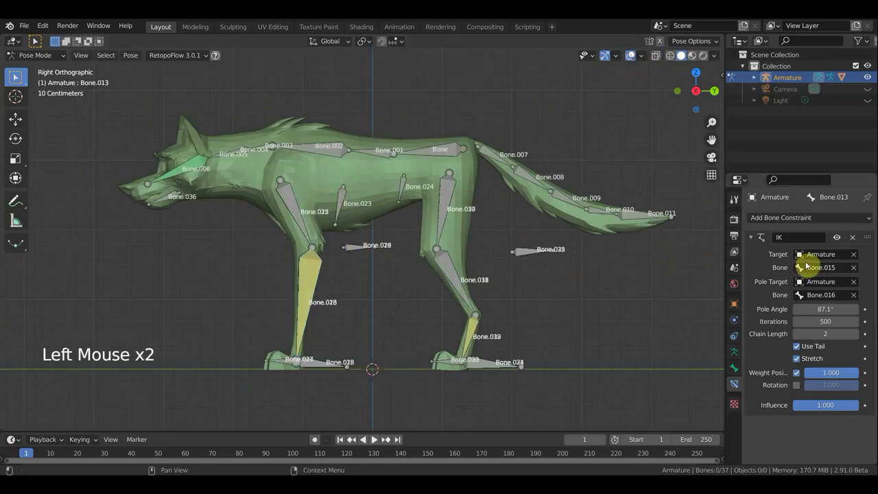
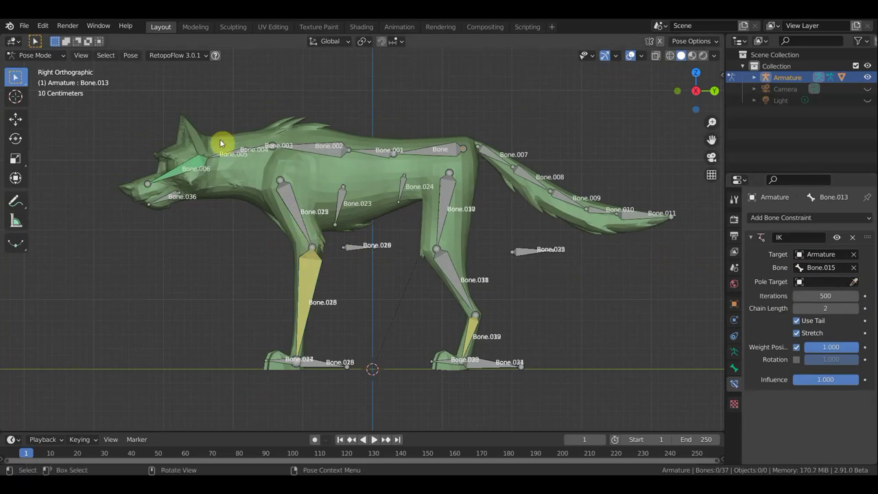
click(196, 165)
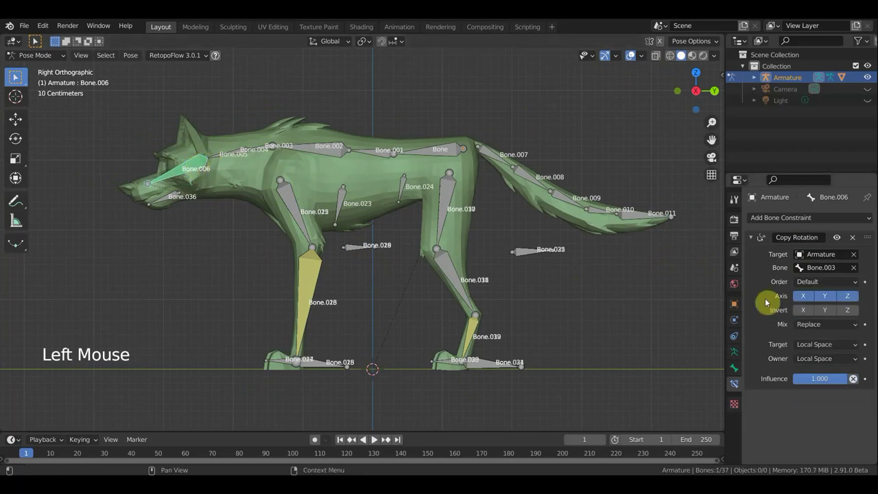
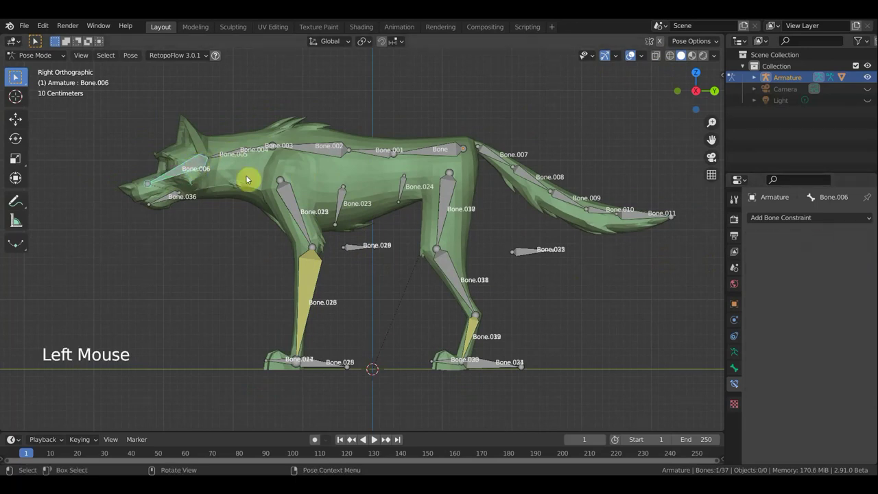
Step: Select the balto_1 body mesh, enter Edit Mode and frame the wolf's ears in view
scroll(down, 3)
click(570, 222)
middle_click(567, 223)
click(327, 176)
click(309, 177)
middle_click(433, 213)
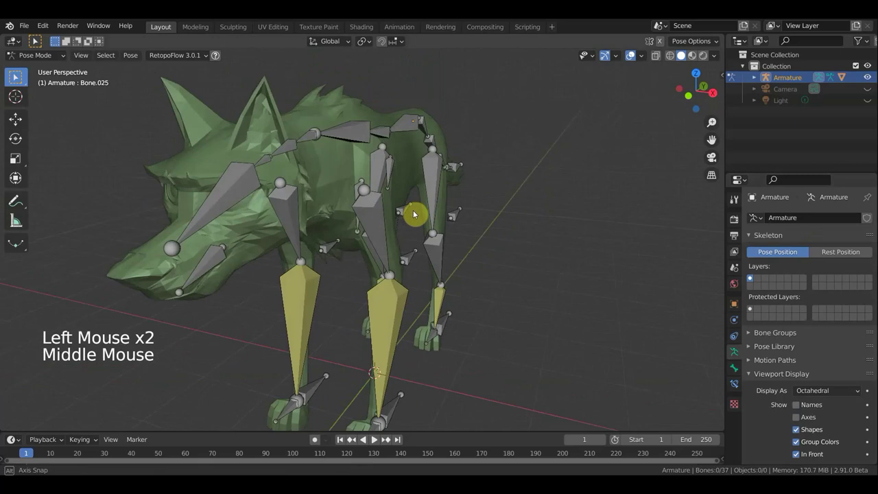
click(47, 56)
click(232, 163)
click(41, 56)
middle_click(17, 76)
click(17, 76)
scroll(up, 3)
middle_click(18, 75)
middle_click(17, 75)
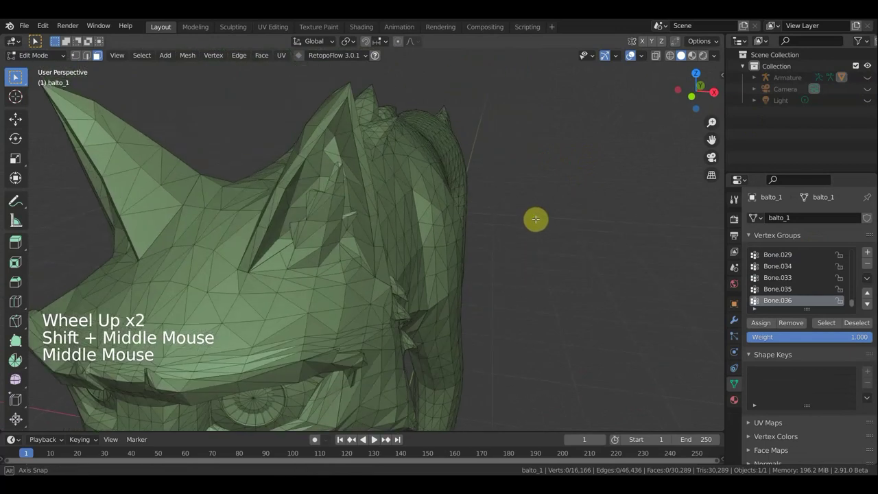
Step: Select the inner ear piece of each ear with linked selection
click(17, 76)
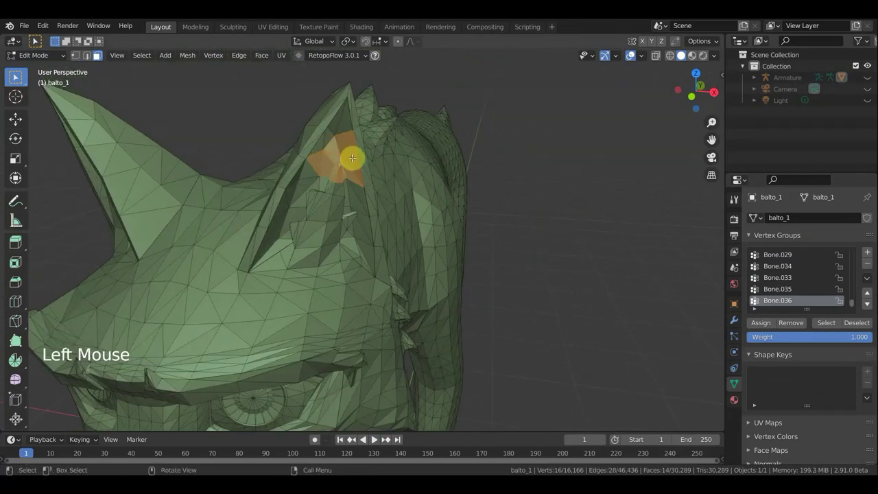
key(l)
middle_click(17, 76)
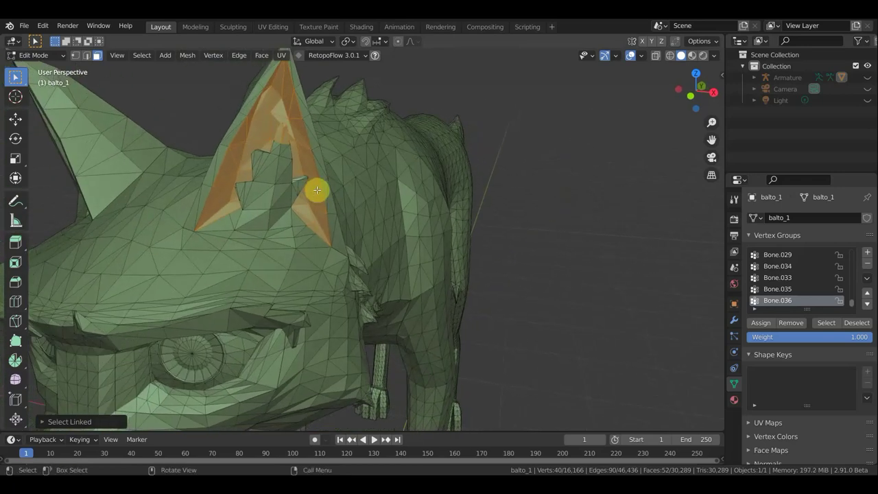
middle_click(17, 75)
middle_click(17, 76)
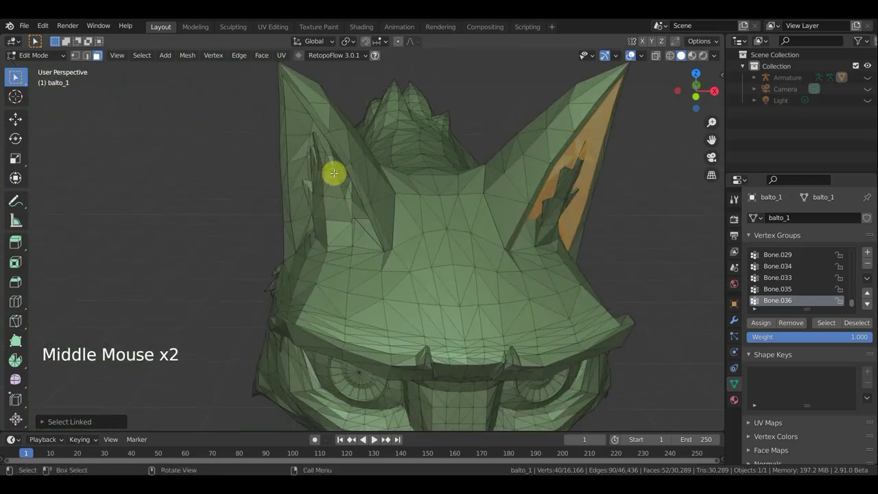
click(17, 75)
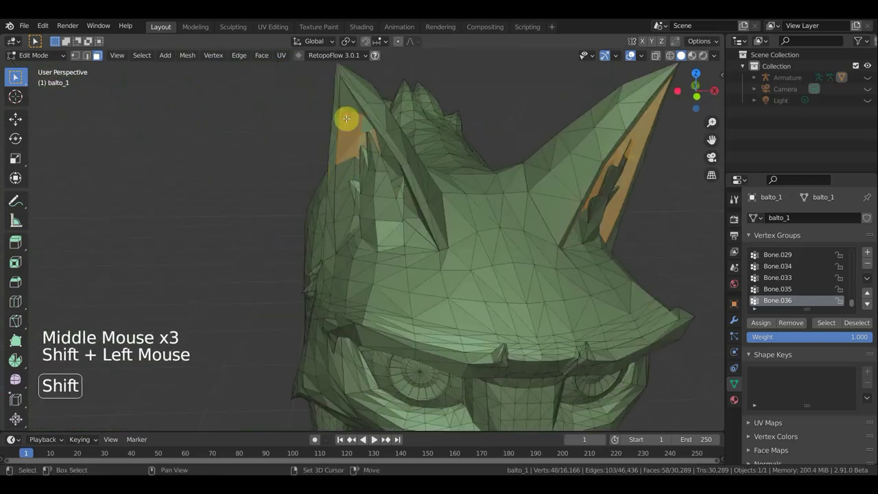
key(l)
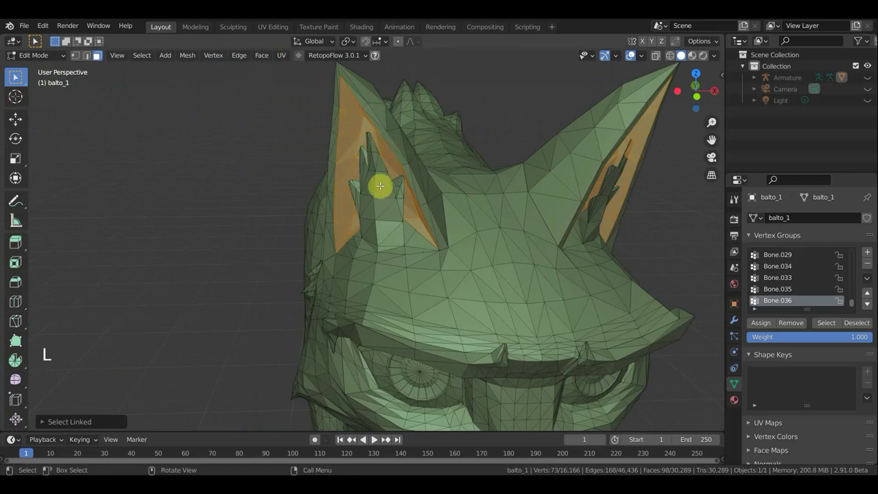
Step: Refine the ear selection, undoing stray linked picks, and verify both inner ear pieces are selected
click(17, 75)
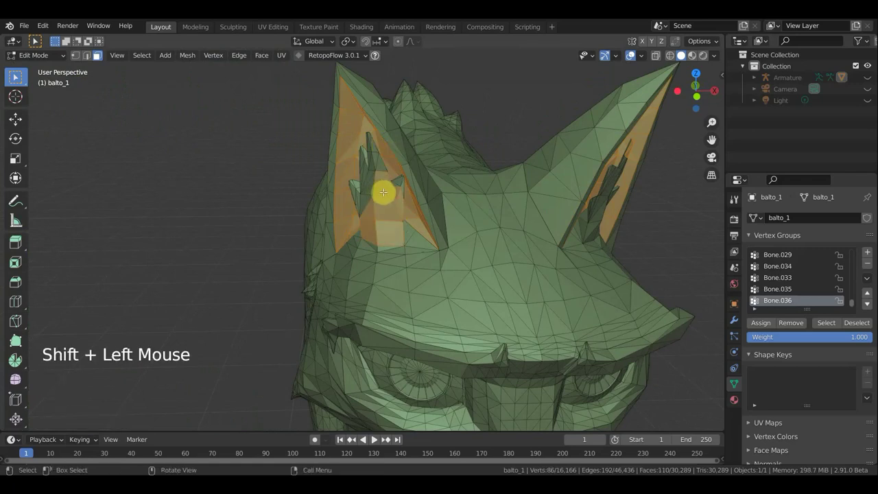
key(l)
key(ctrl+z)
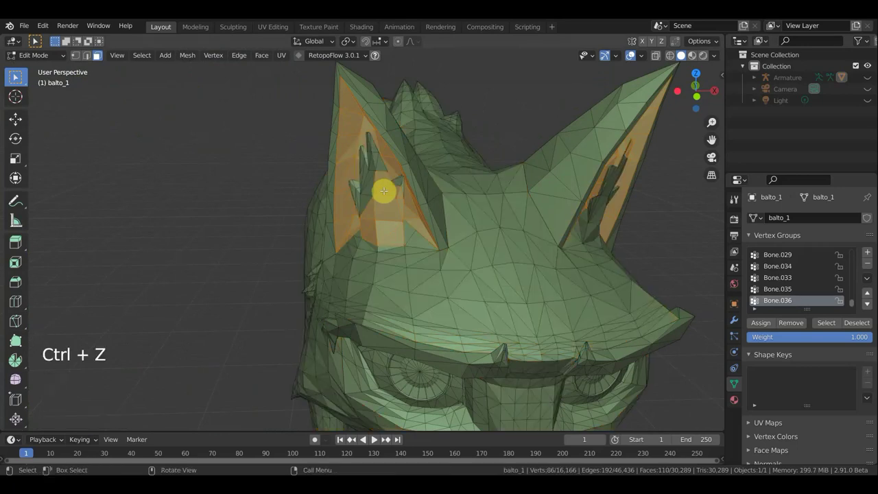
click(17, 75)
key(ctrl+z)
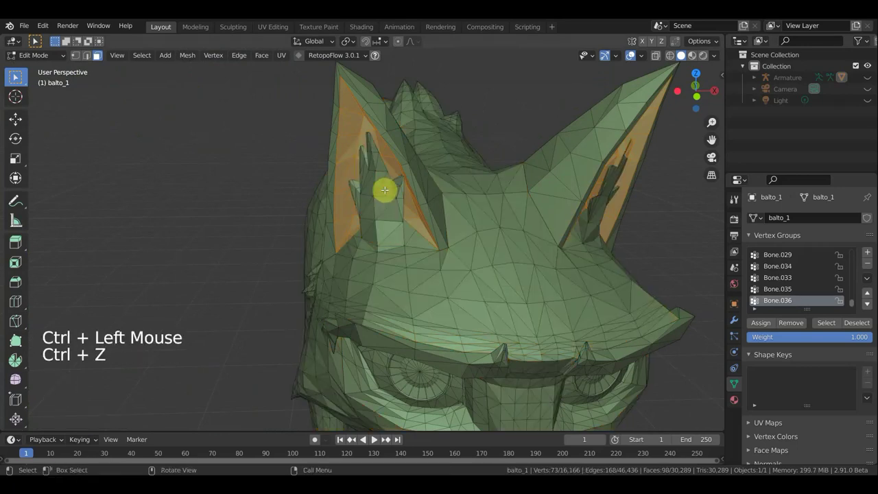
middle_click(17, 75)
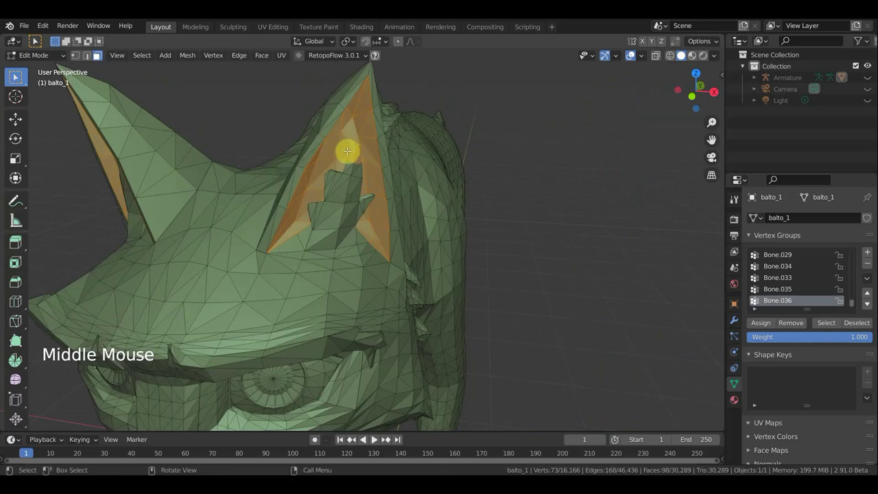
middle_click(17, 75)
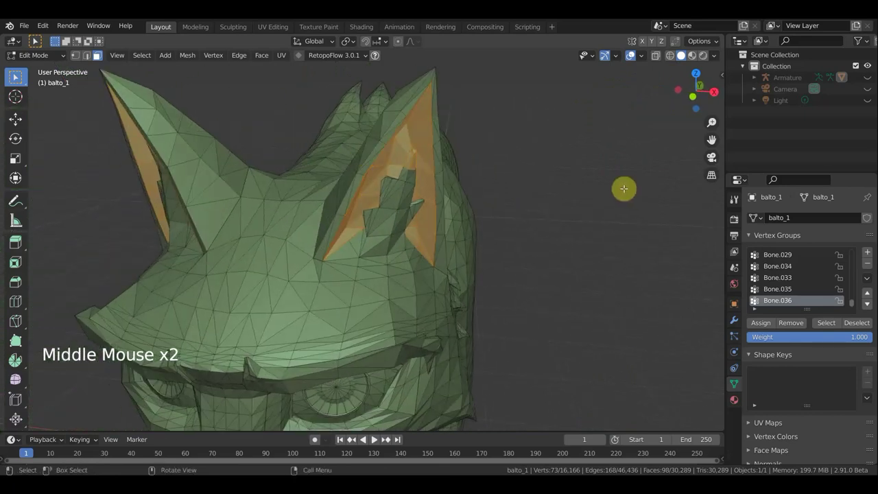
key(l)
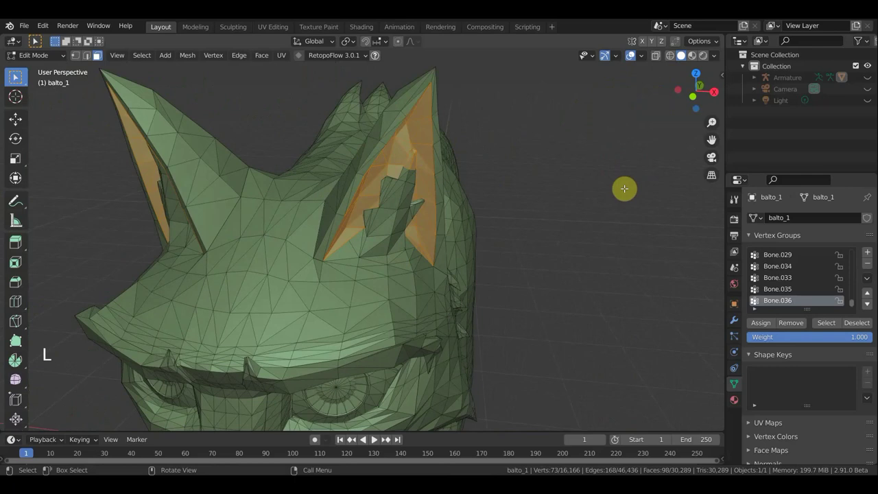
Step: Bring up the Separate menu for the ears, then add faces on both eyebrows with linked selection
key(p)
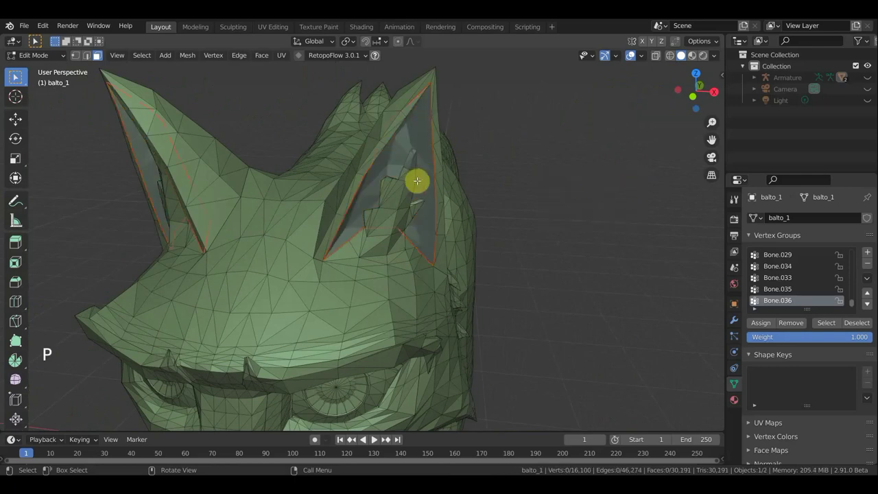
middle_click(17, 75)
middle_click(18, 76)
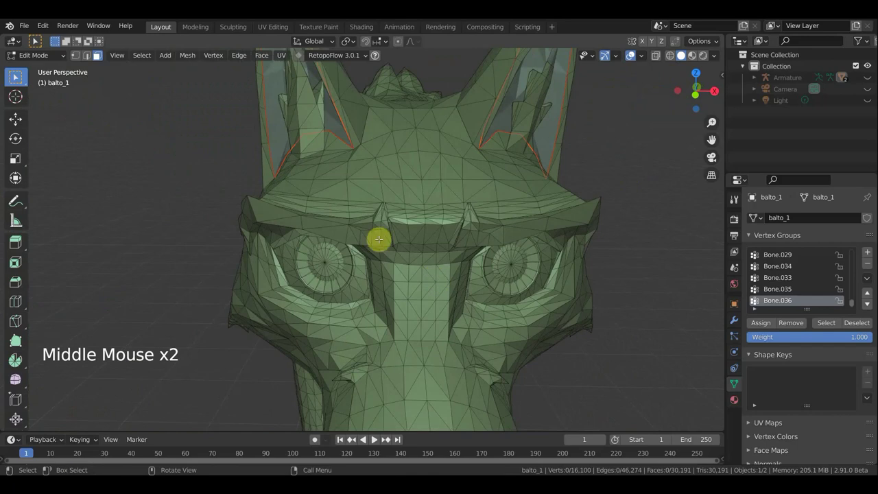
click(17, 75)
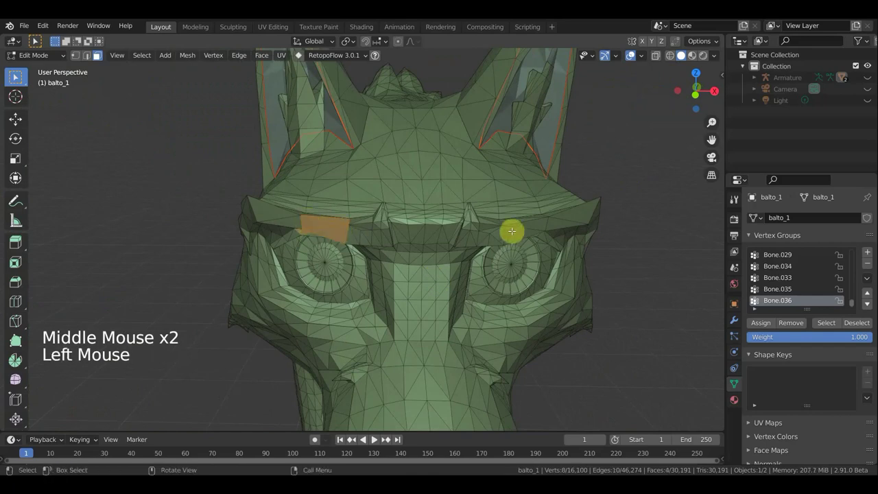
click(17, 76)
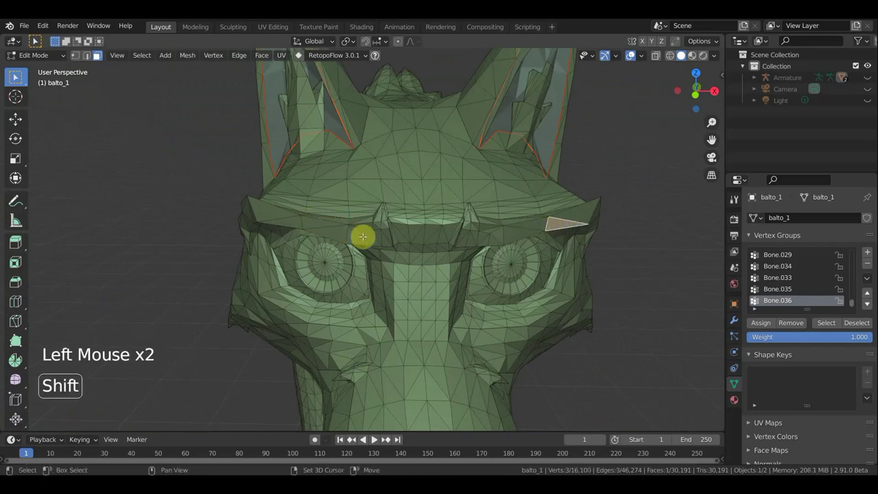
double_click(17, 75)
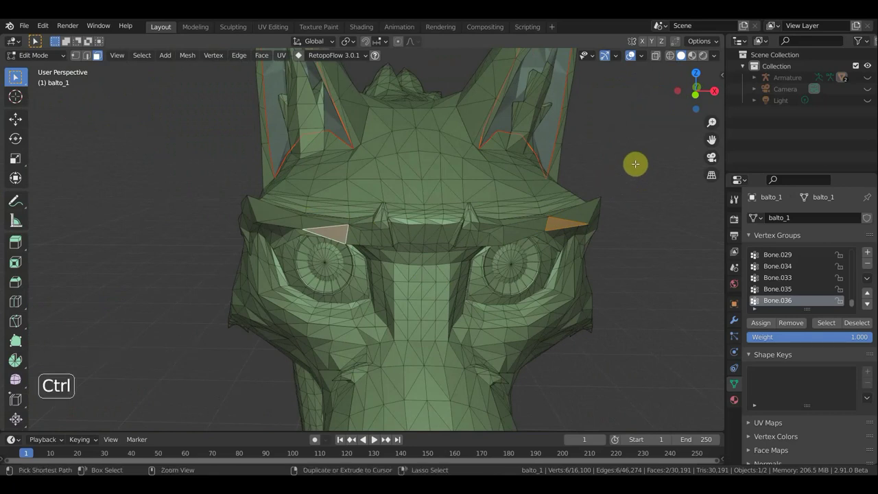
key(l)
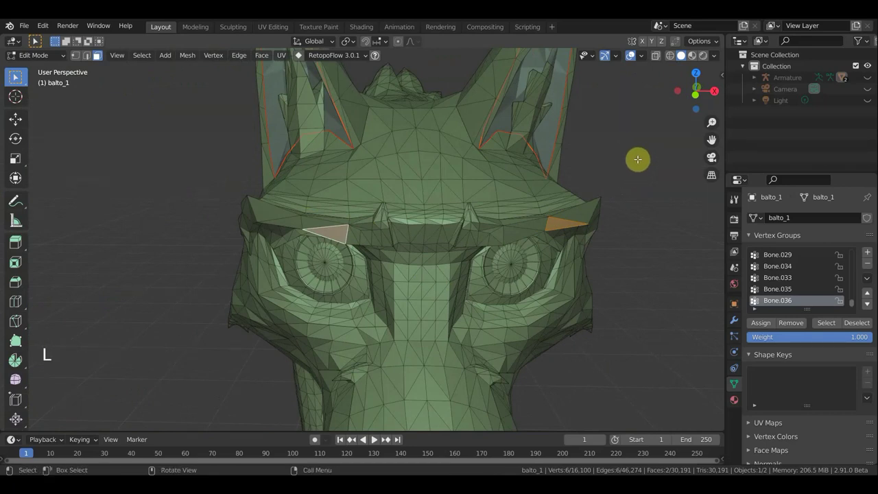
Step: Add the remaining eyebrow faces from side and front views and extend to all connected brow geometry
middle_click(17, 75)
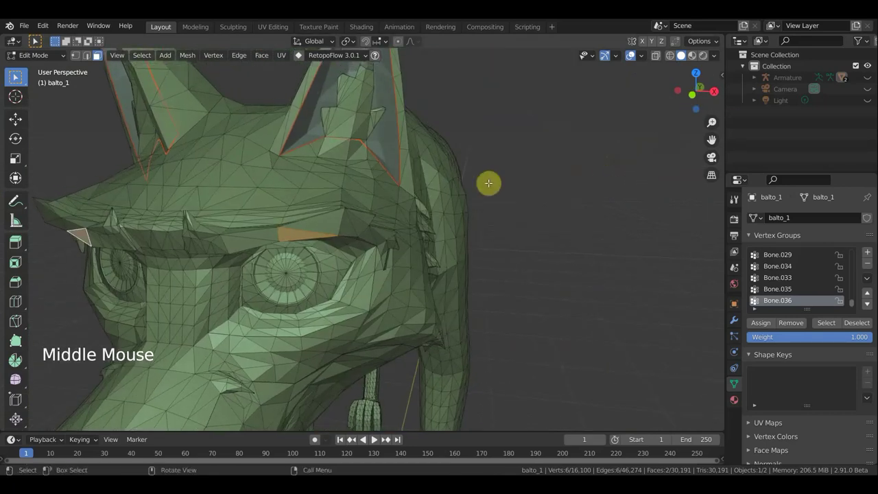
click(17, 75)
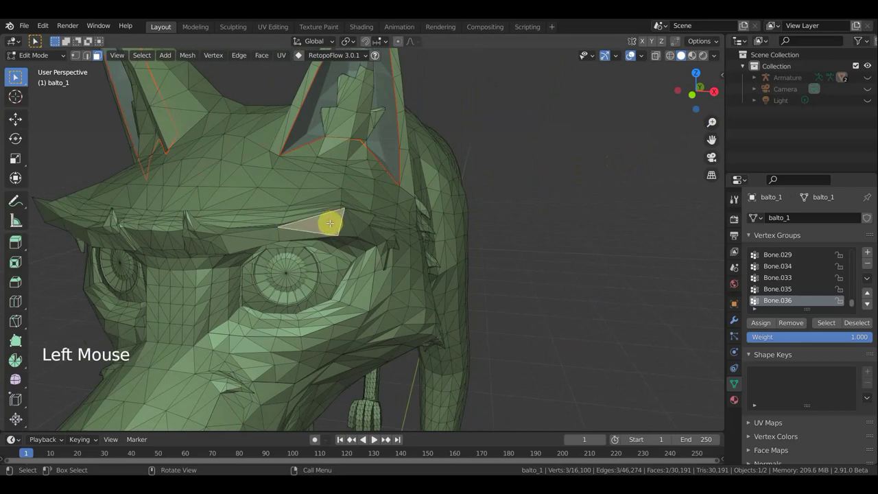
middle_click(17, 76)
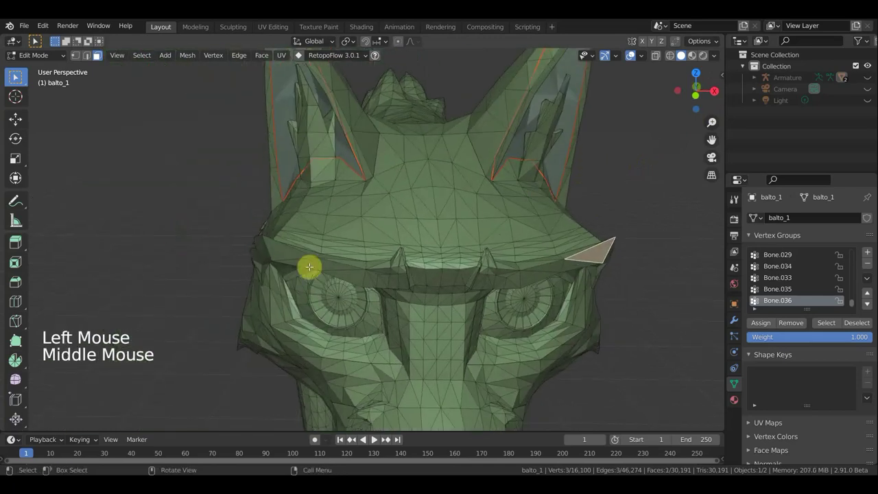
click(17, 75)
key(l)
scroll(down, 3)
middle_click(17, 75)
middle_click(17, 76)
scroll(up, 3)
scroll(down, 3)
click(17, 76)
key(l)
Step: Orbit around the wolf's head to check the brow and ear selection from the front
scroll(down, 3)
middle_click(17, 76)
middle_click(17, 76)
scroll(down, 3)
scroll(up, 3)
middle_click(17, 76)
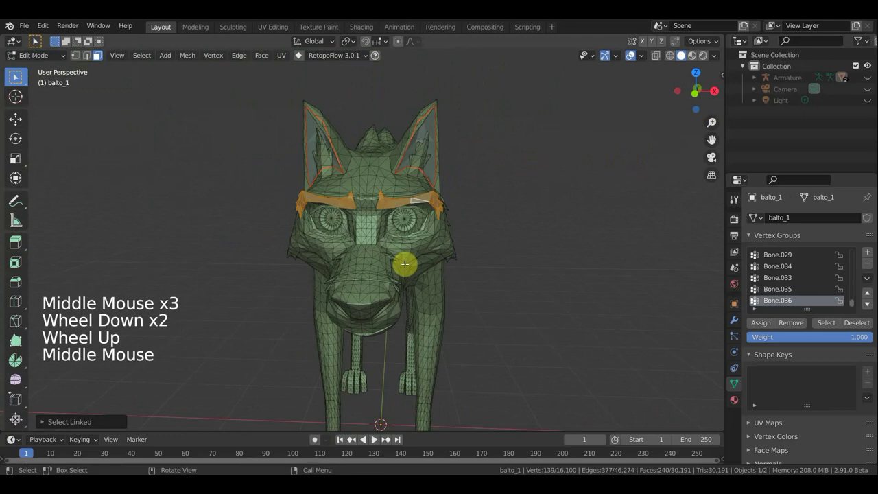
Step: Separate the selection into its own object, then linked-select the mouth interior to check it
key(p)
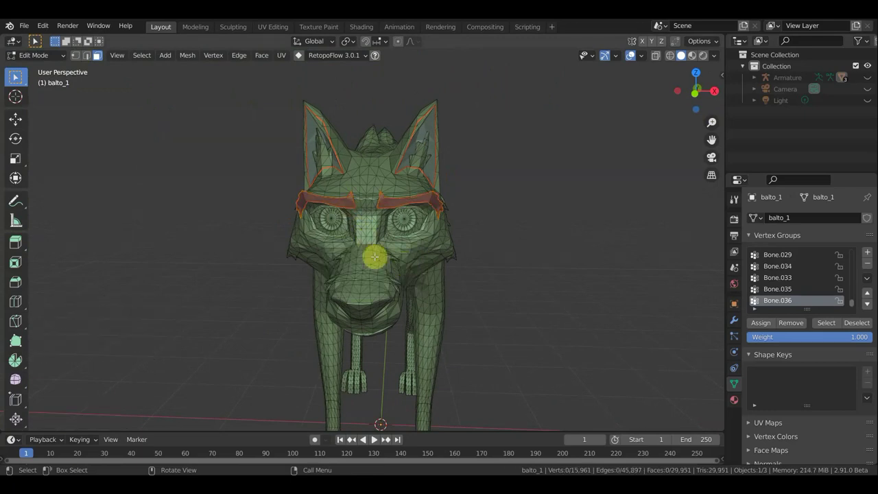
middle_click(17, 75)
middle_click(18, 75)
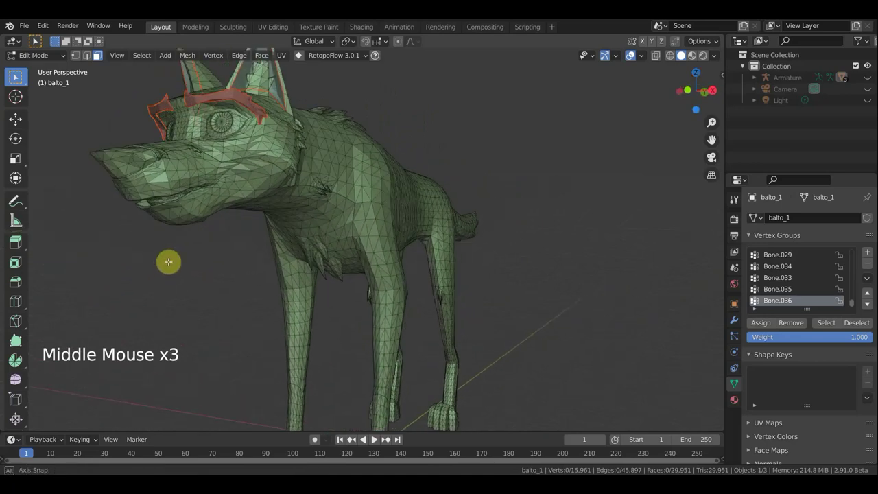
scroll(up, 3)
middle_click(17, 76)
click(17, 75)
key(l)
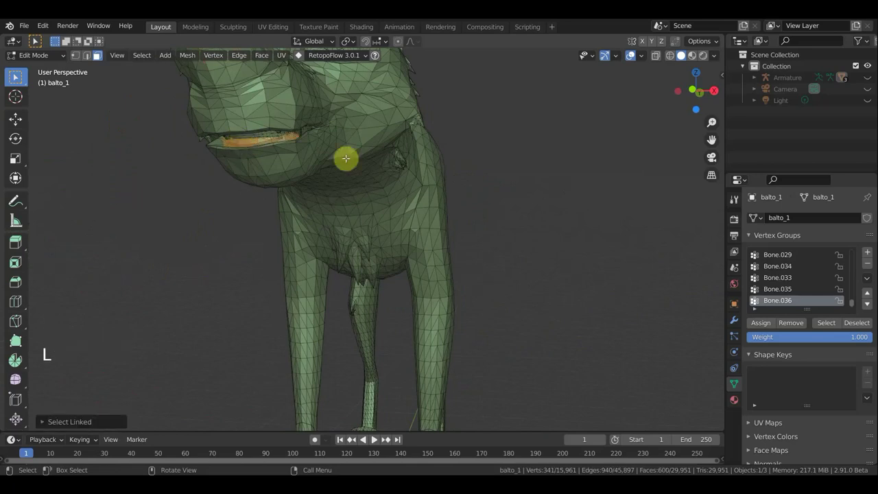
Step: Clear the mesh selection, switch to side view and start leaving Edit Mode via the mode list
middle_click(18, 76)
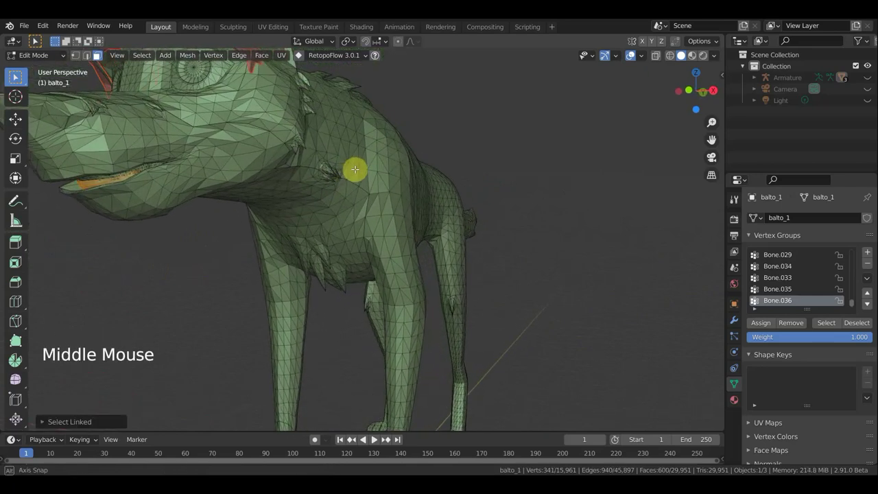
click(17, 75)
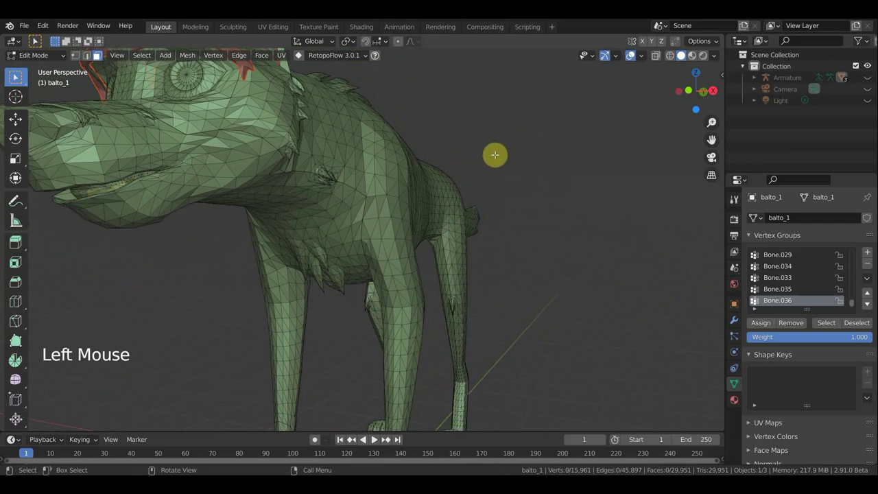
key(KP_3)
scroll(down, 3)
middle_click(17, 76)
click(45, 56)
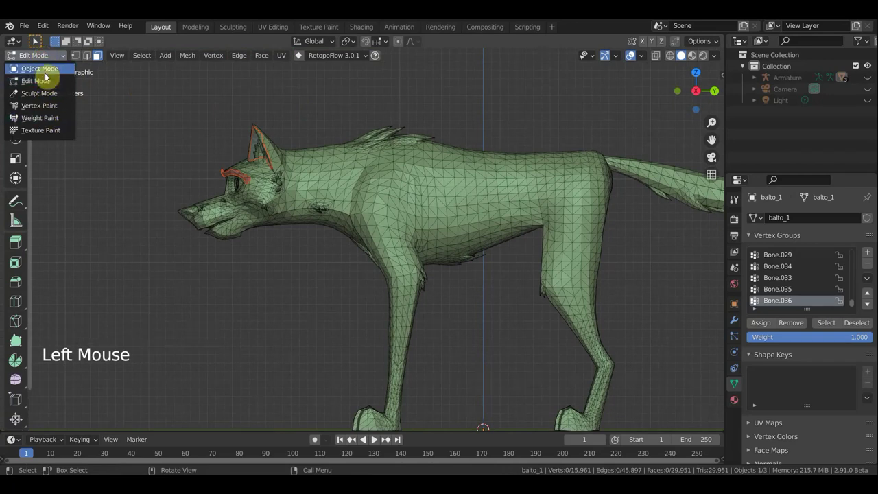
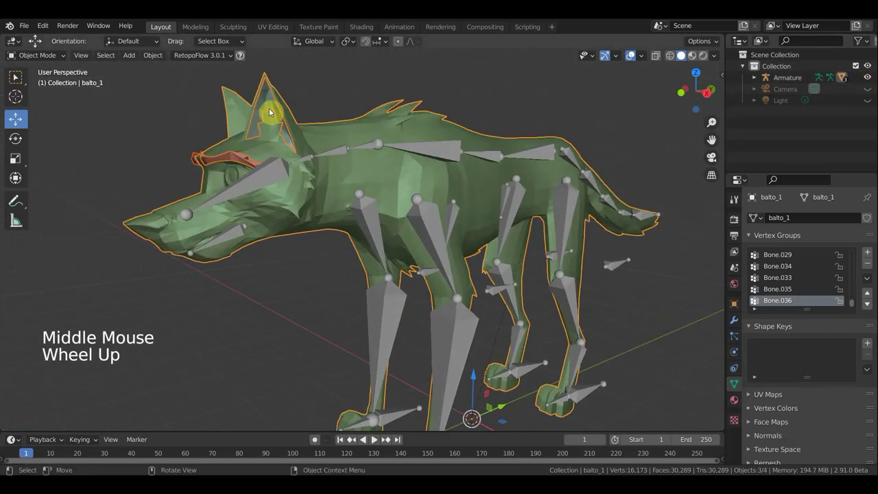
Step: Parent the separated ear mesh balto_1.001 to the armature with Ctrl+P, then select the ears alone
click(269, 103)
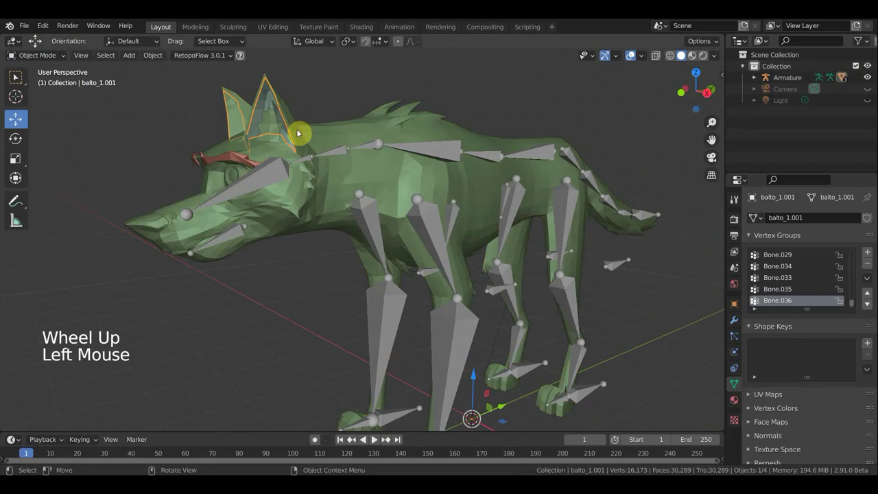
click(282, 174)
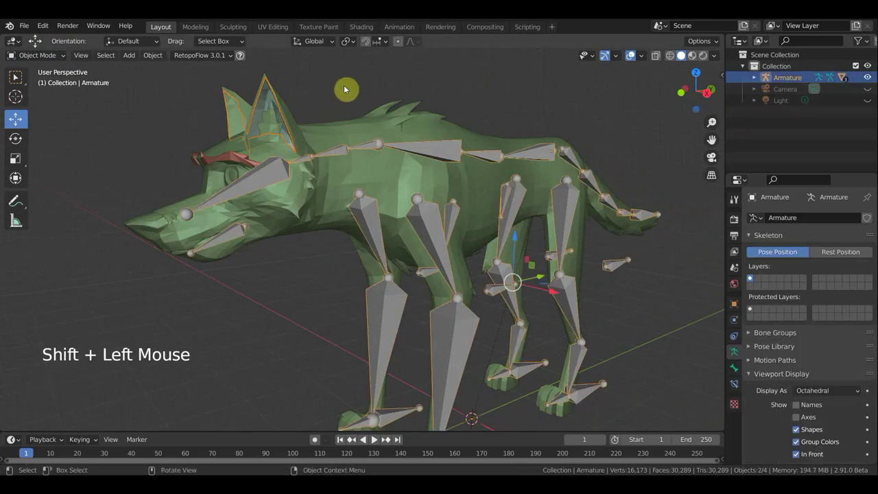
key(ctrl+p)
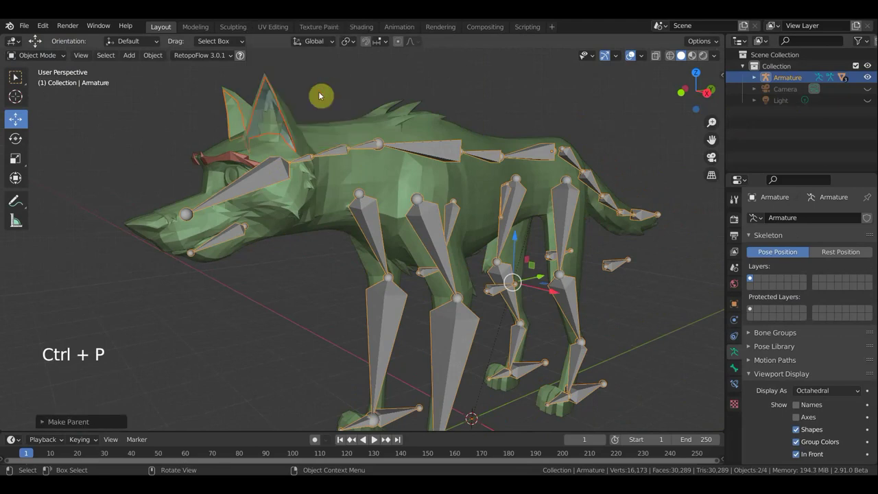
middle_click(321, 108)
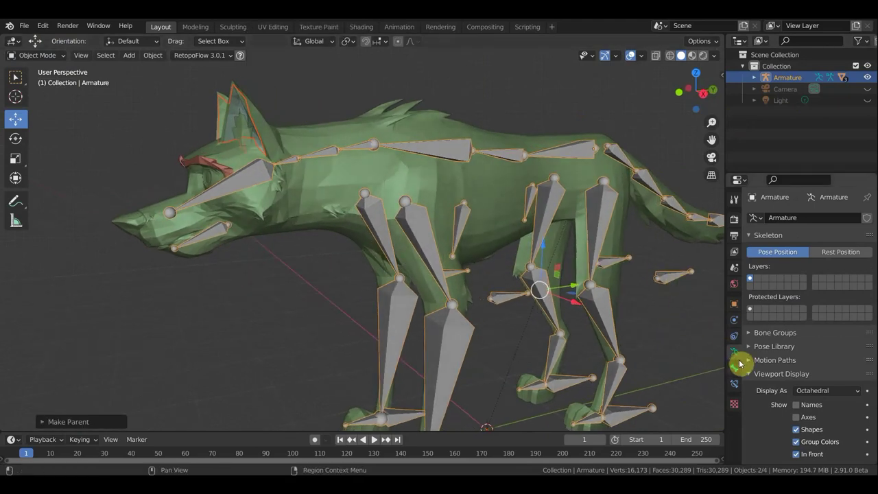
click(238, 107)
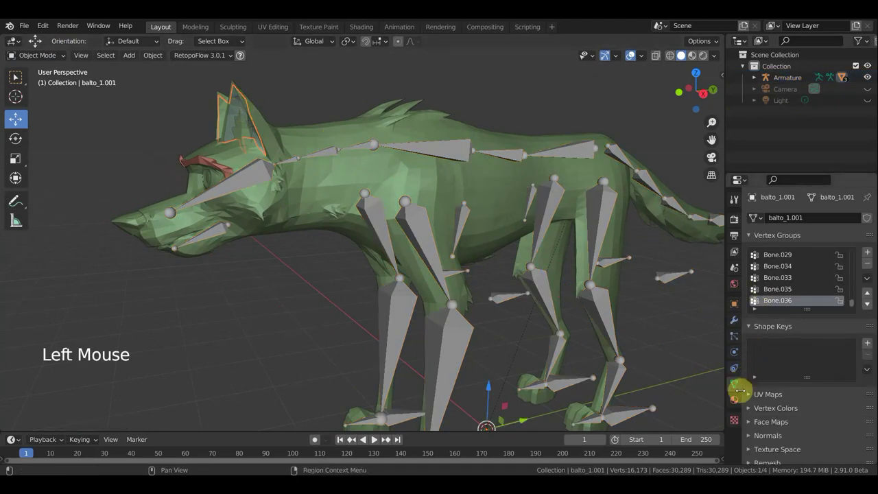
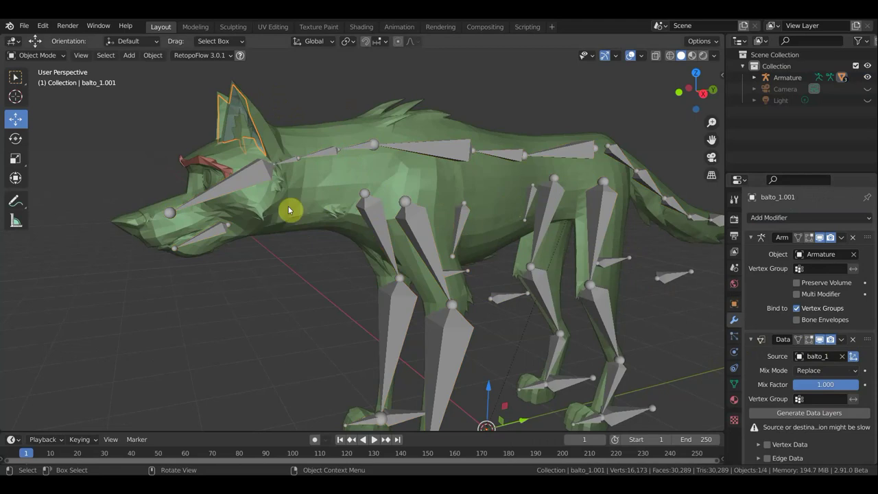
Step: Set the Data Transfer modifier to vertex group weights from the body and apply it
scroll(down, 3)
click(772, 409)
click(763, 409)
click(789, 427)
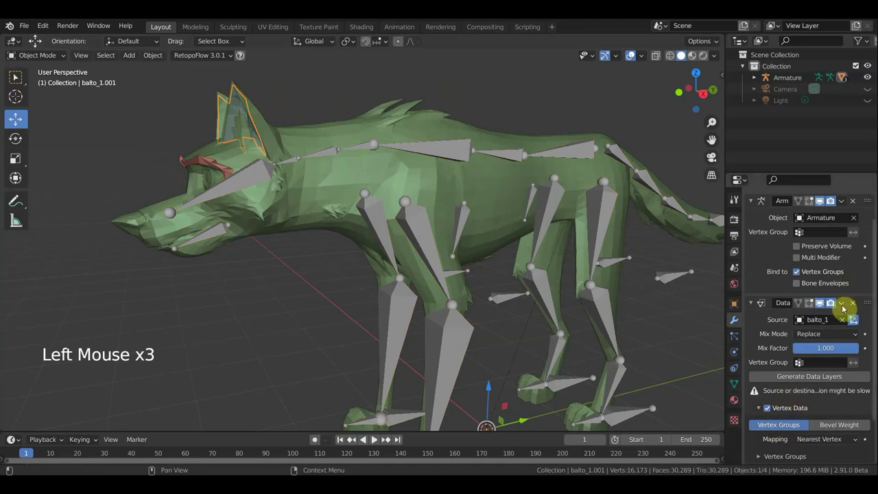
click(845, 303)
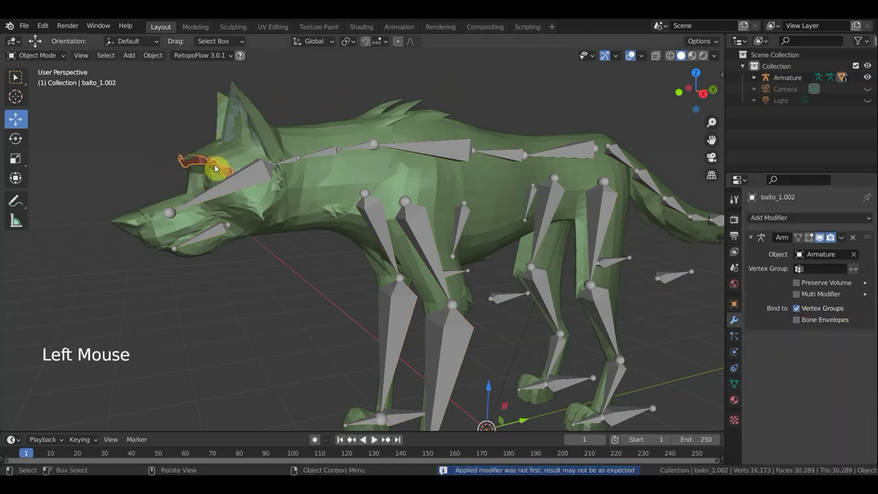
Step: Parent the eyebrows to the armature with Armature Deform, enter Pose Mode and pick a head bone to test
click(247, 179)
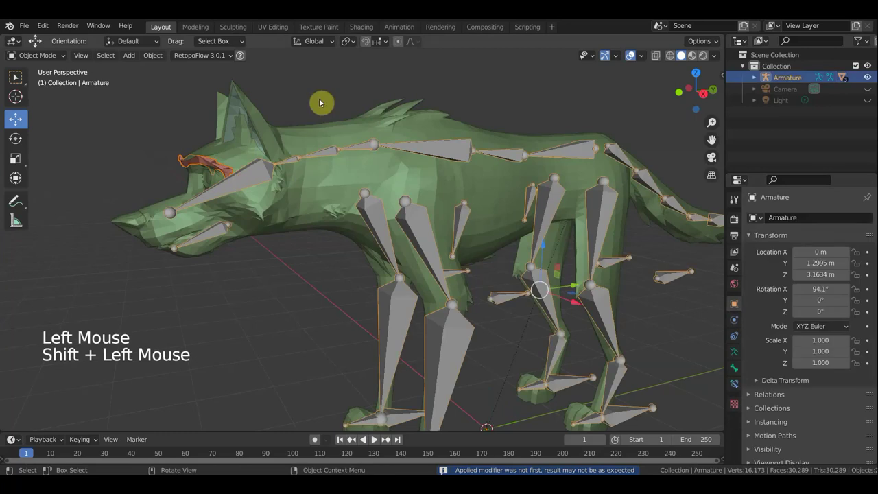
key(ctrl+p)
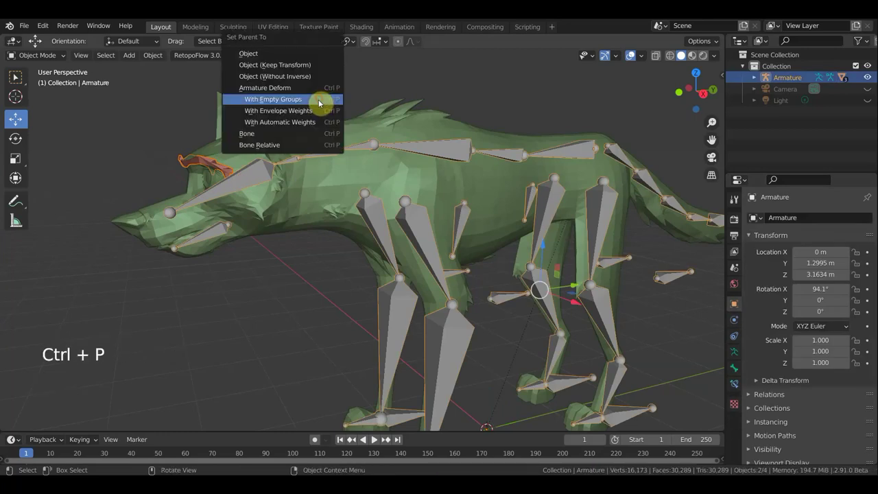
click(206, 160)
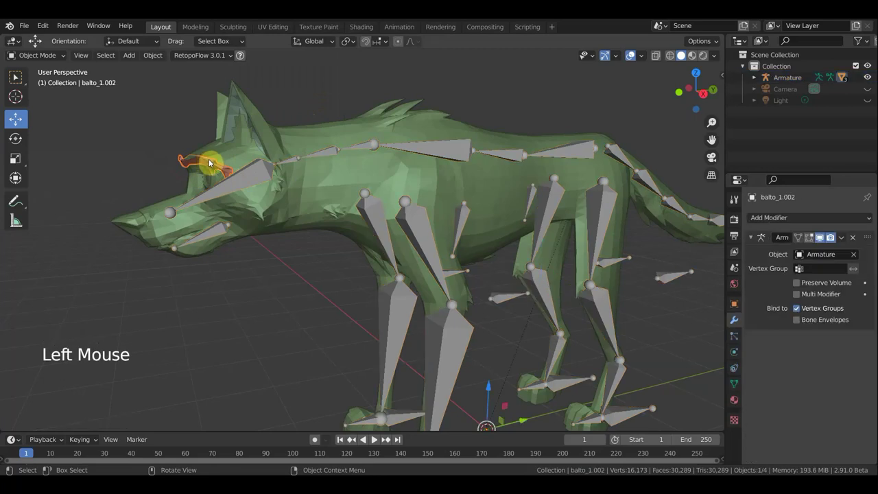
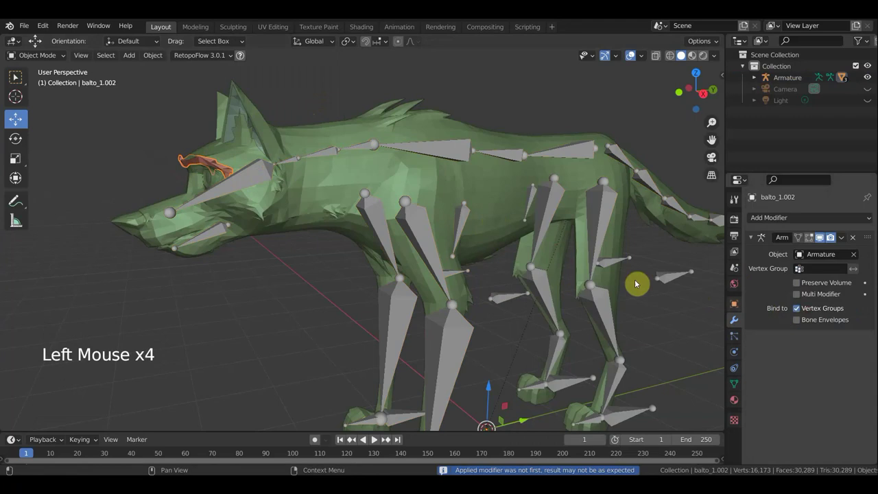
click(257, 173)
click(59, 58)
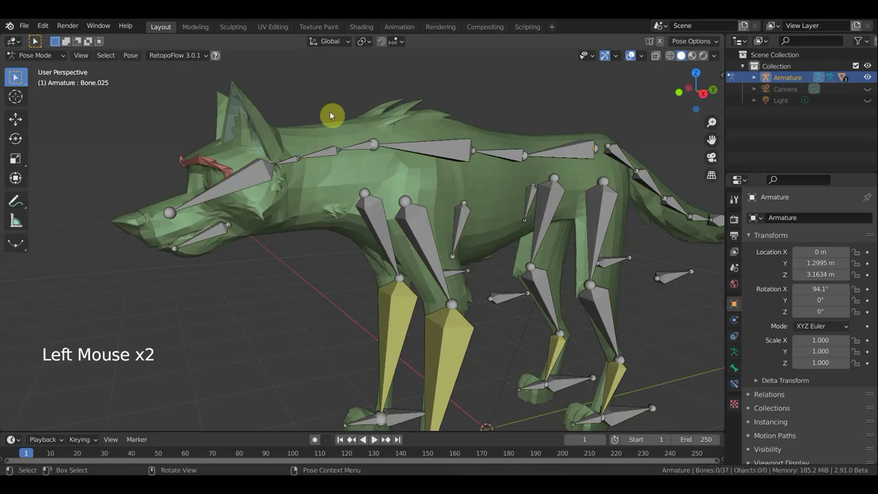